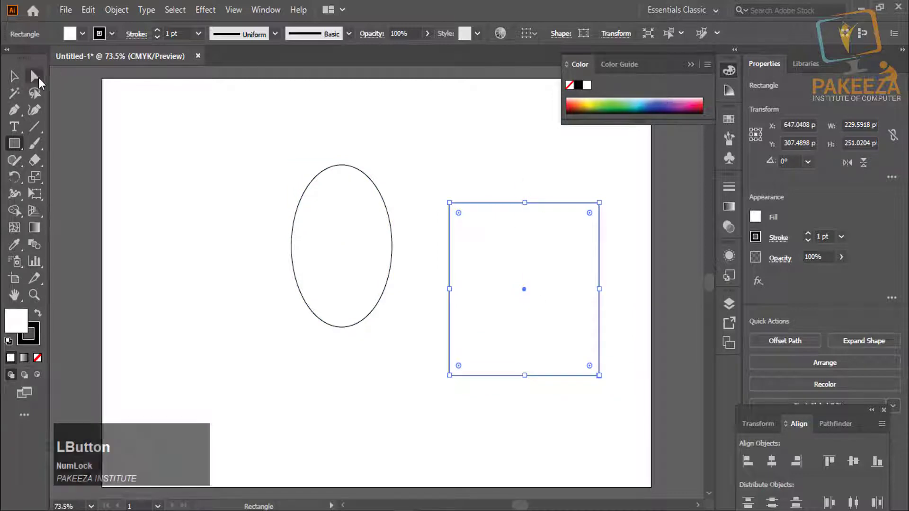
- Switch to the Direct Selection tool and zoom in on the rectangle
left_click(41, 82)
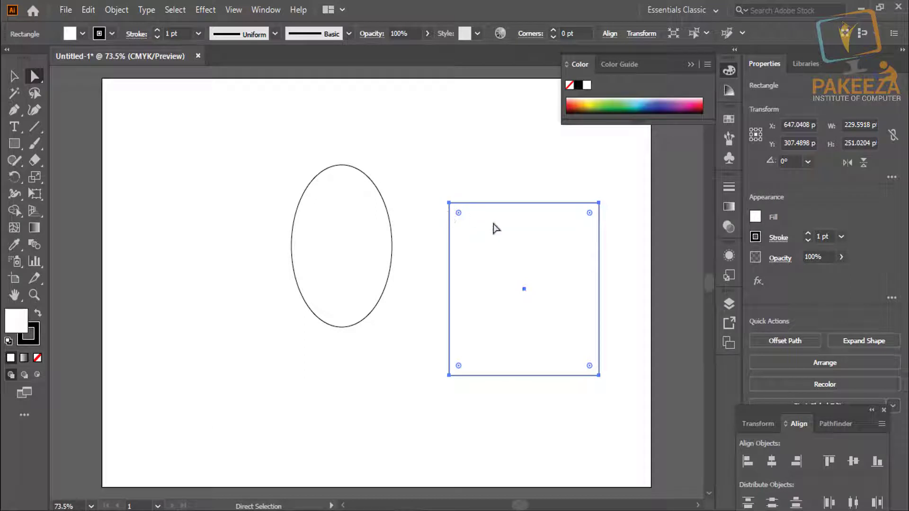
scroll("up", 3)
scroll("up", 3)
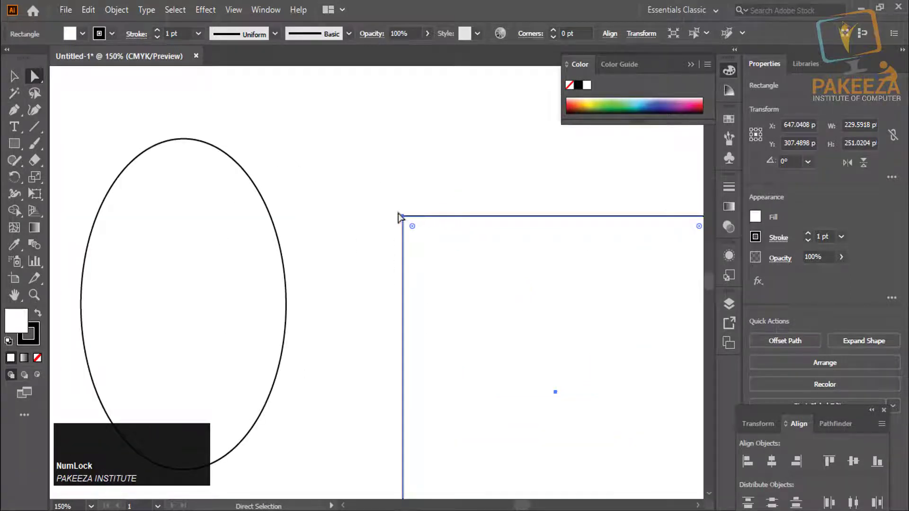
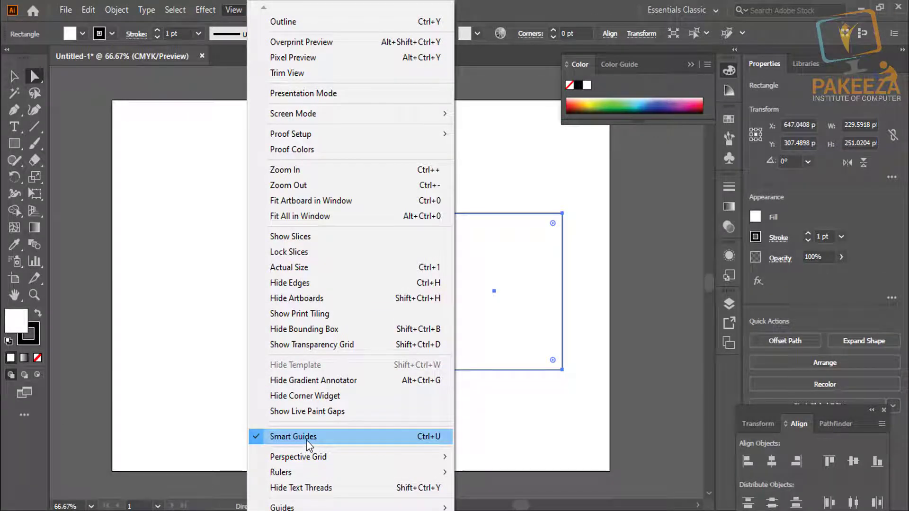
- Toggle Smart Guides off and back on from the View menu while zooming around
left_click(310, 446)
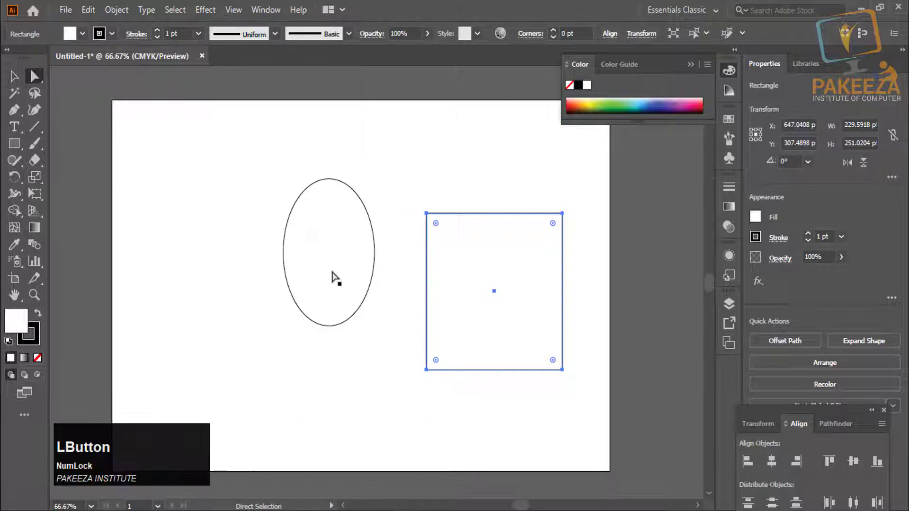
scroll("up", 3)
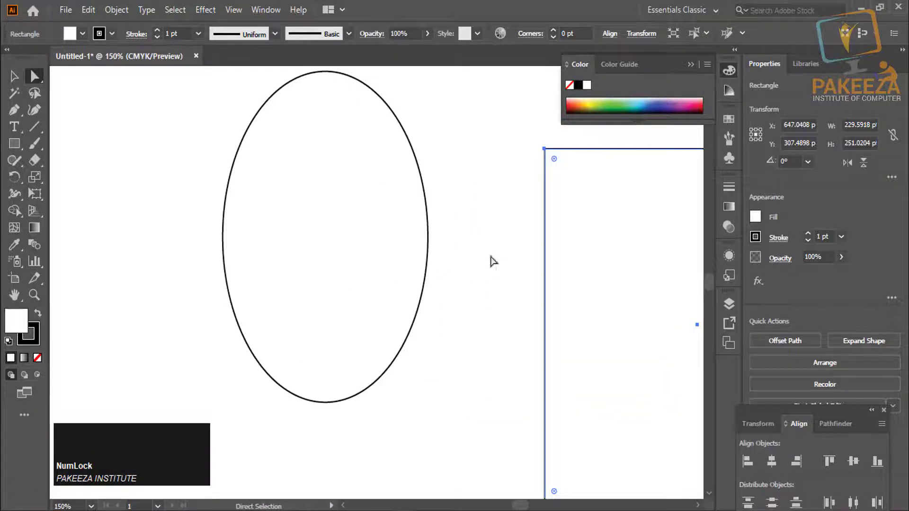
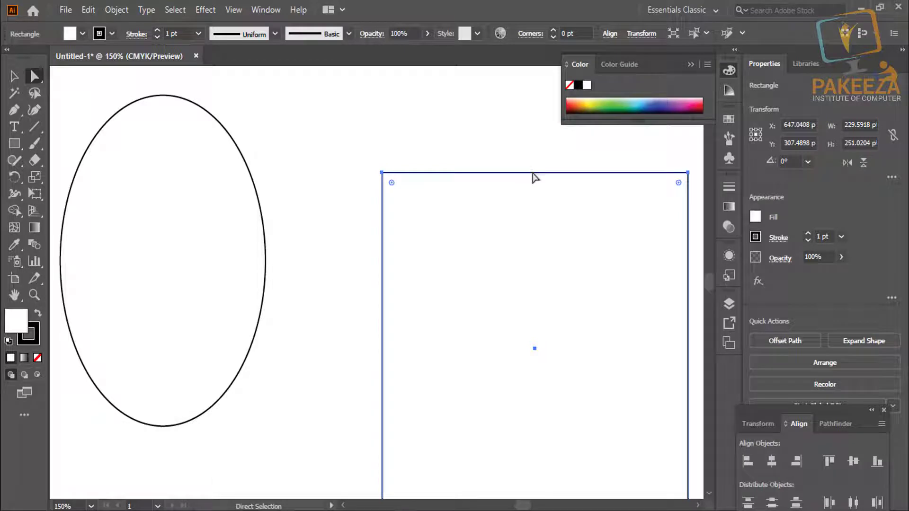
key("alt+Num_Lock")
scroll("down", 3)
left_click(243, 14)
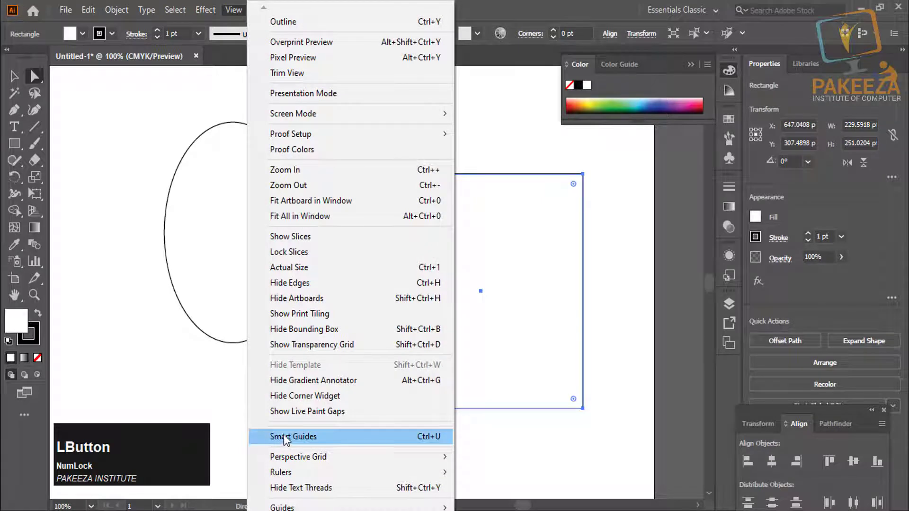
left_click(288, 440)
- Select the rectangle's bottom-right corner anchor point
scroll("up", 3)
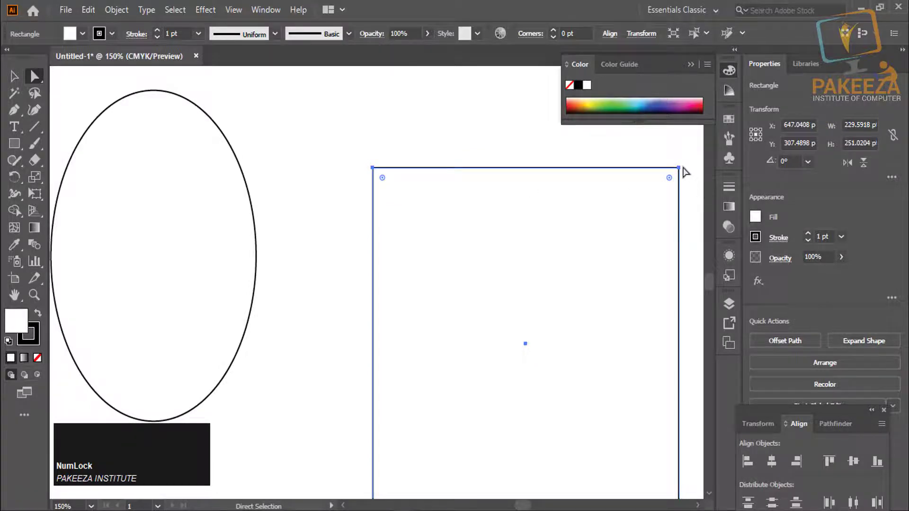
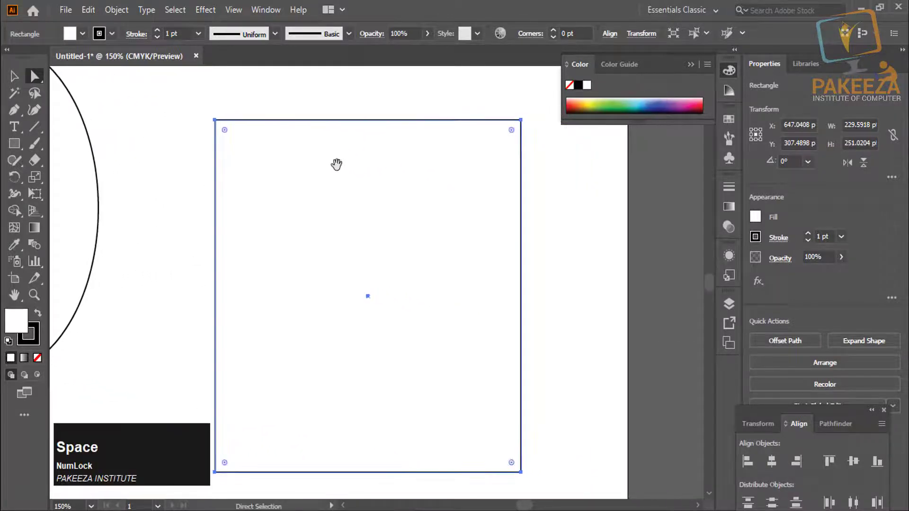
scroll("down", 3)
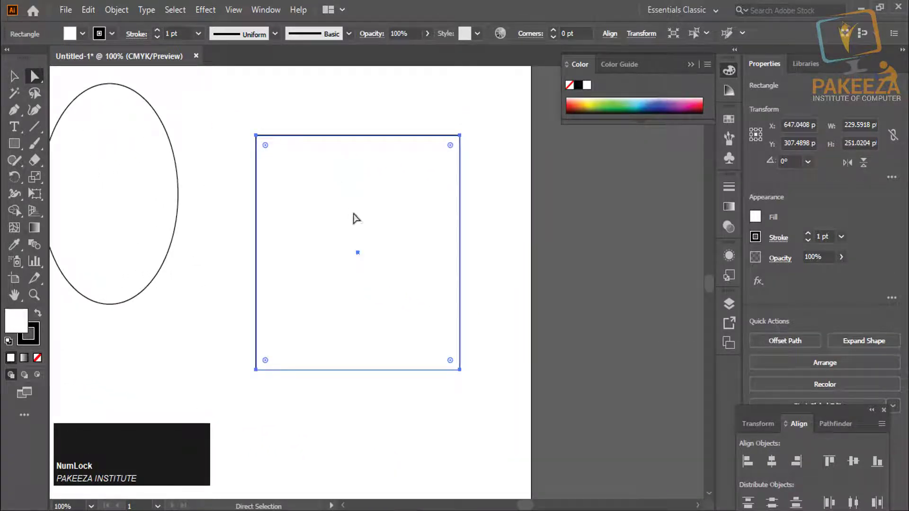
left_click(358, 245)
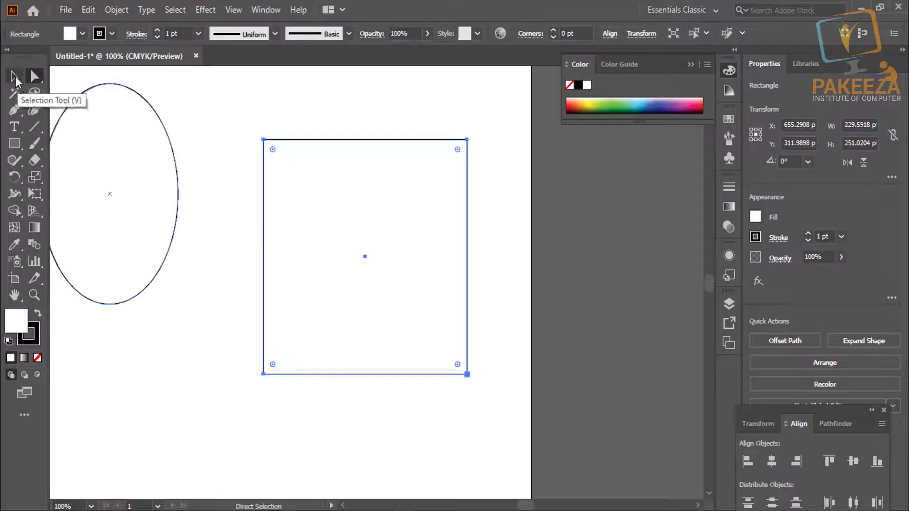
- Select the whole rectangle with the Selection tool, then its top-left corner point
left_click(19, 80)
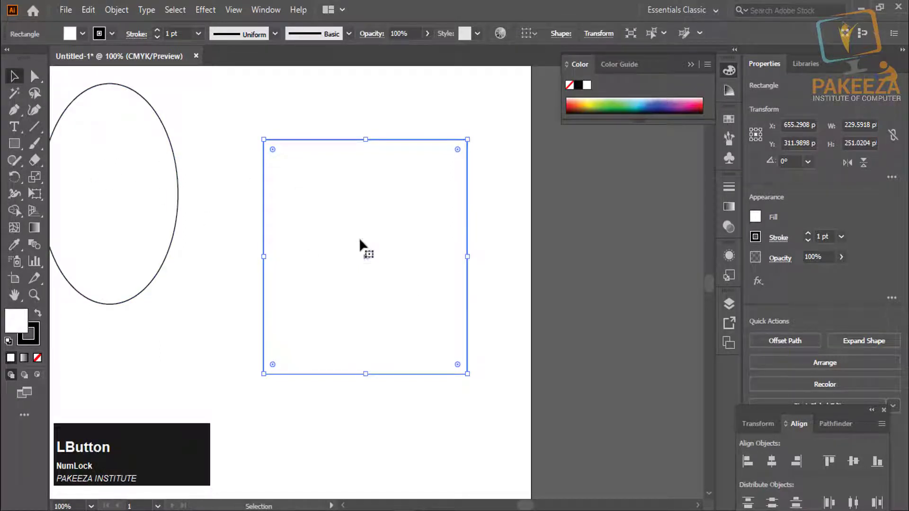
left_click(368, 260)
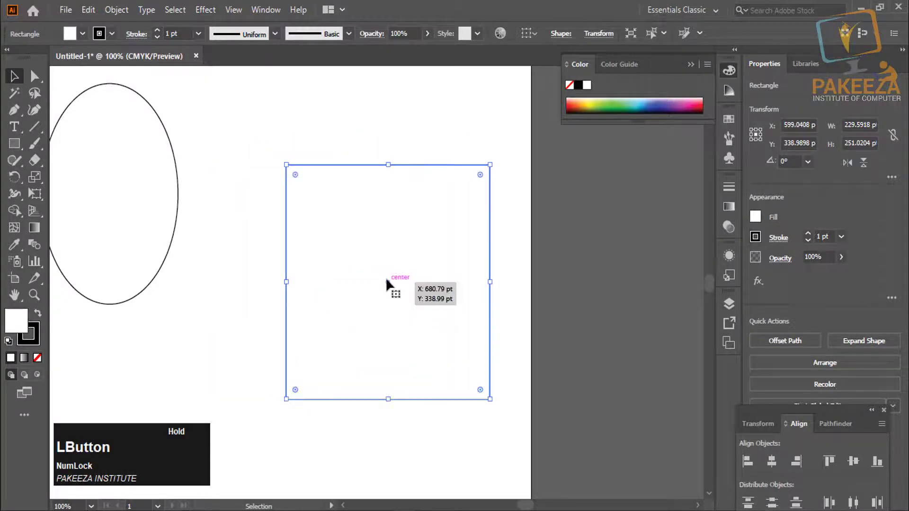
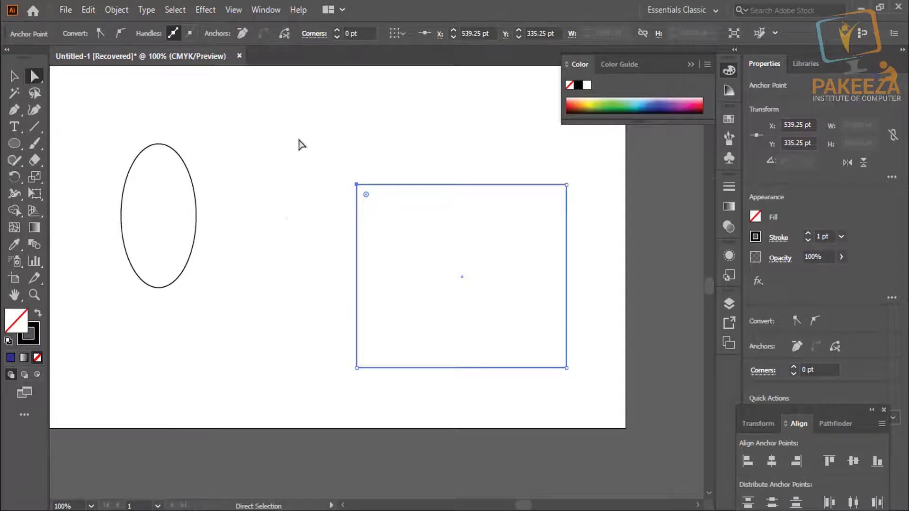
left_click(304, 143)
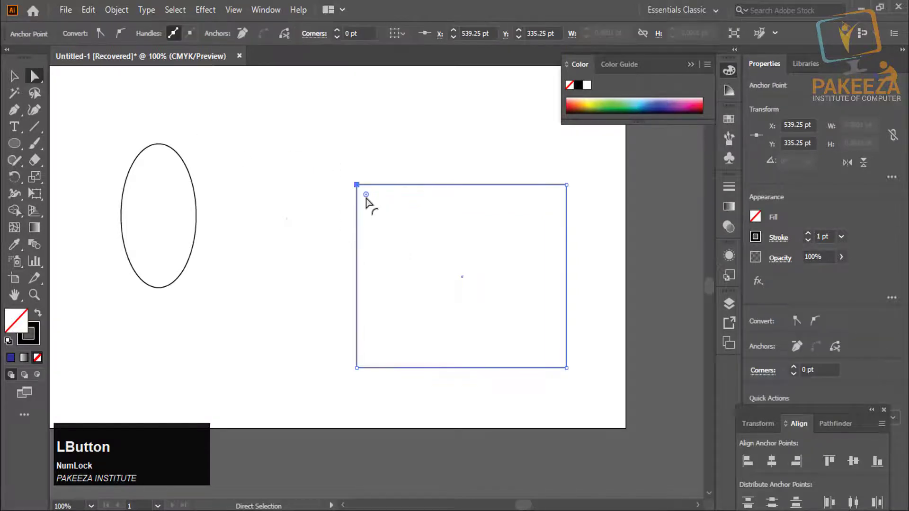
- Convert the ellipse's top and bottom anchors to sharp corners, forming a pointed leaf
left_click(356, 197)
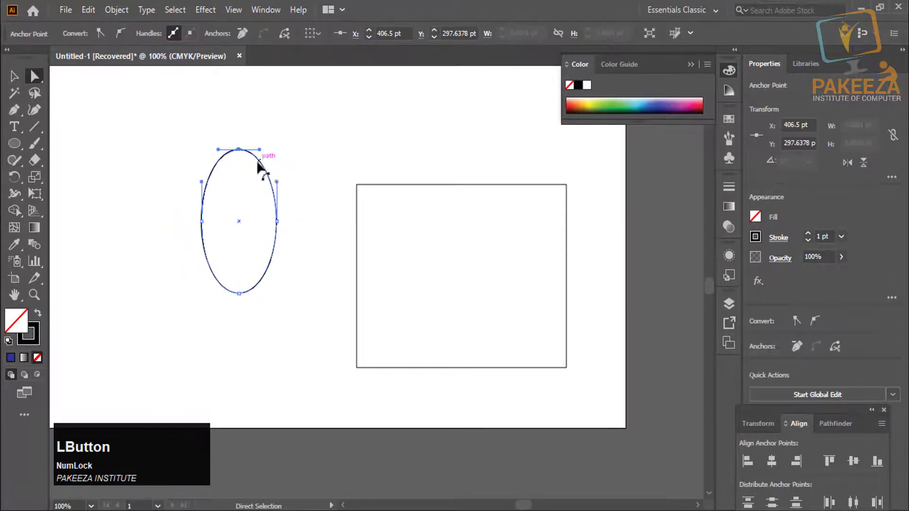
left_click(124, 38)
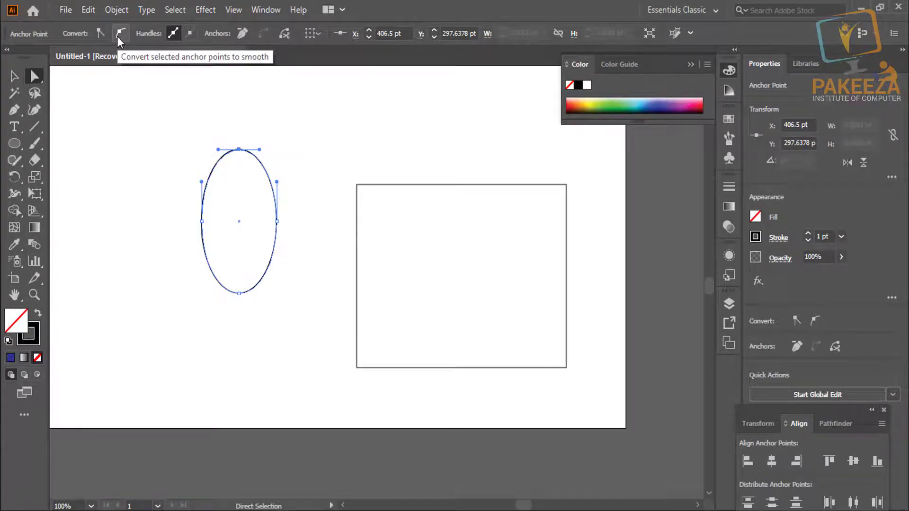
left_click(139, 135)
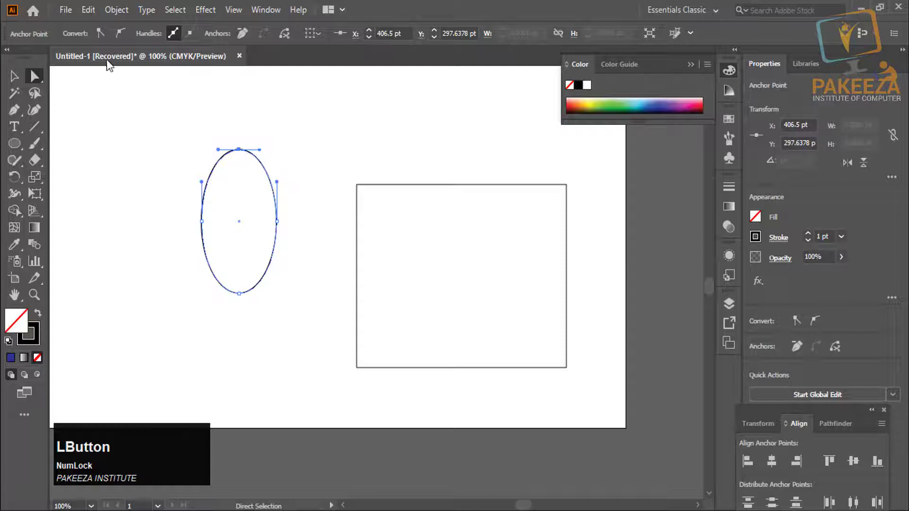
left_click(101, 37)
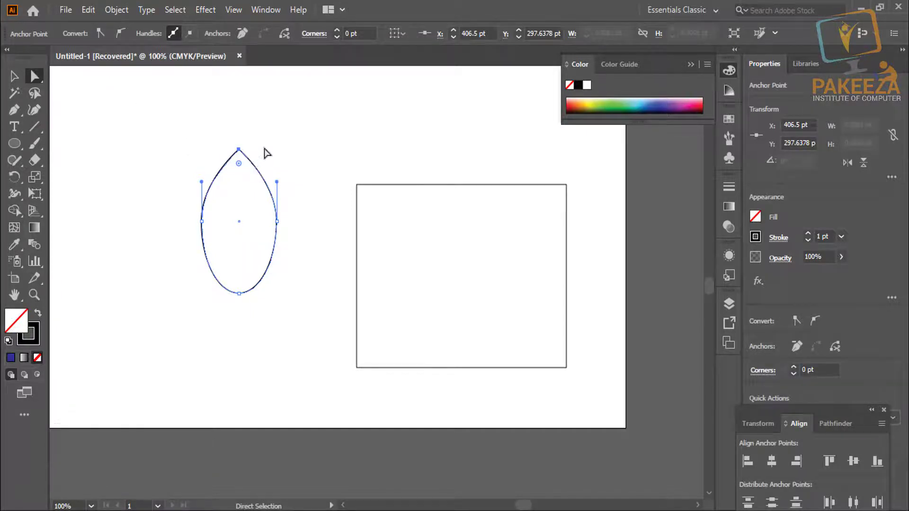
left_click(283, 146)
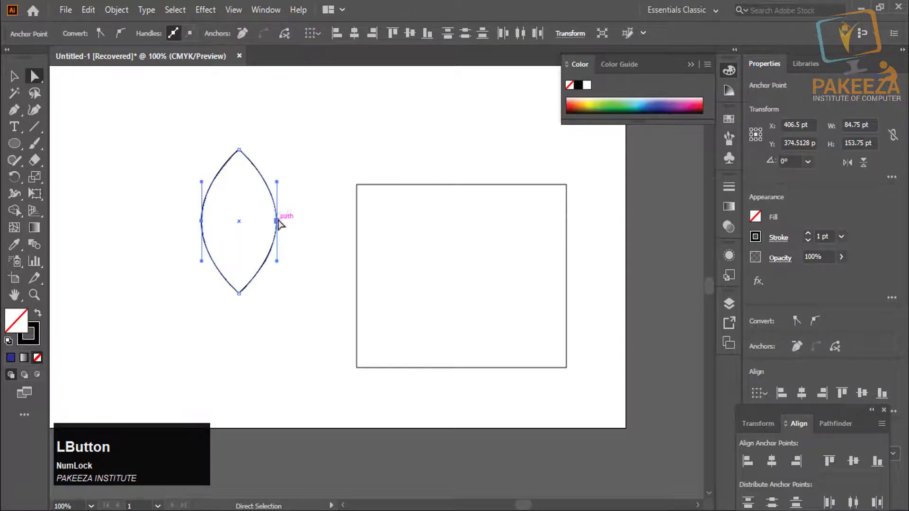
- Copy the leaf to the left and delete the original leaf's anchors and leftover curve
left_click(280, 221)
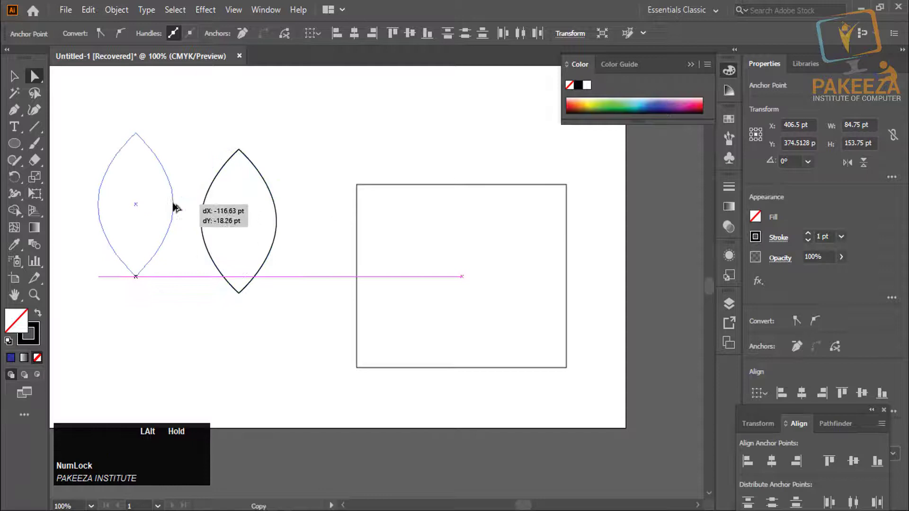
left_click(190, 170)
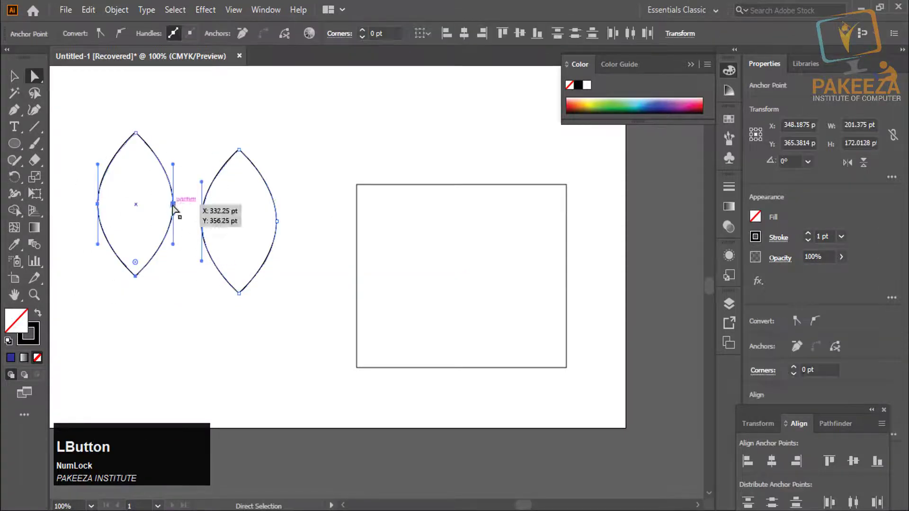
left_click(303, 177)
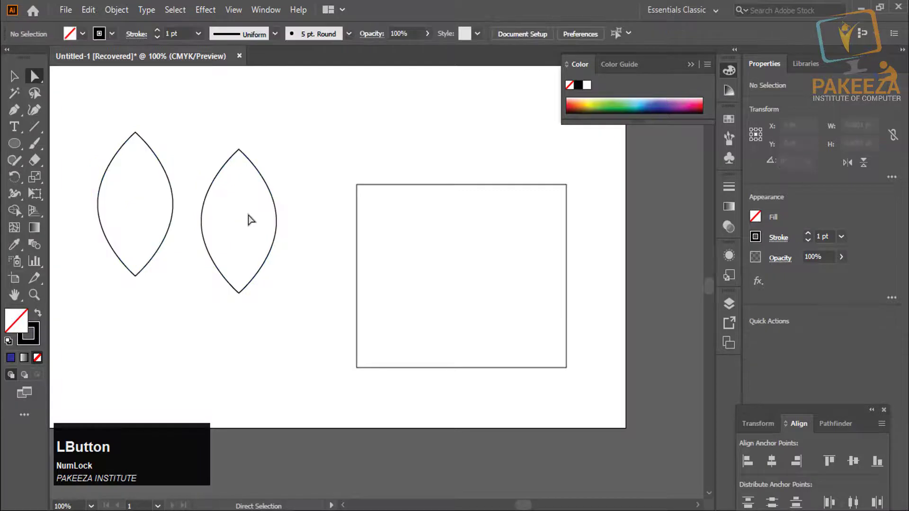
key("Delete")
left_click(216, 178)
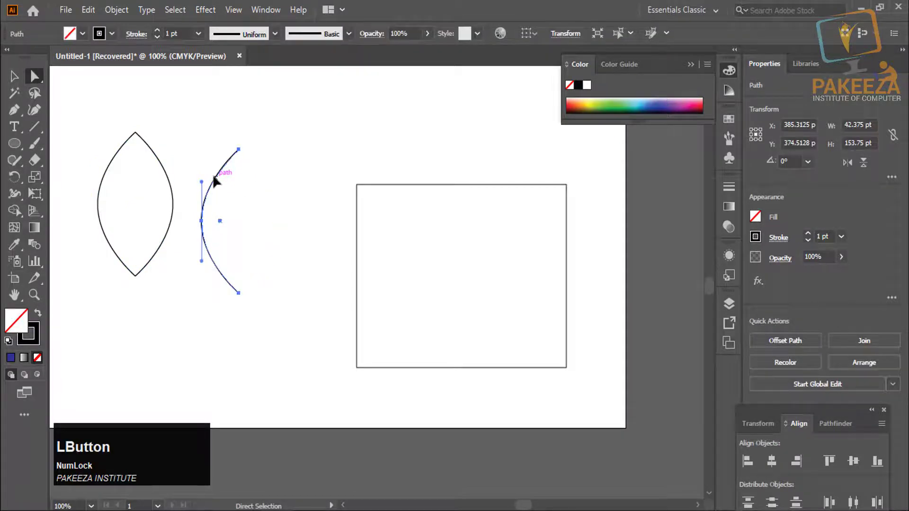
key("Delete")
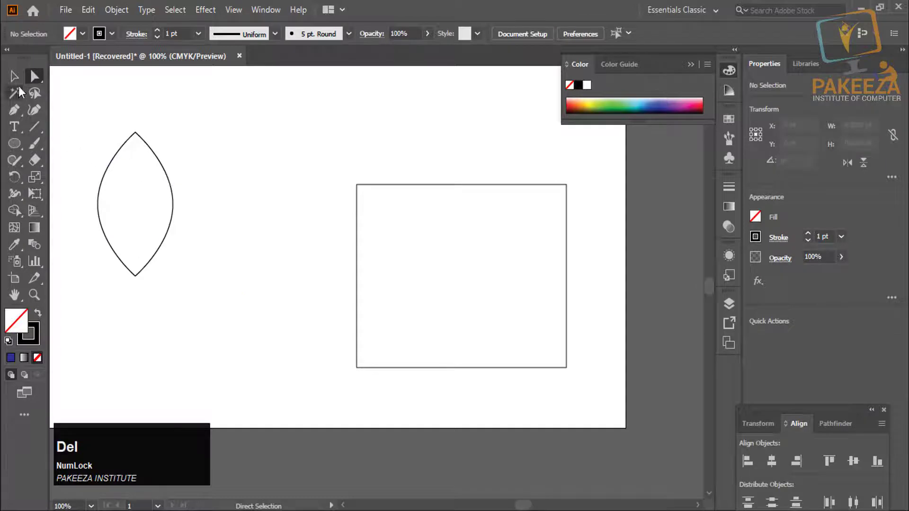
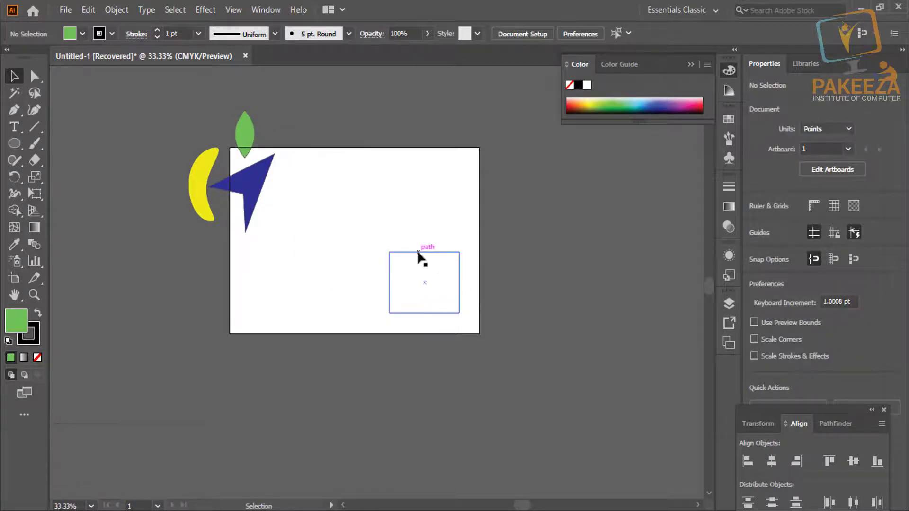
- Zoom in on the artboard
scroll("up", 3)
key("space")
left_click(314, 223)
key("space")
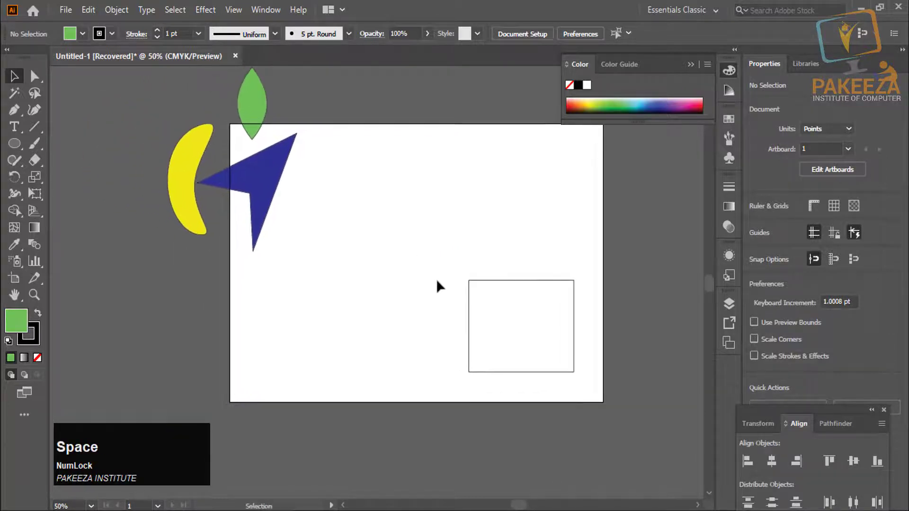
- Move the empty rectangle to the artboard centre and enlarge it from a corner handle
left_click(486, 283)
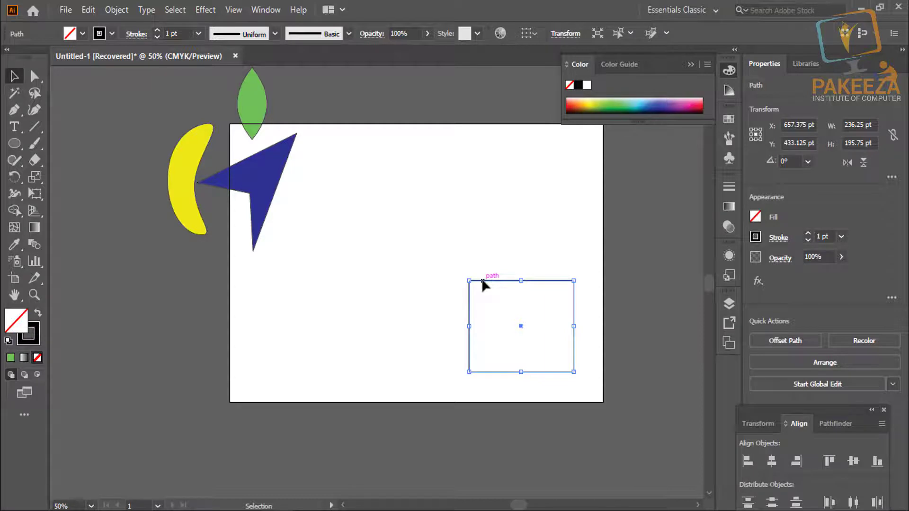
left_click(524, 327)
scroll("up", 3)
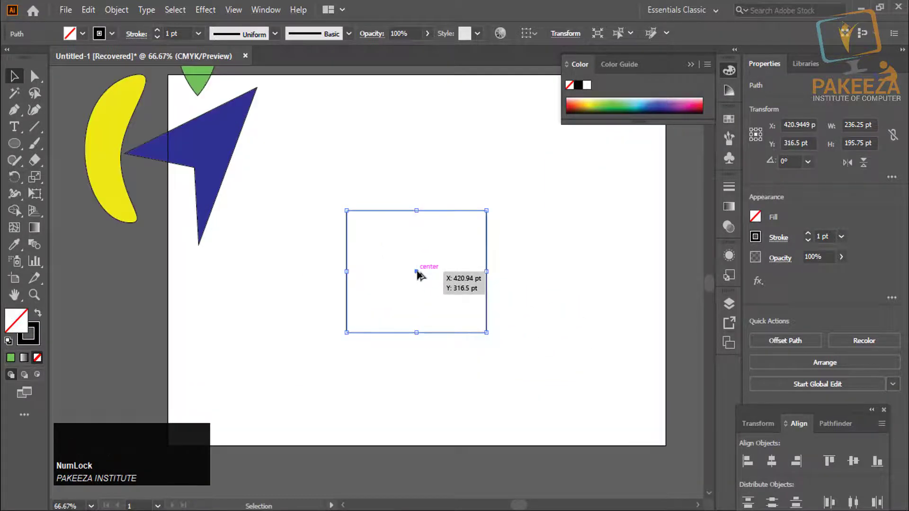
left_click(170, 125)
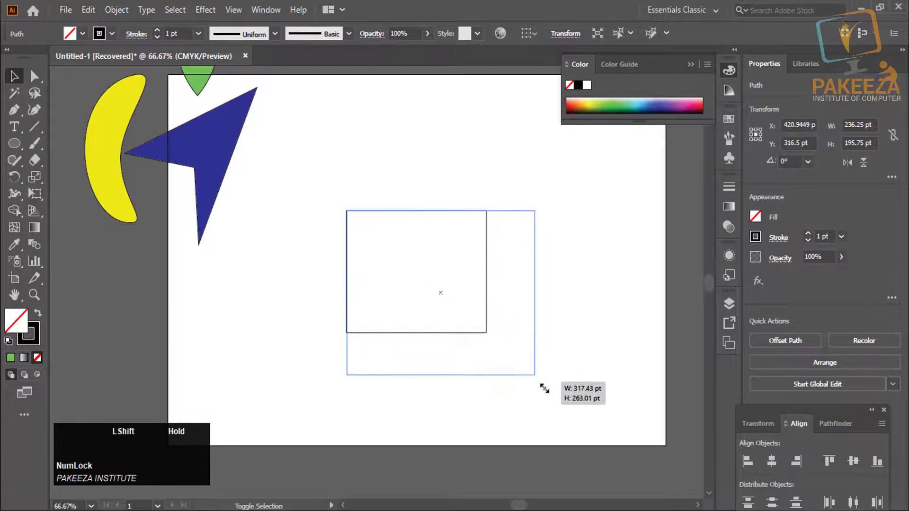
left_click(170, 125)
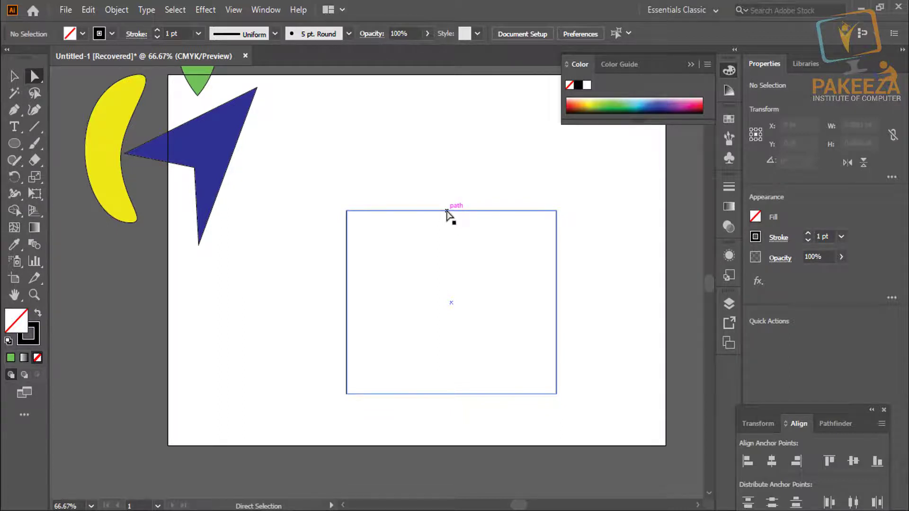
left_click(332, 195)
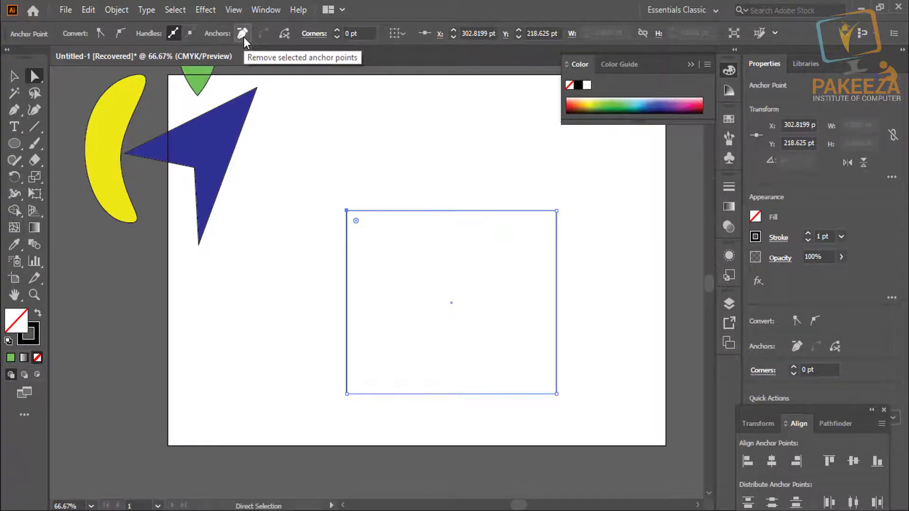
left_click(380, 179)
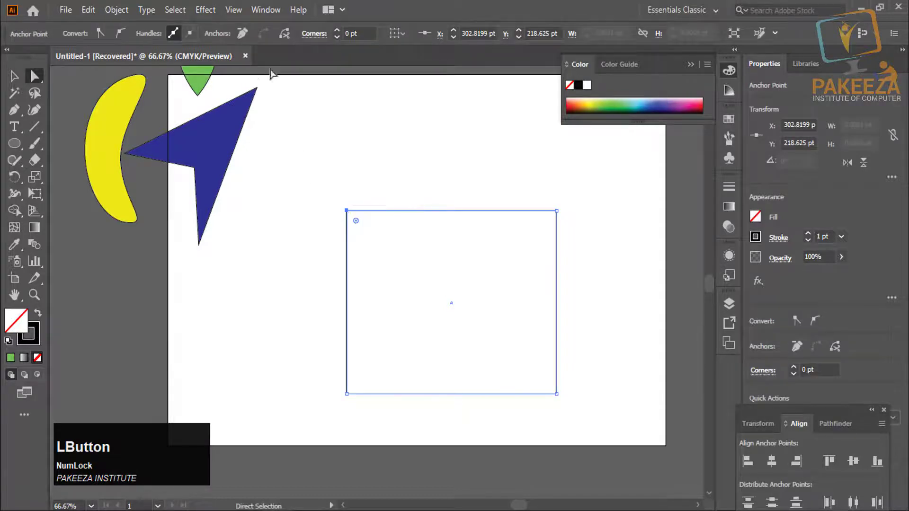
left_click(246, 40)
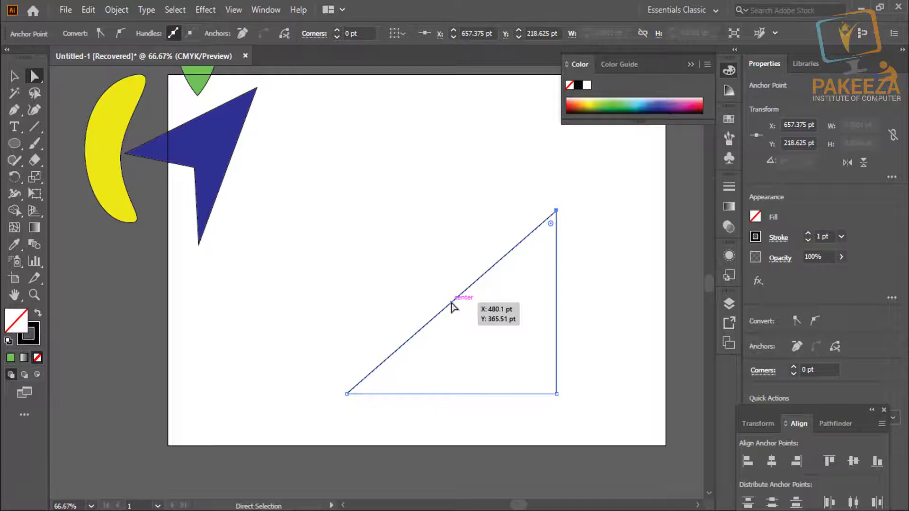
left_click(455, 305)
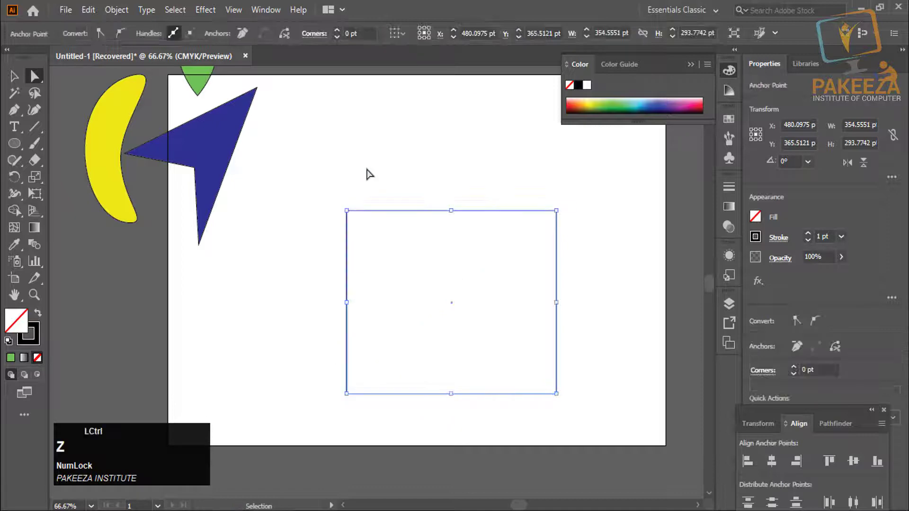
- Select the rectangle's top corners and switch to the Add Anchor Point tool
left_click(371, 169)
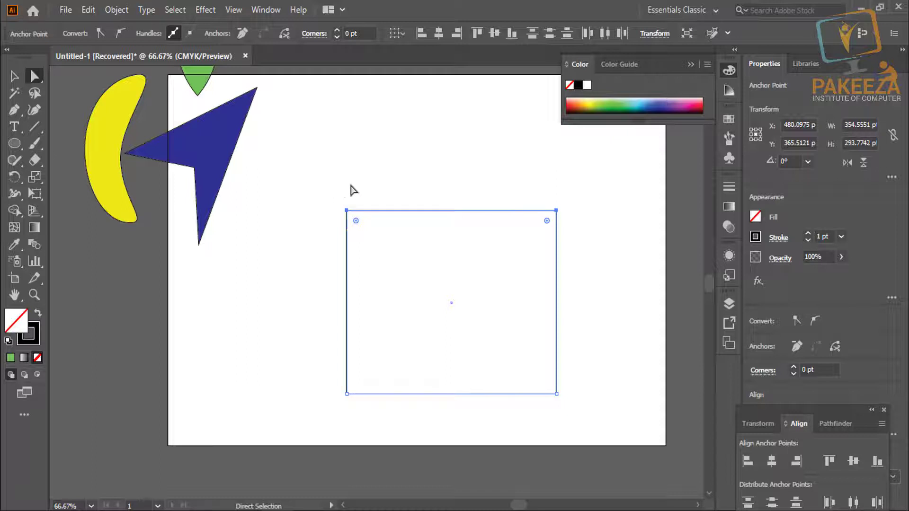
left_click(445, 208)
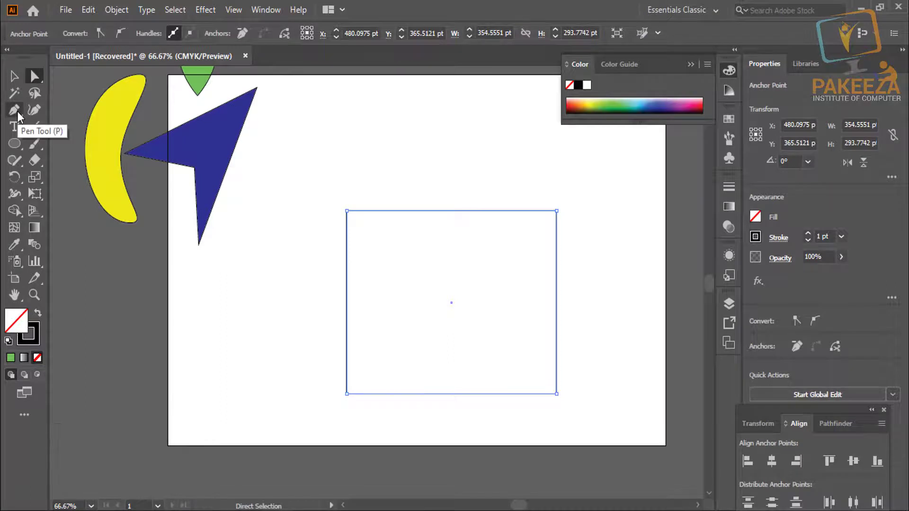
left_click(20, 115)
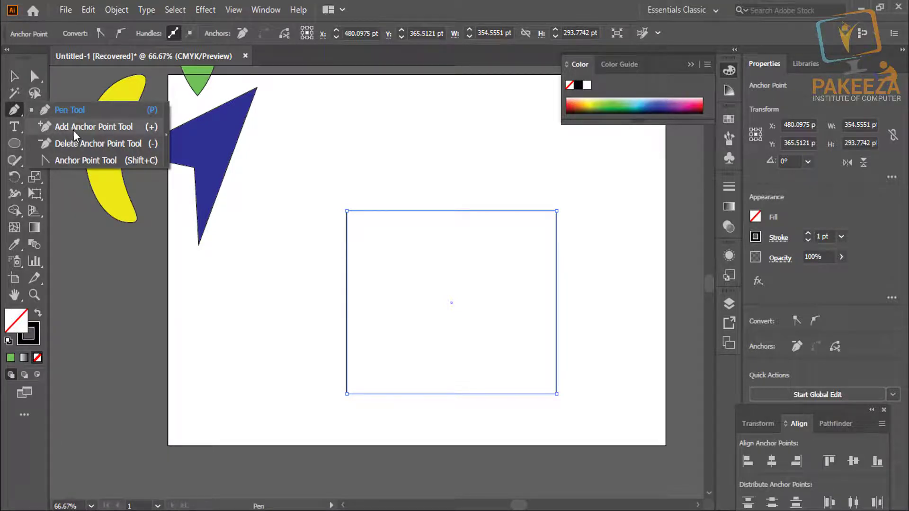
left_click(79, 132)
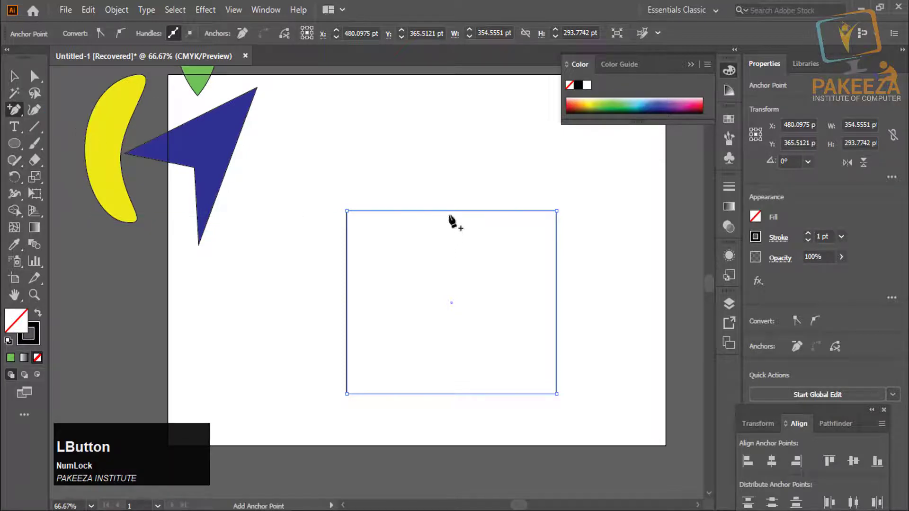
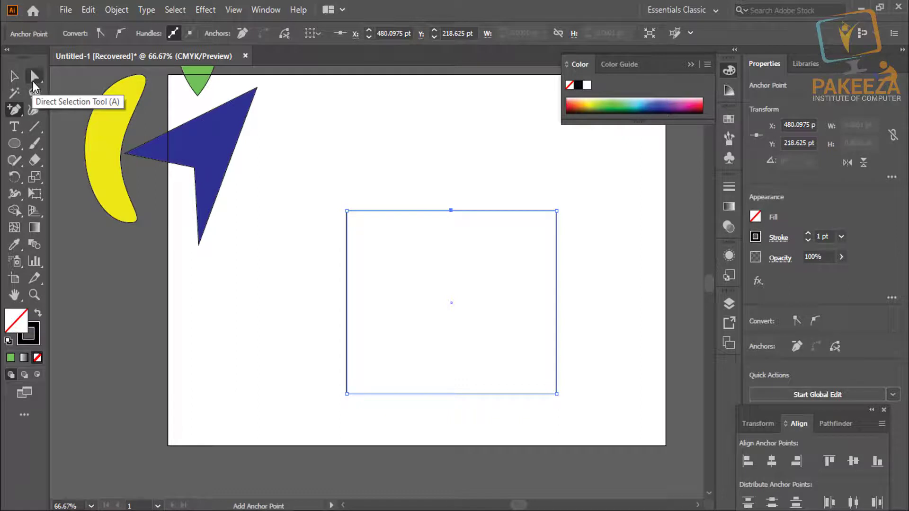
- Pull the new top-middle anchor down and smooth it into a wide U-shaped dip
left_click(37, 83)
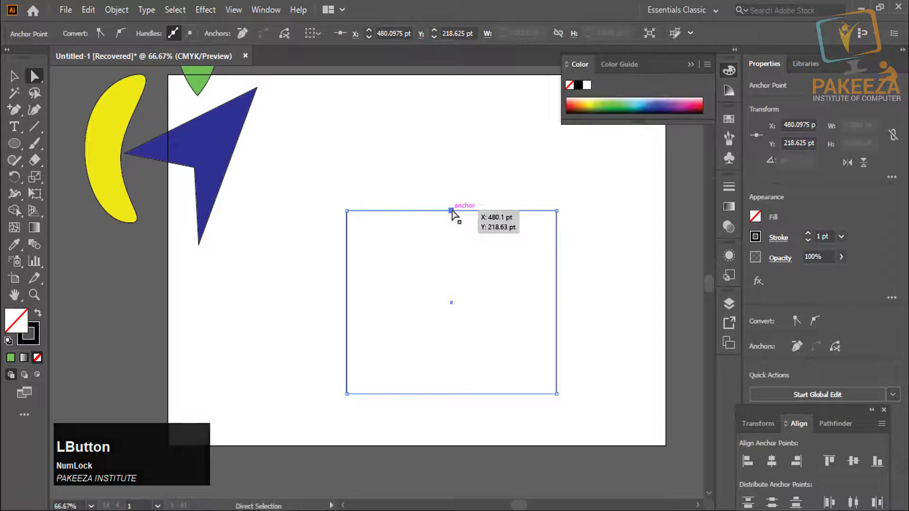
left_click(447, 206)
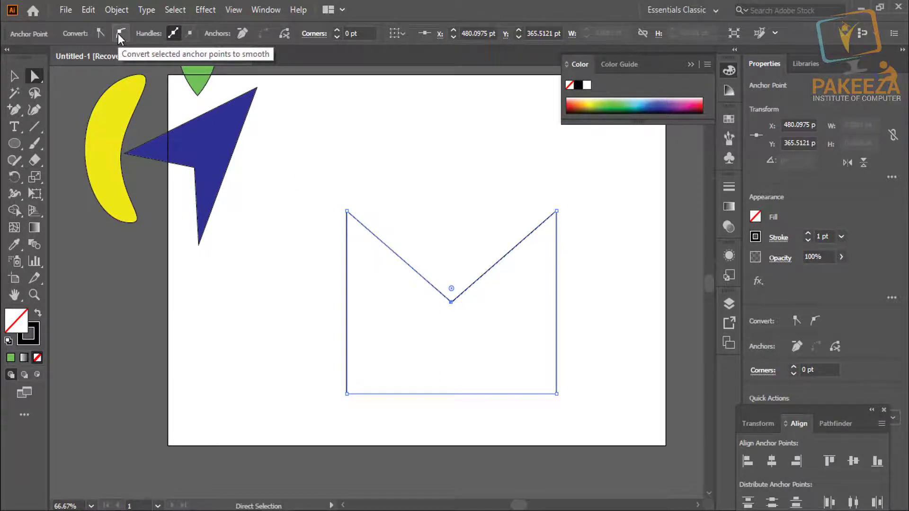
left_click(120, 38)
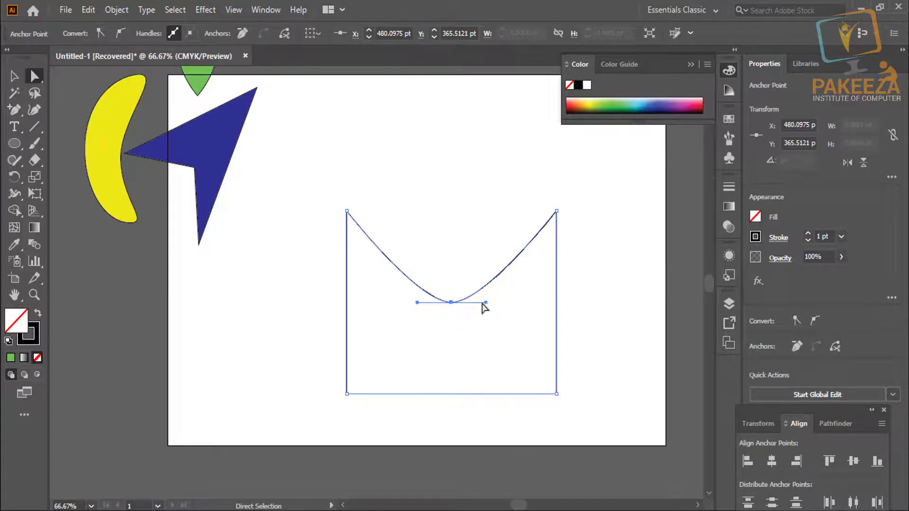
left_click(170, 126)
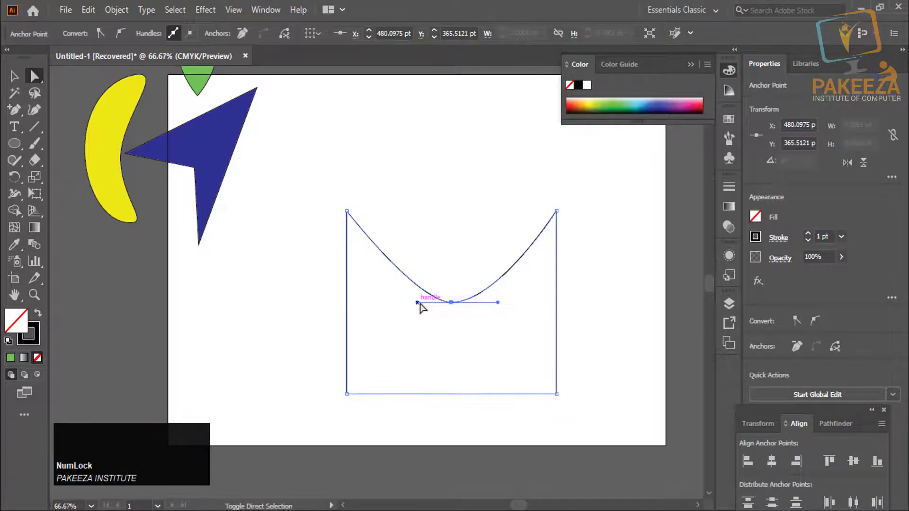
left_click(170, 125)
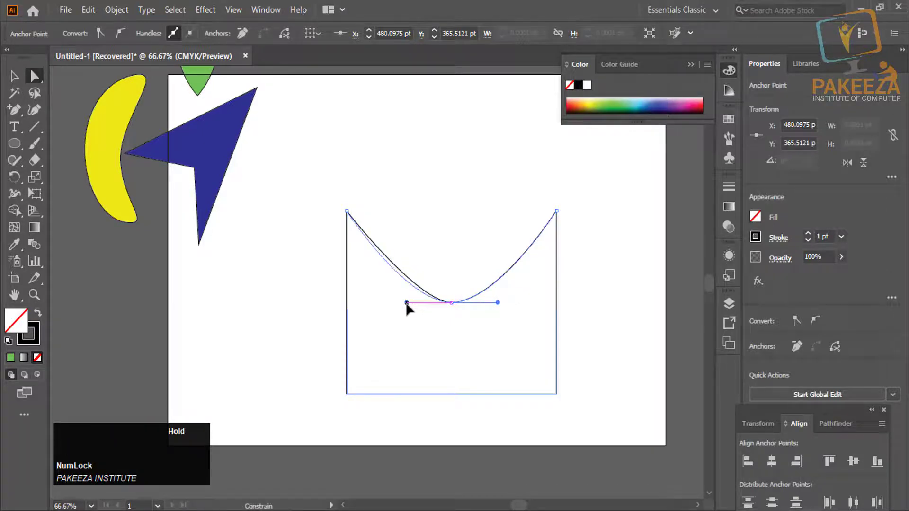
left_click(170, 125)
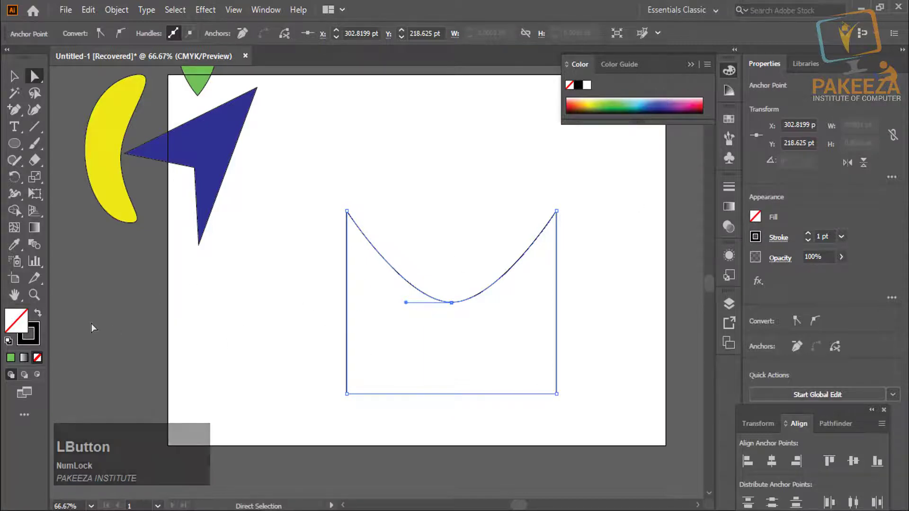
- Fill the curved shape orange and drag it onto the pasteboard left of the artboard
left_click(170, 125)
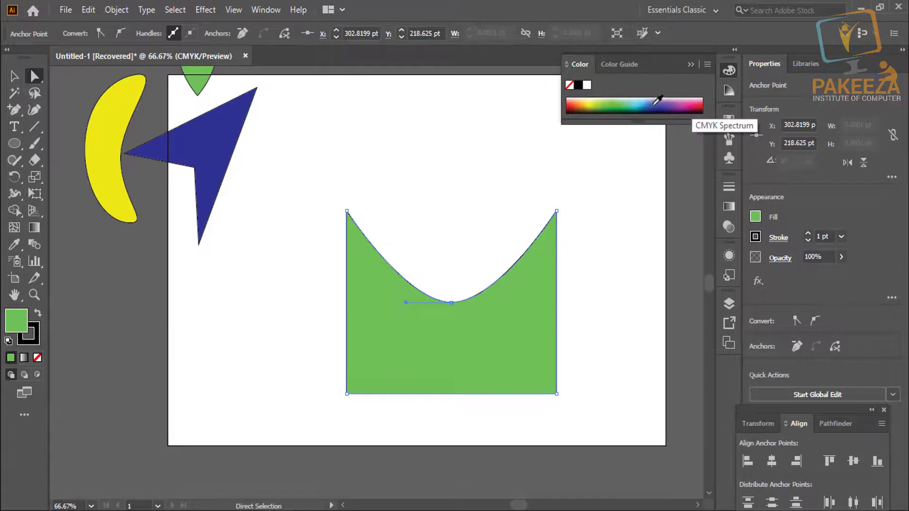
left_click(170, 125)
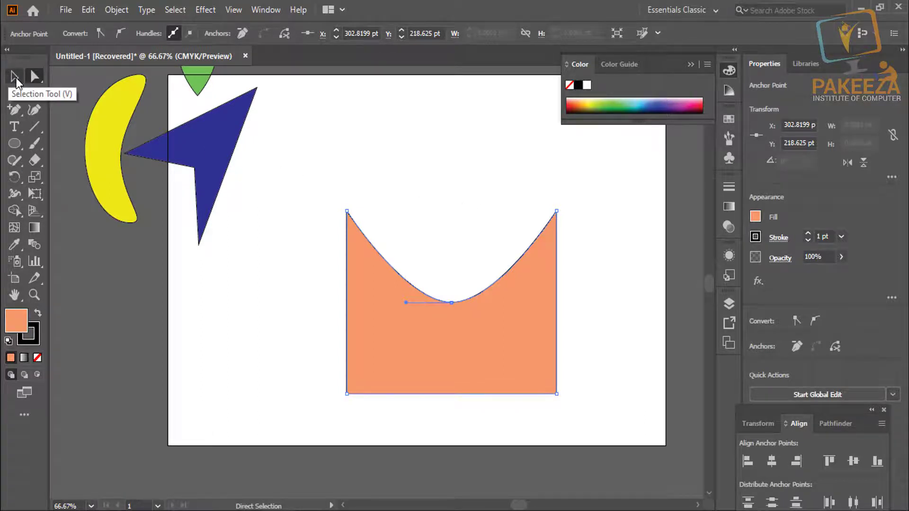
left_click(513, 346)
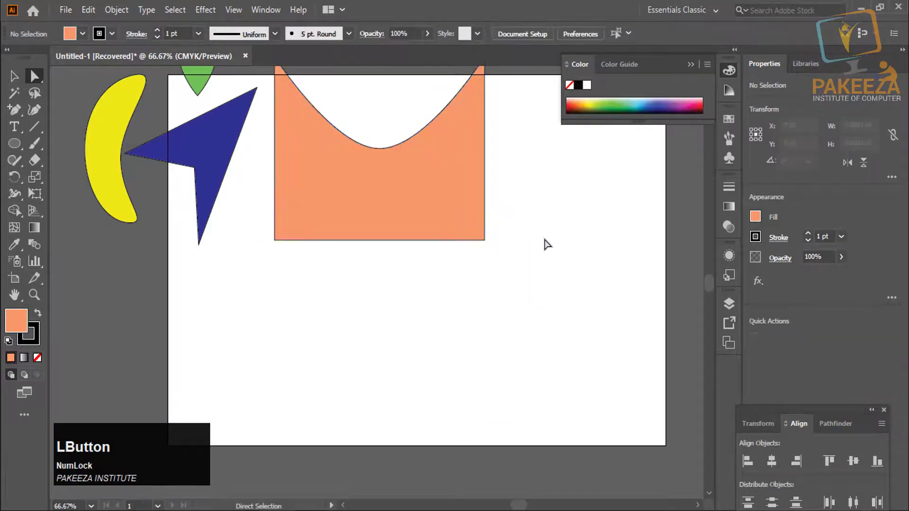
scroll("down", 3)
left_click(442, 209)
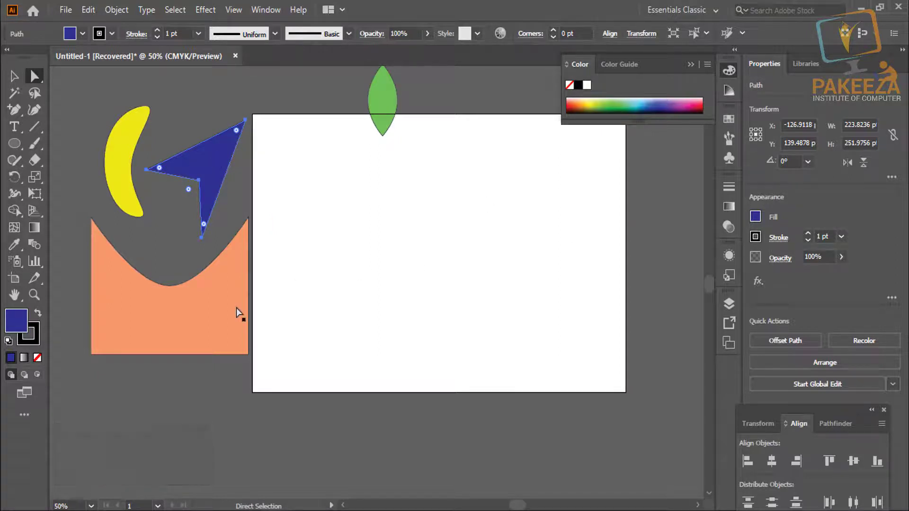
- Remove the blue shape's fill, move the green leaf to the artboard's top edge, and open the shape tools flyout
left_click(38, 364)
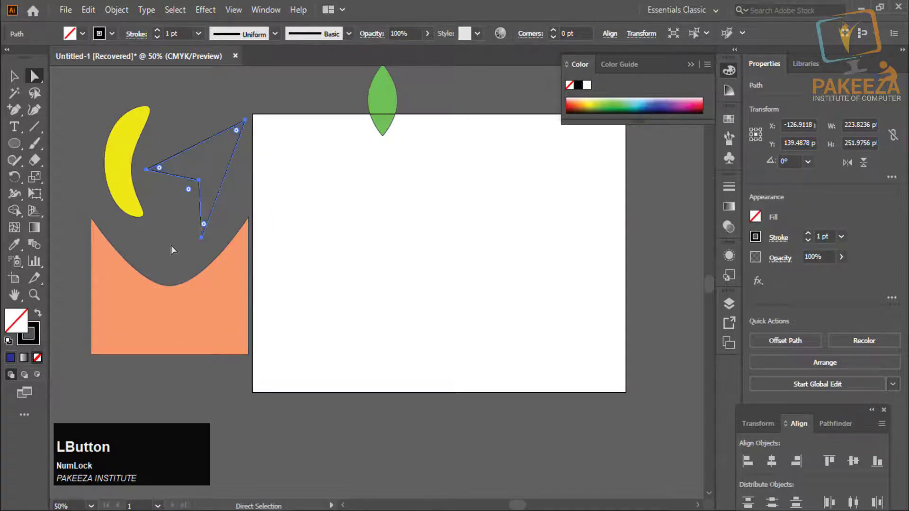
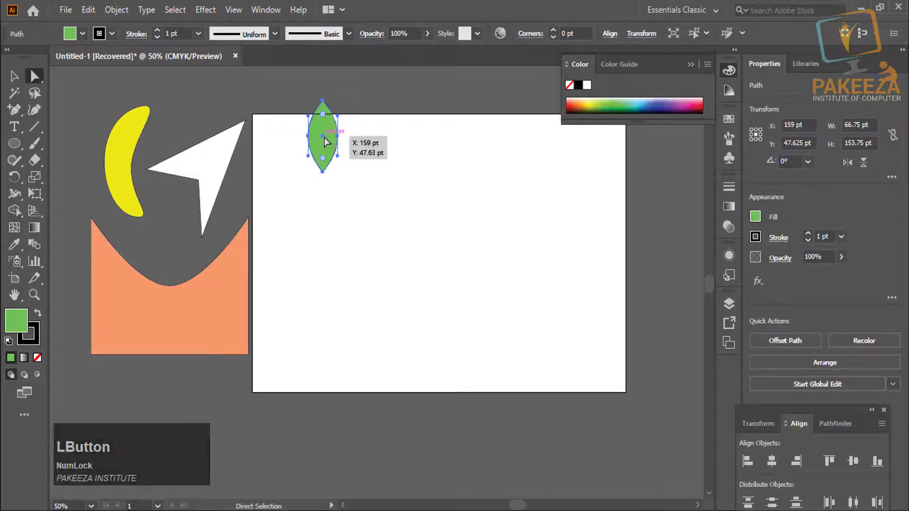
left_click(328, 139)
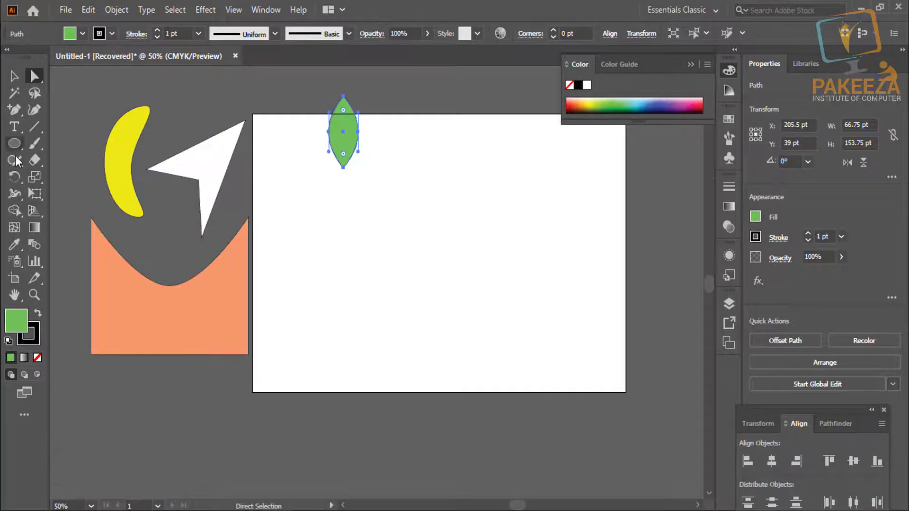
left_click(21, 150)
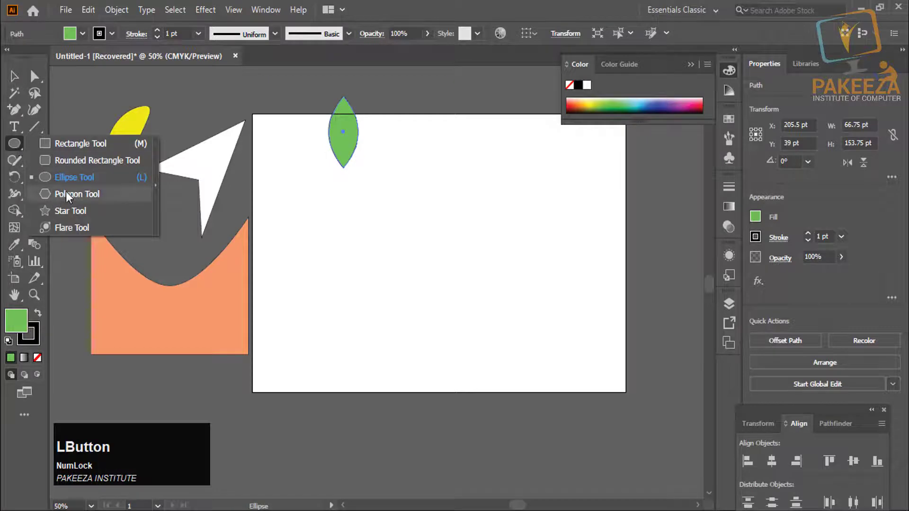
- Draw a tall ellipse mid-artboard and set its fill to None, leaving a thin outline
left_click(70, 184)
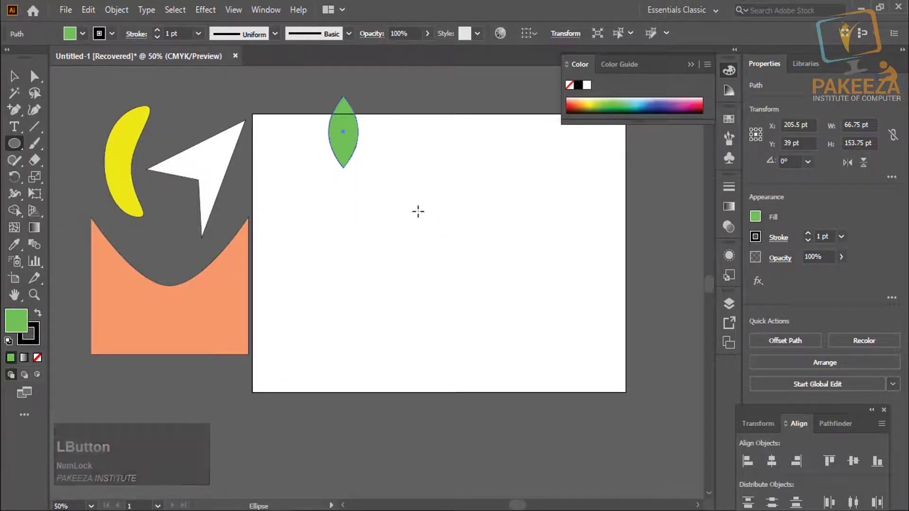
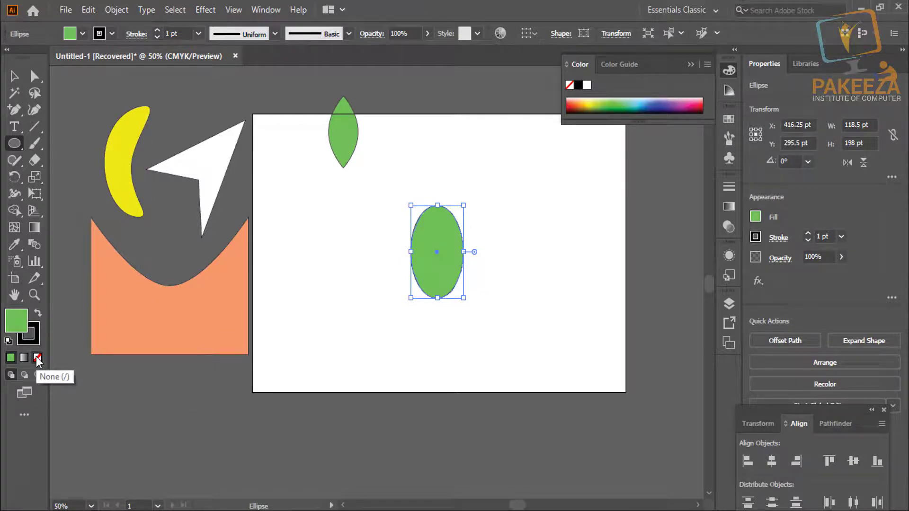
left_click(38, 361)
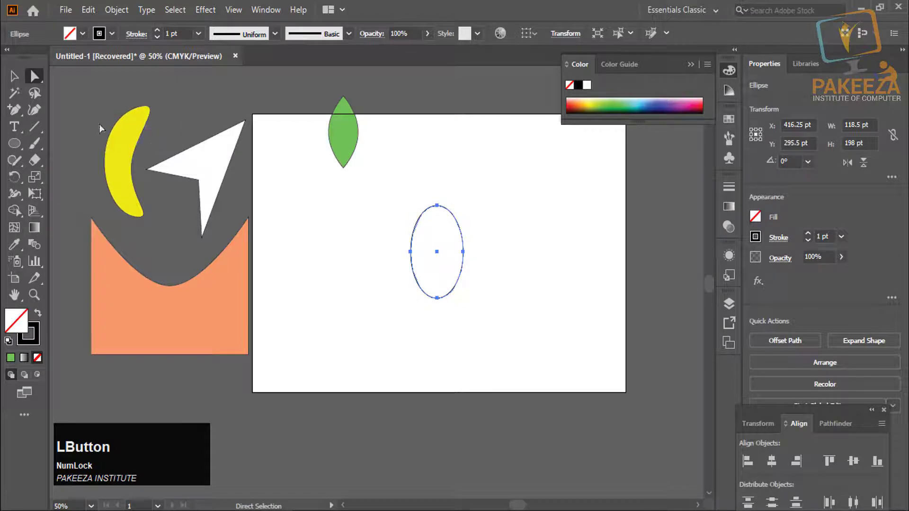
left_click(340, 199)
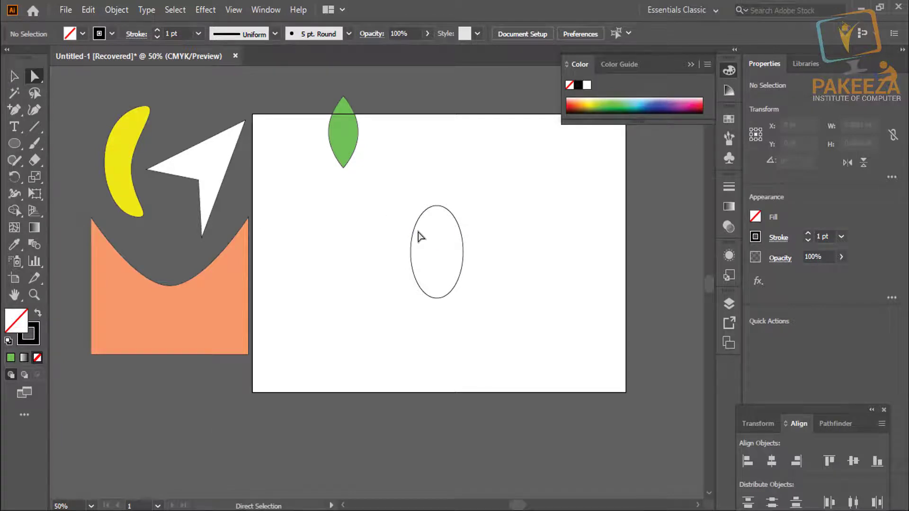
- Select the outline ellipse's right anchor point with the Direct Selection Tool
scroll("down", 3)
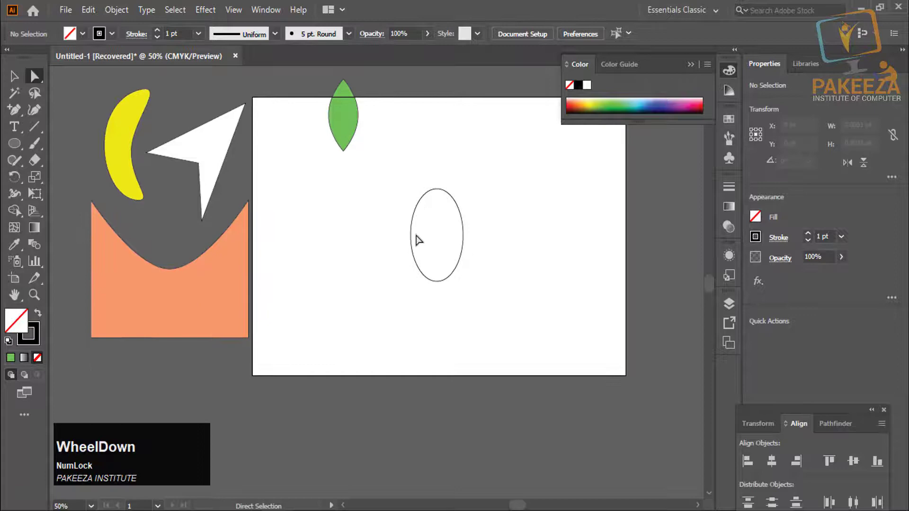
left_click(388, 214)
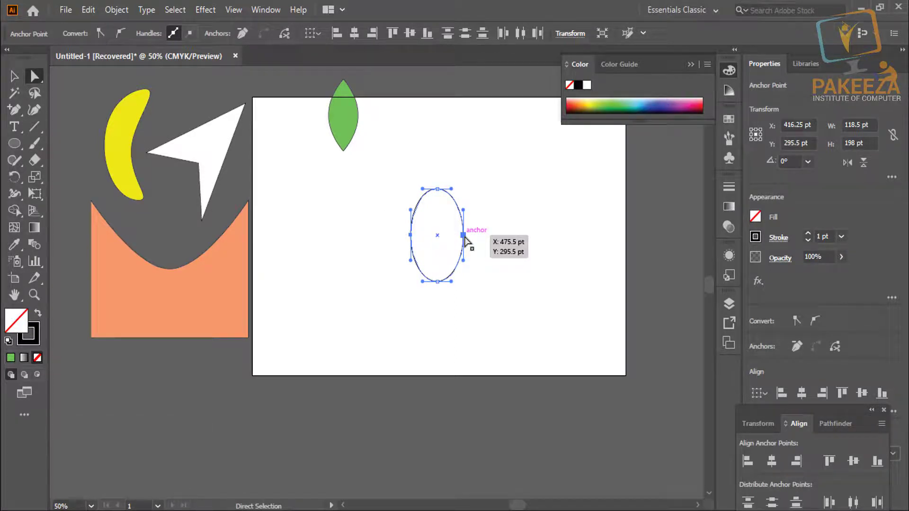
left_click(468, 237)
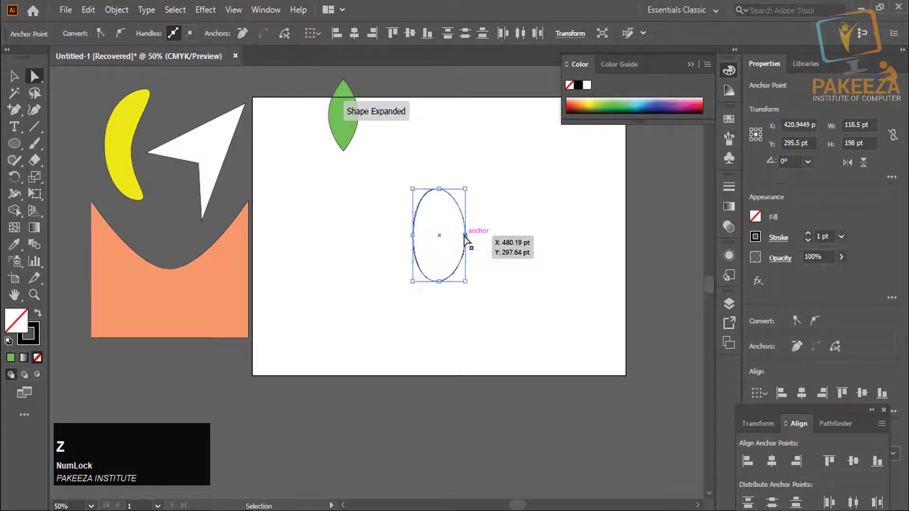
- Lower the ellipse's left and right anchor points to form an egg narrower at the top, then deselect
scroll("up", 3)
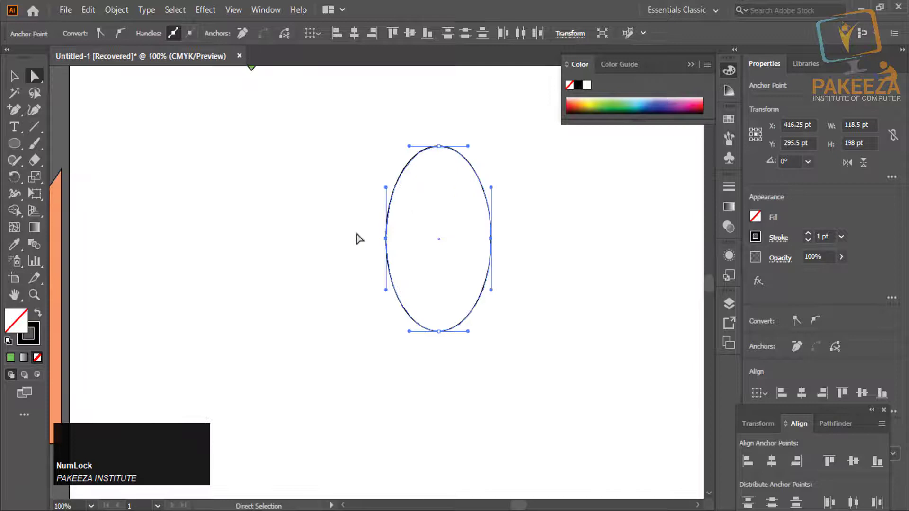
left_click(390, 242)
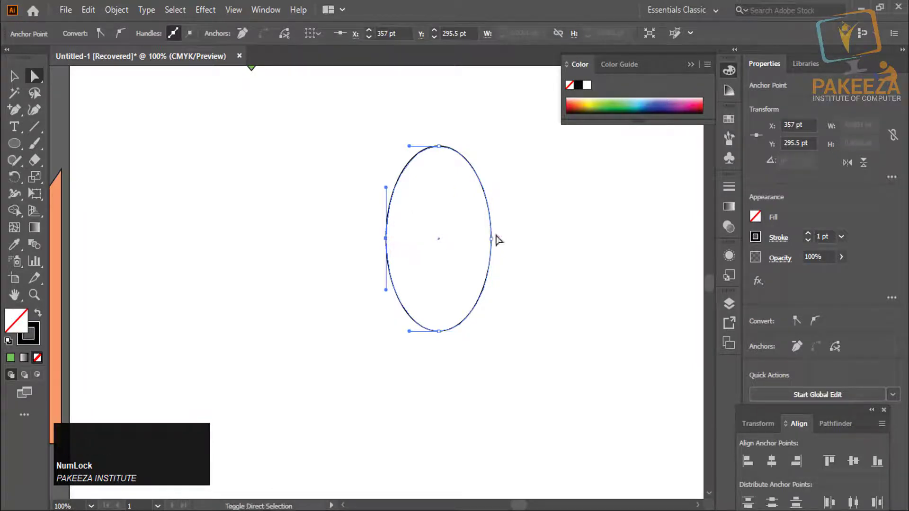
left_click(496, 242)
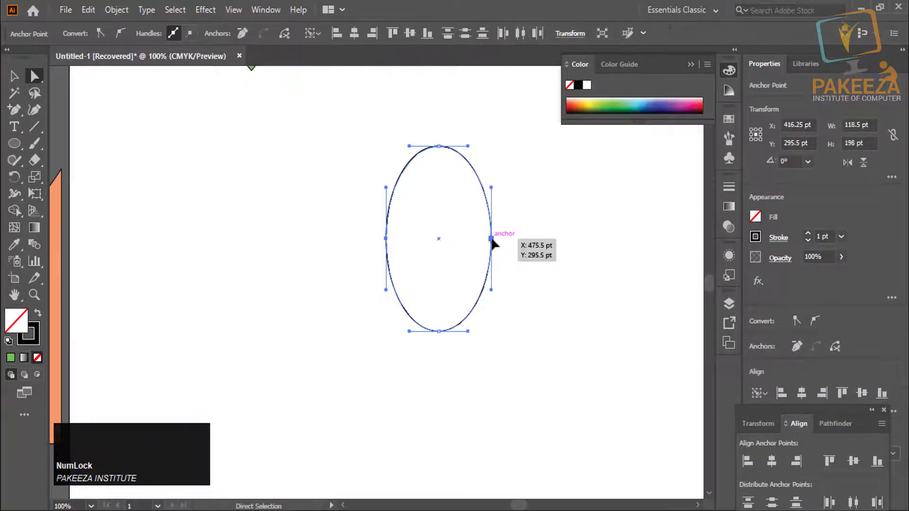
left_click(494, 240)
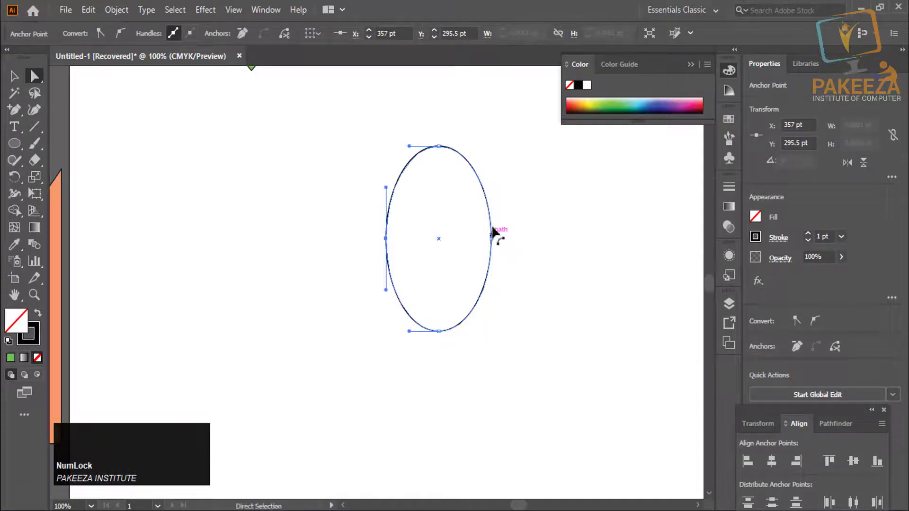
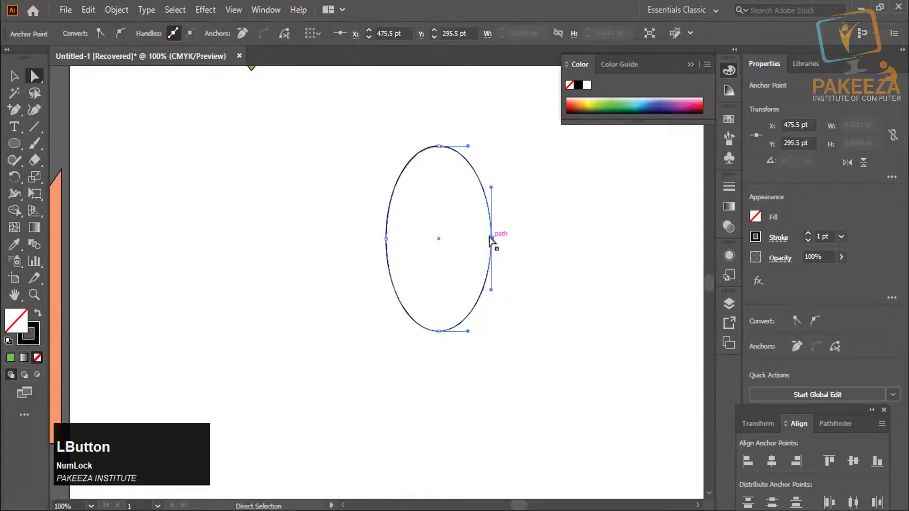
left_click(389, 242)
left_click(390, 240)
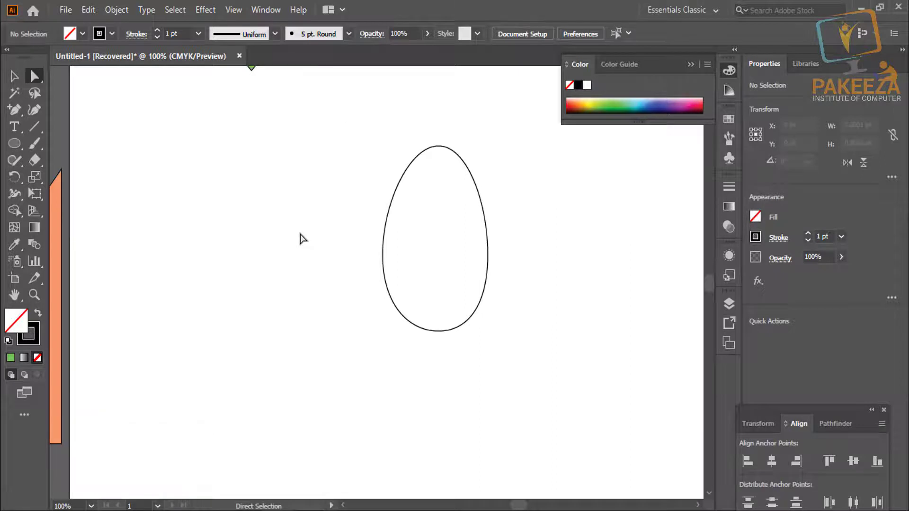
key("alt+Num_Lock")
scroll("down", 3)
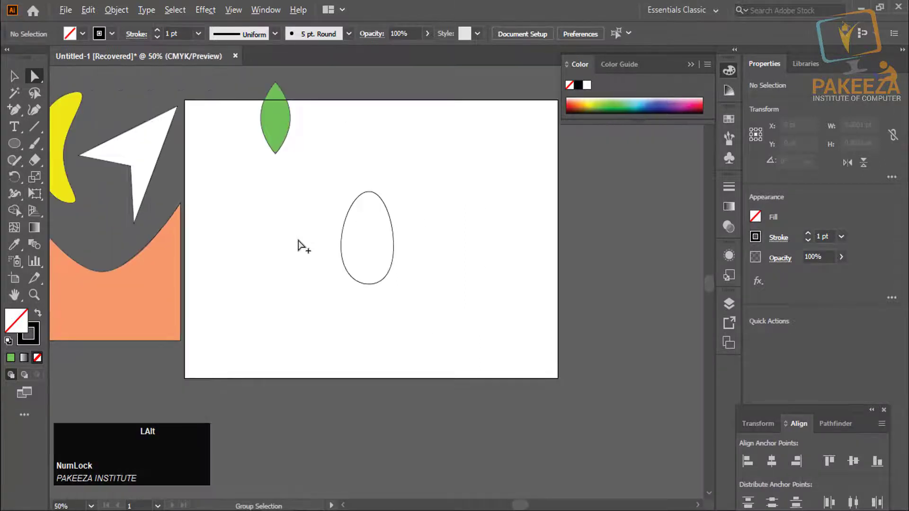
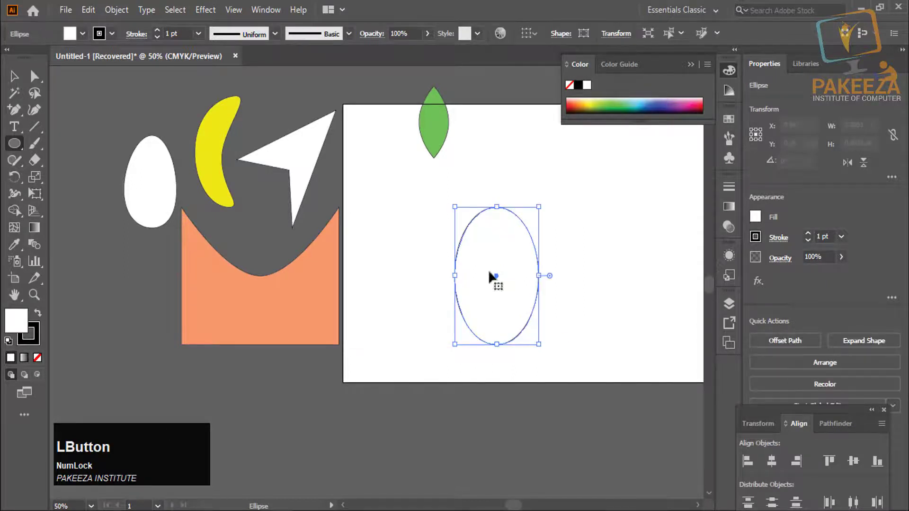
- Fill the egg white, park it left of the artboard, and draw a new tall ellipse in the middle
key("space")
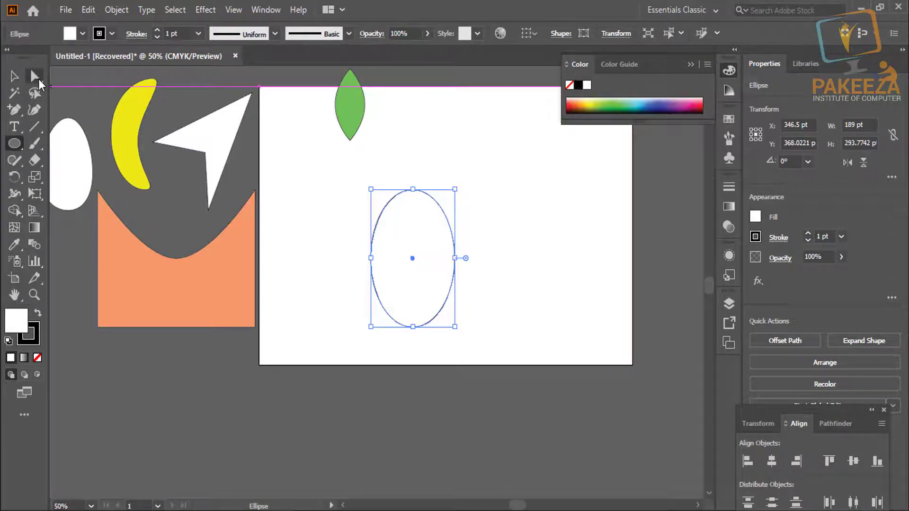
left_click(41, 84)
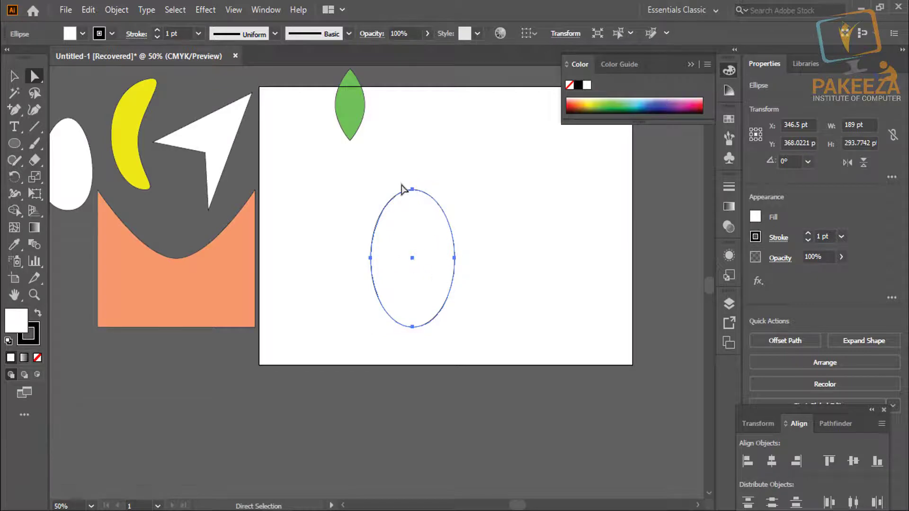
- Pull the new ellipse's right anchor inward so its lower right side indents into a bean
left_click(372, 181)
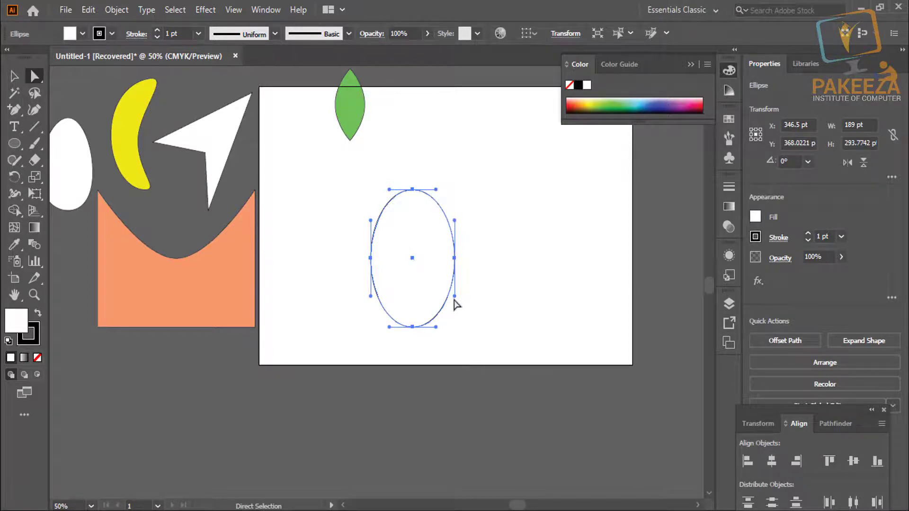
left_click(458, 297)
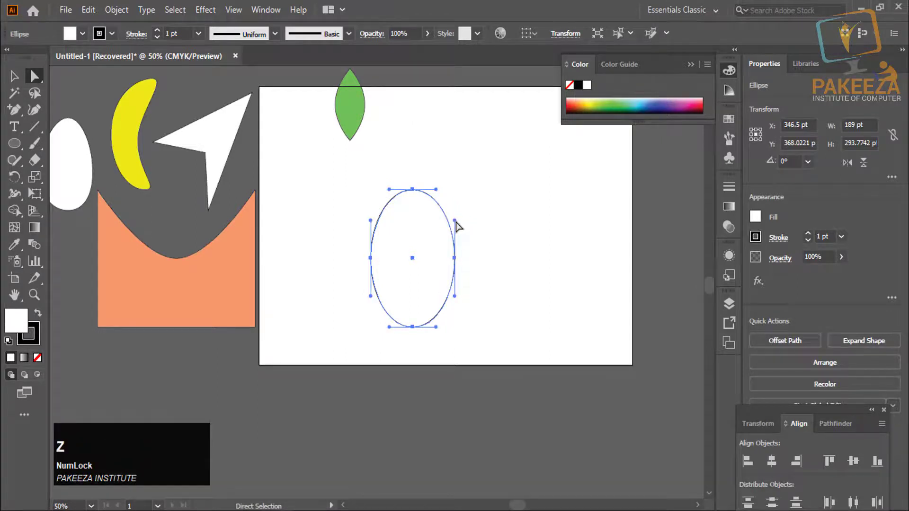
left_click(458, 222)
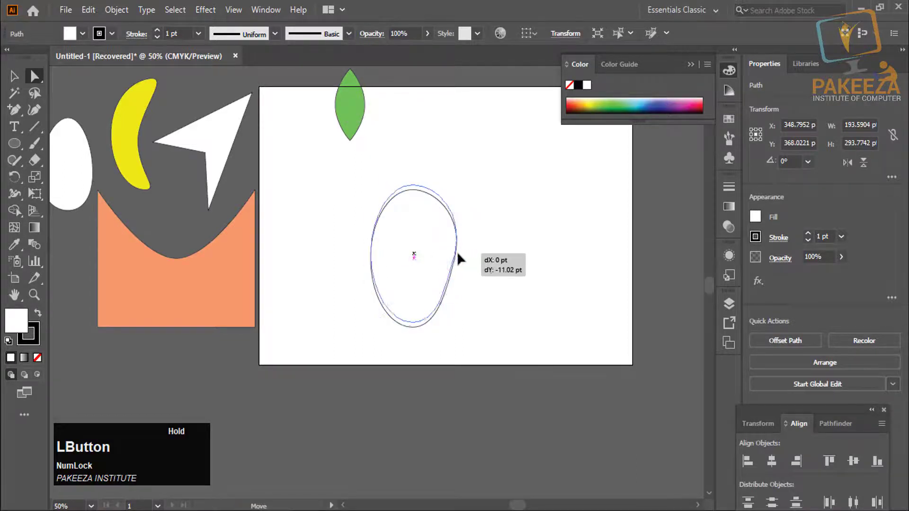
scroll("up", 3)
scroll("up", 3)
key("space")
- Push the bean's right anchor further inward to deepen the side curve
left_click(451, 248)
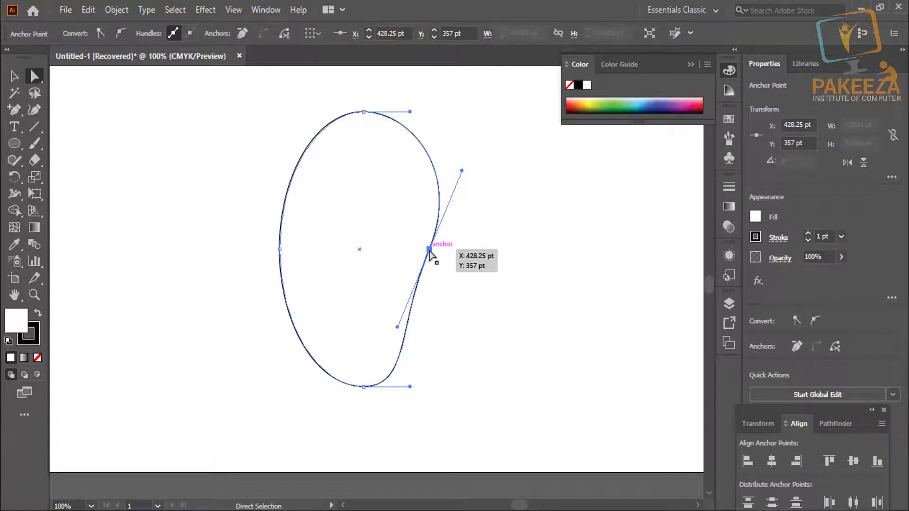
left_click(431, 251)
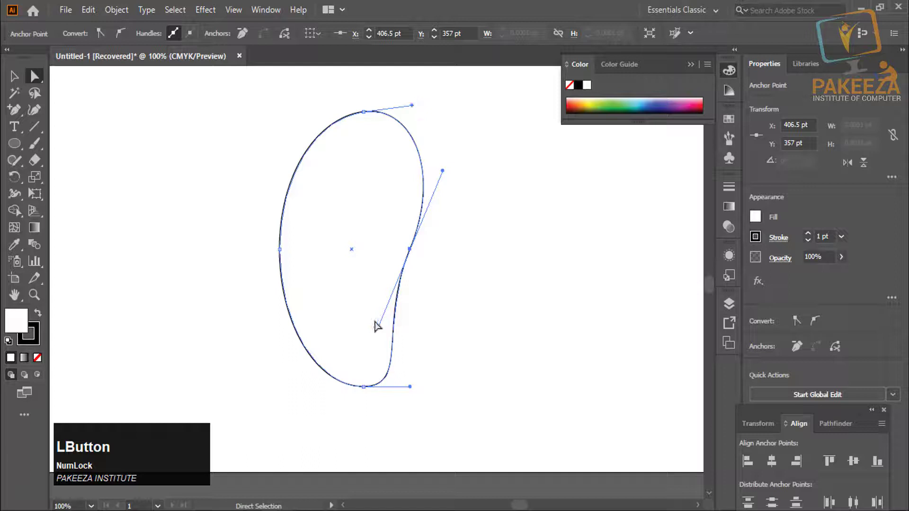
left_click(281, 249)
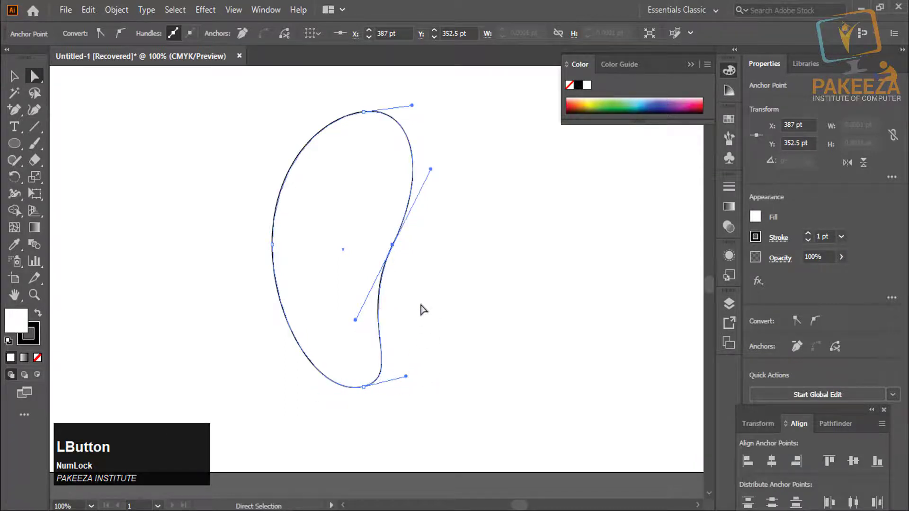
- Rotate the bottom anchor handles to smooth the lower end into a mango silhouette
scroll("down", 3)
left_click(313, 208)
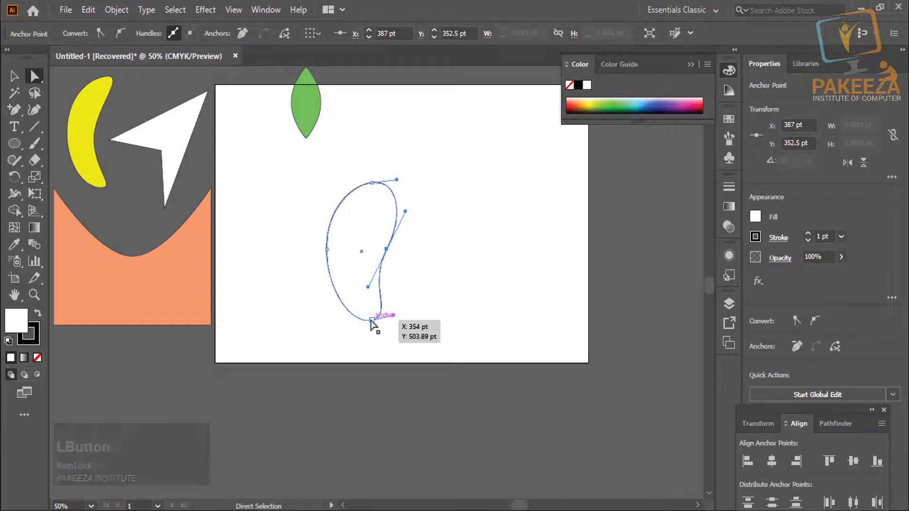
left_click(396, 316)
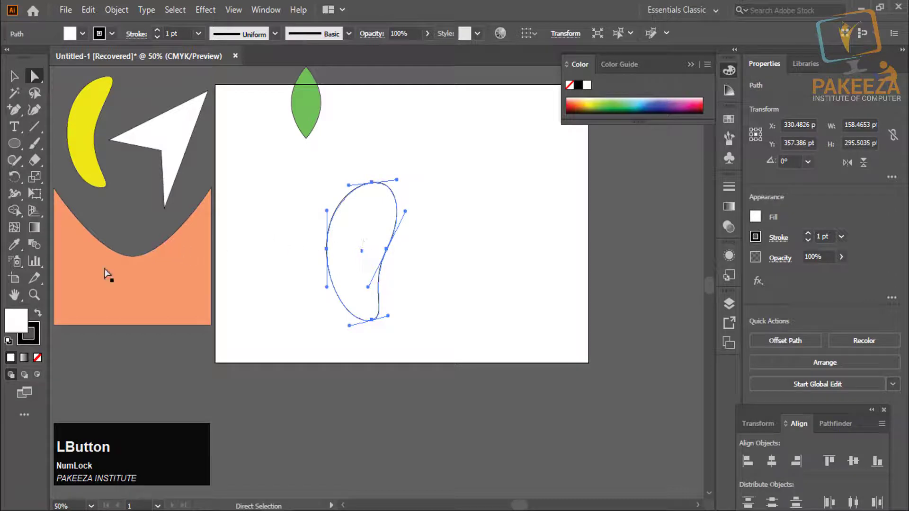
- Select the whole mango path ready to receive a yellow fill
left_click(20, 328)
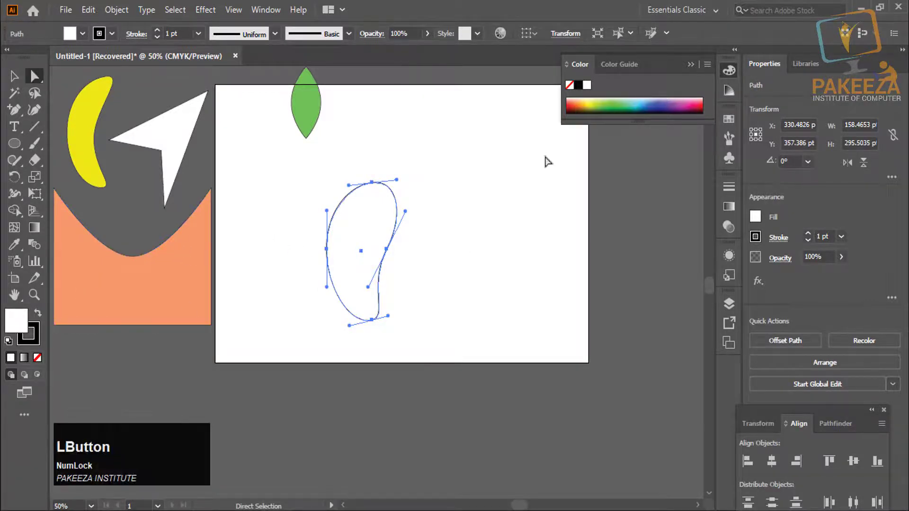
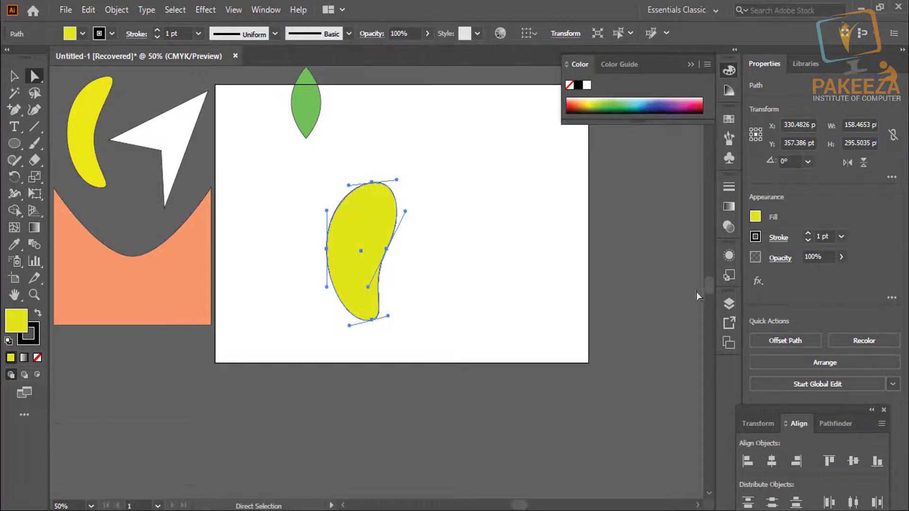
- Drag the green leaf onto the mango's top and Arrange it behind the yellow fruit
left_click(711, 289)
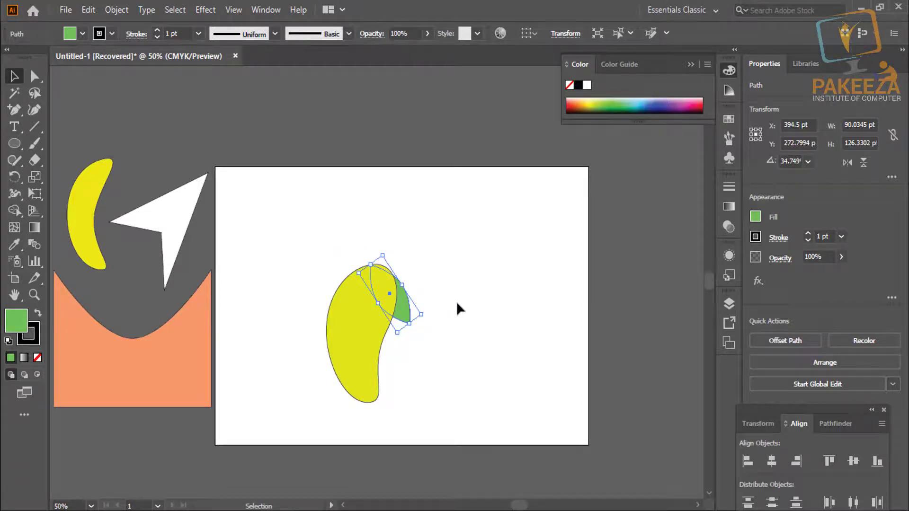
scroll("up", 3)
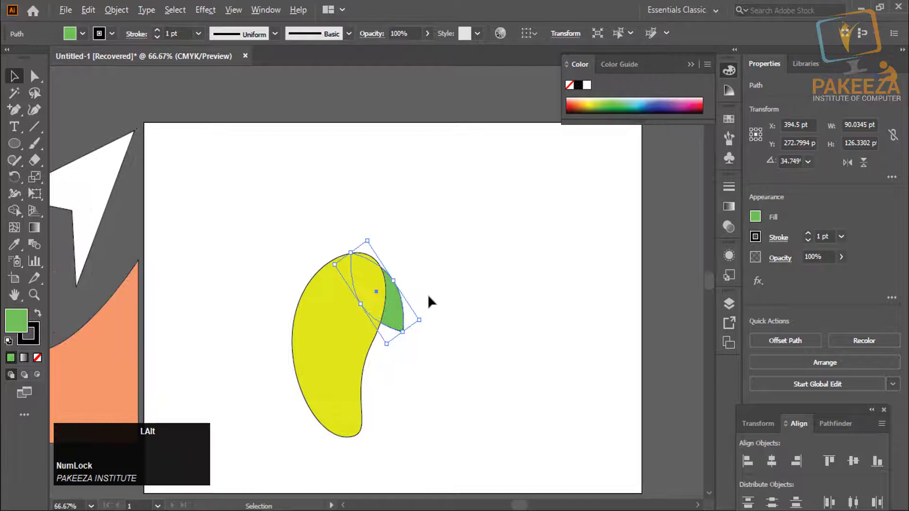
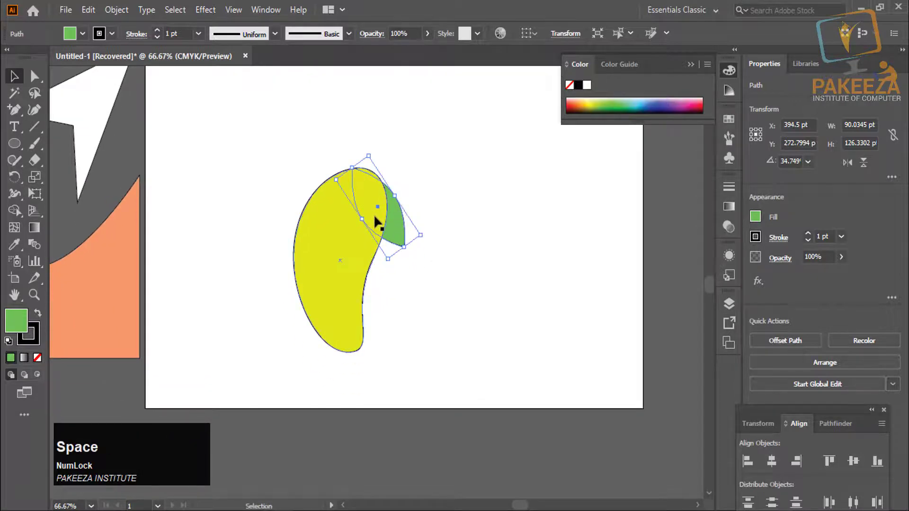
right_click(379, 220)
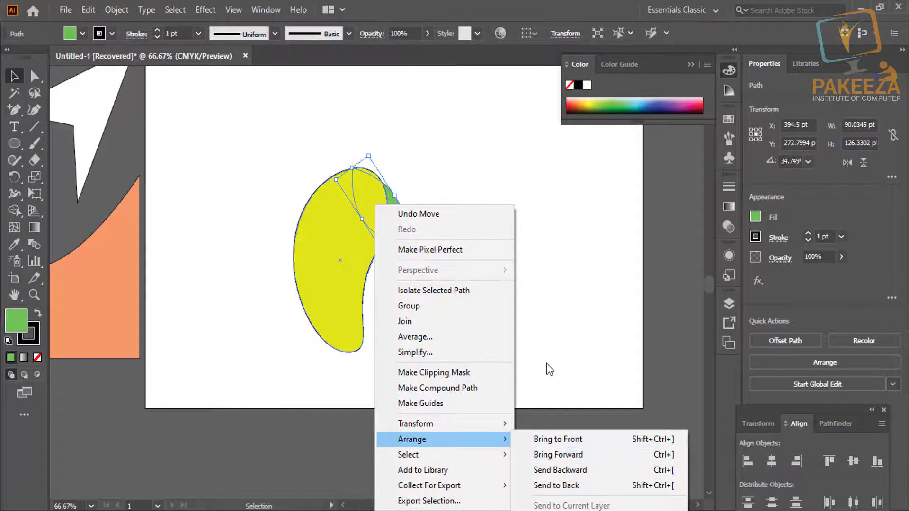
left_click(551, 363)
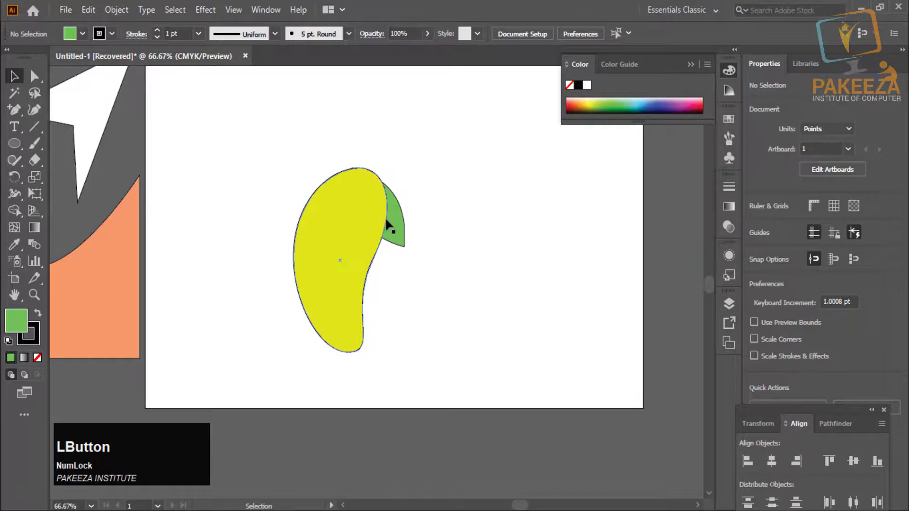
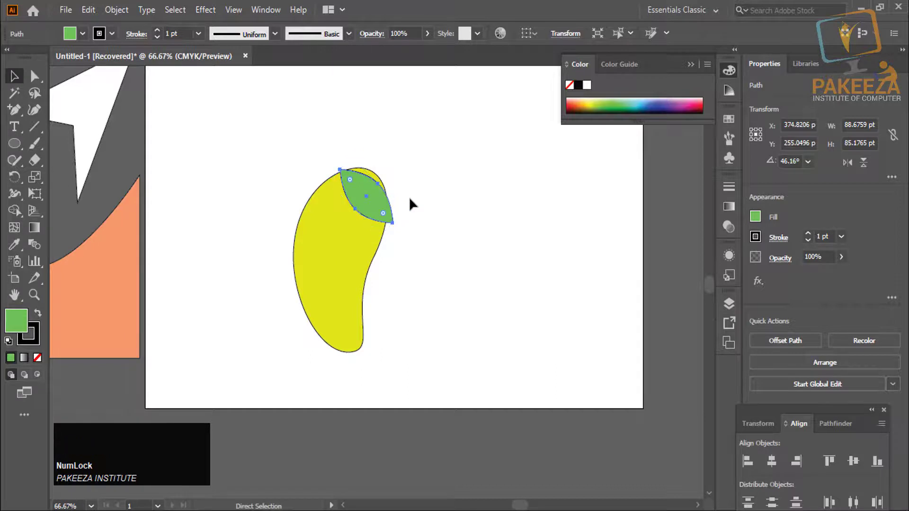
- Duplicate the leaf, scale the copy larger proportionally, and place it above the first
left_click(371, 203)
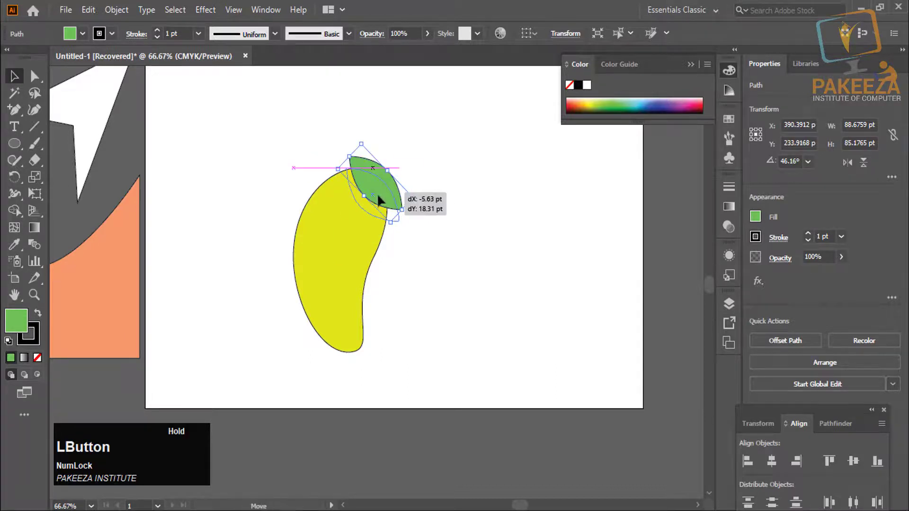
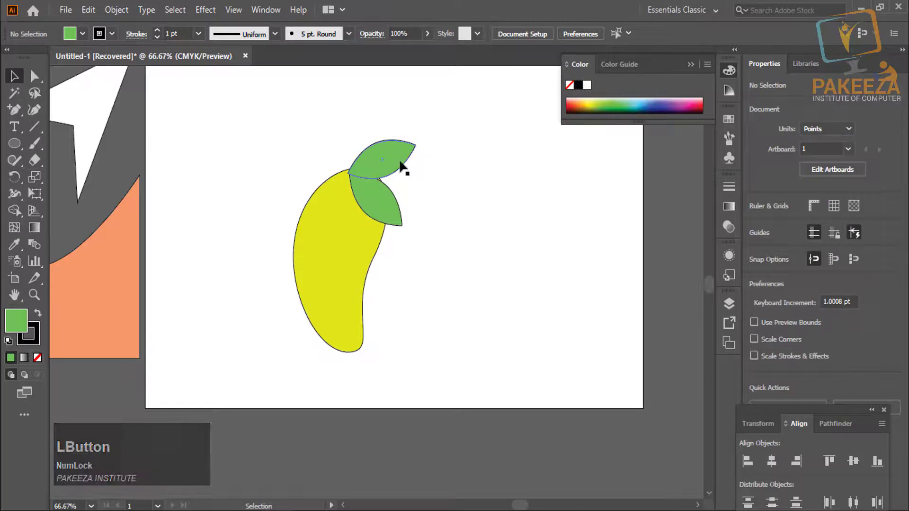
left_click(403, 164)
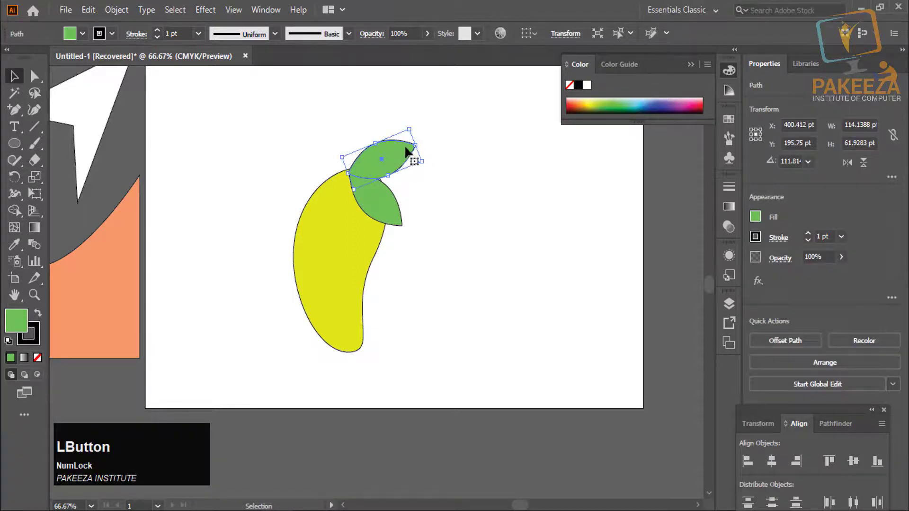
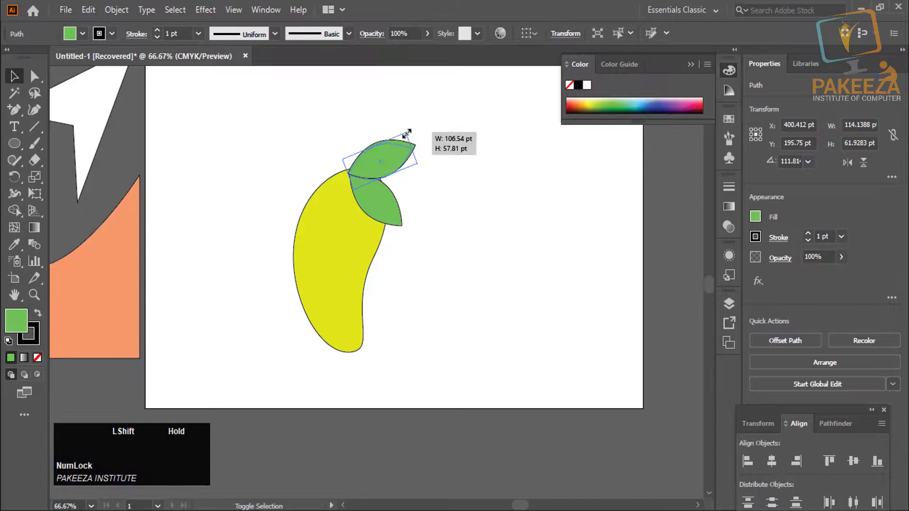
key("Right")
left_click(472, 178)
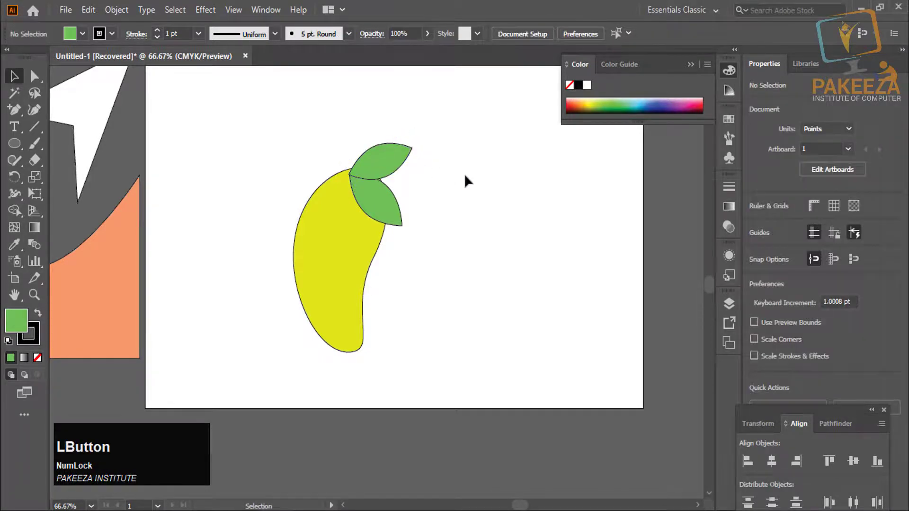
- Remove an unwanted extra leaf and strip the outlines from both remaining leaves
left_click(395, 164)
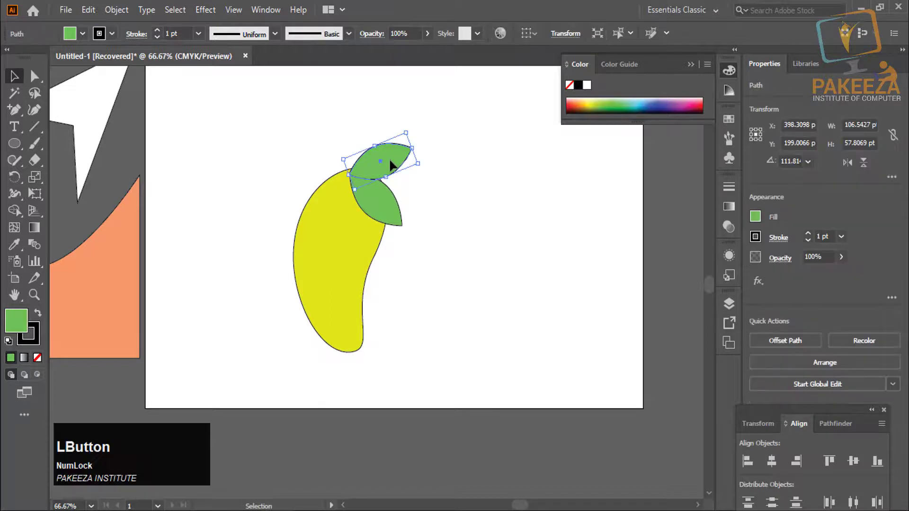
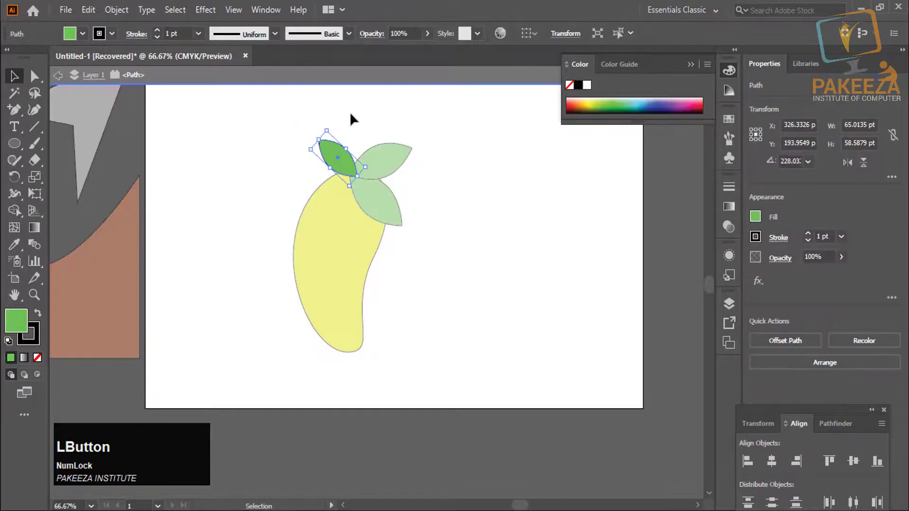
key("Delete")
left_click(325, 130)
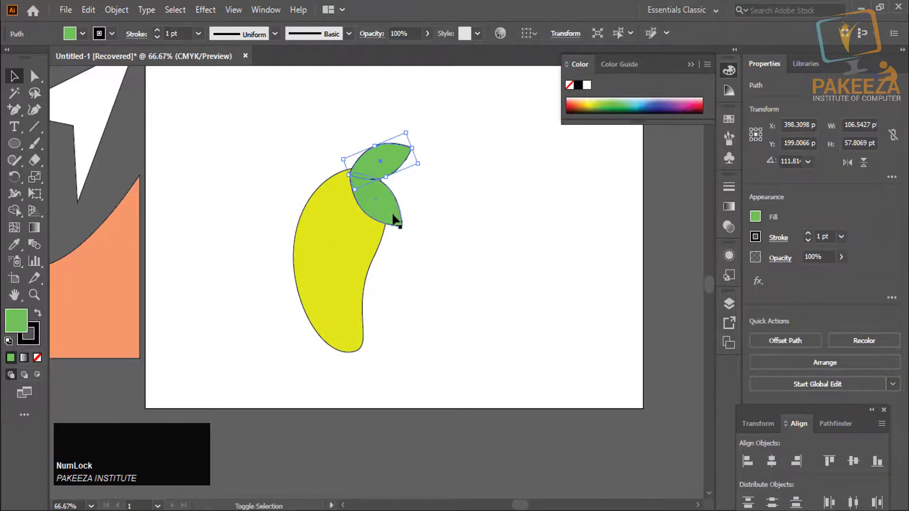
left_click(397, 217)
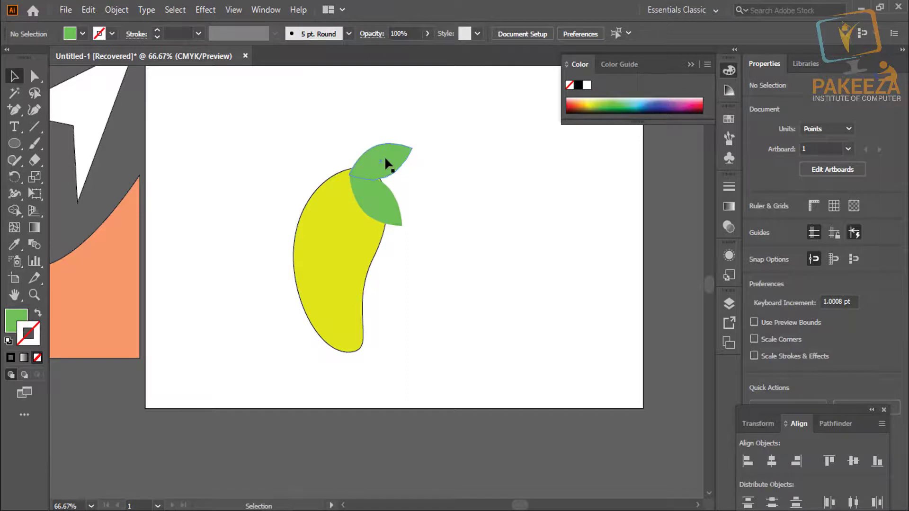
- Select the mango with both leaves and move them to the artboard's top-left corner
left_click(389, 161)
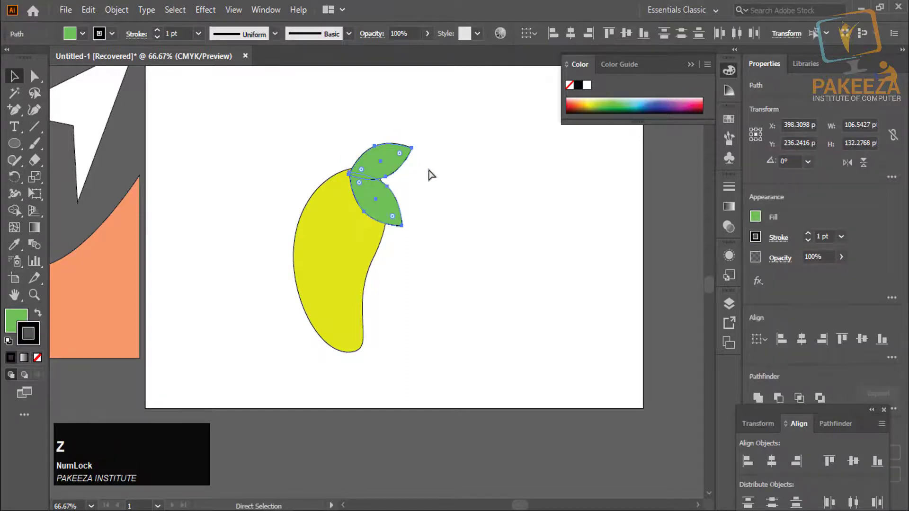
left_click(443, 177)
scroll("down", 3)
left_click(297, 151)
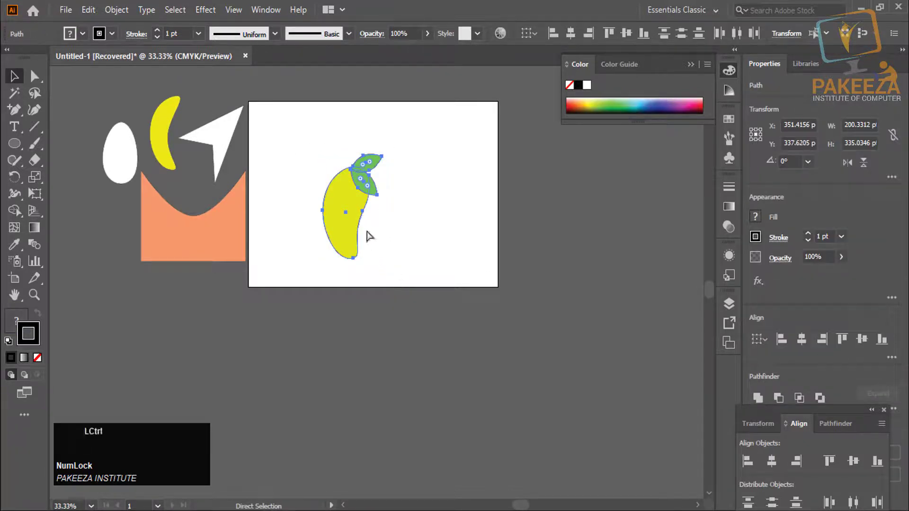
left_click(354, 202)
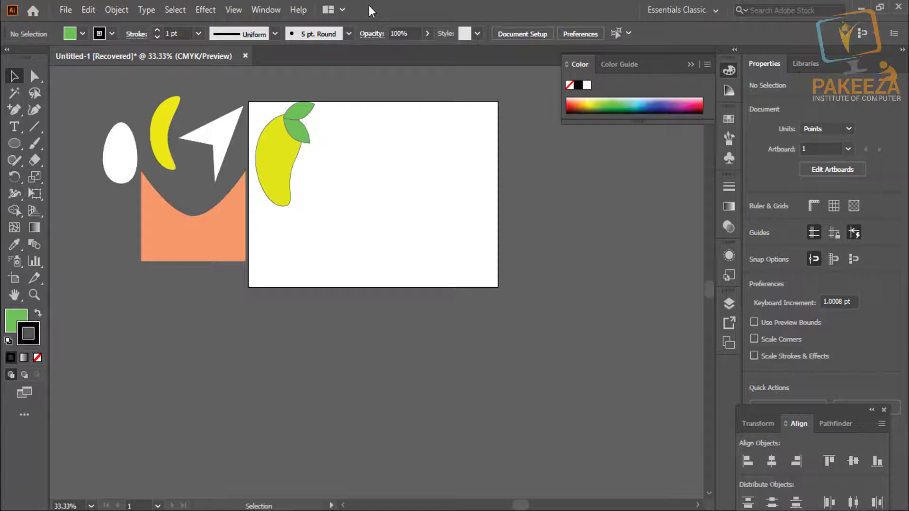
left_click(374, 10)
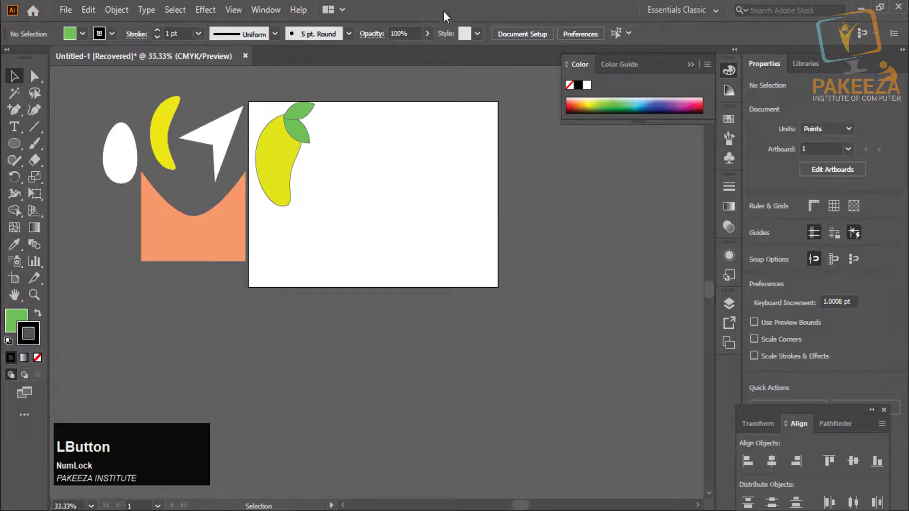
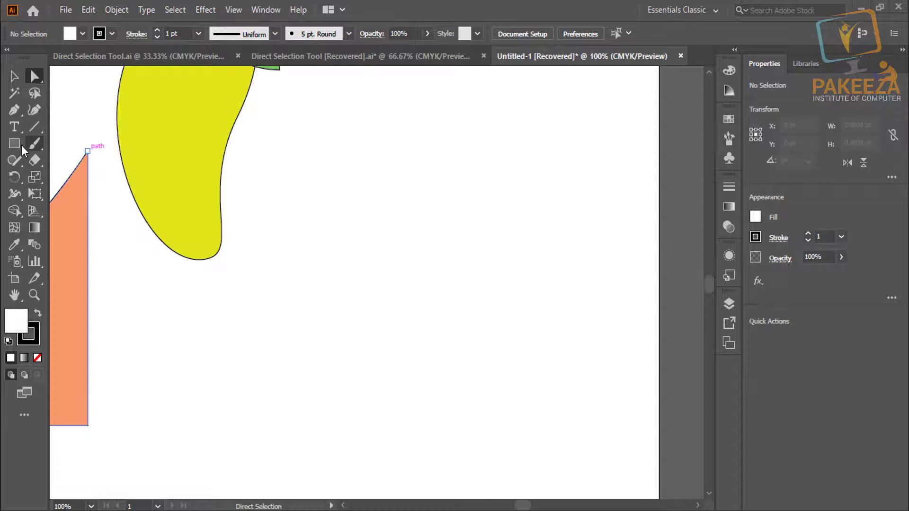
- With the Ellipse Tool, create an outlined circle on the artboard right of the mango
key("Delete")
left_click(90, 185)
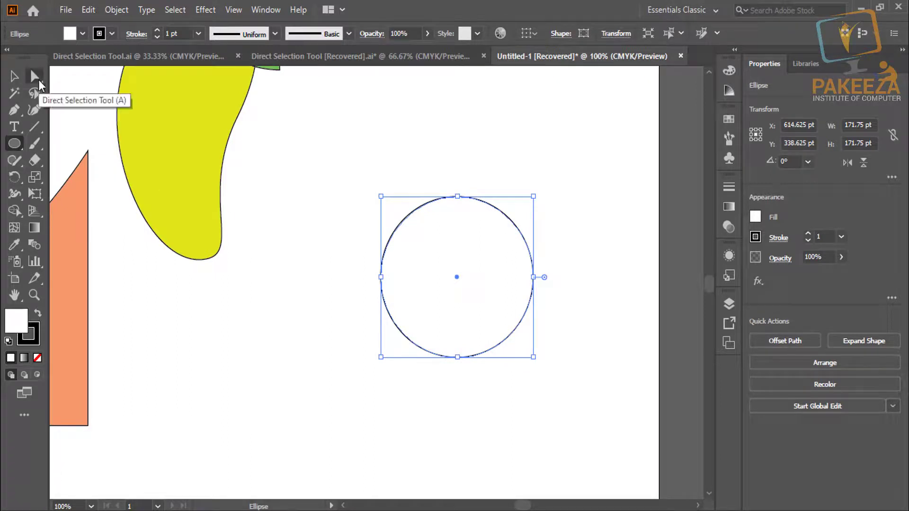
- Bend the circle's bottom and lower-right points into an apple dip and taper
left_click(43, 86)
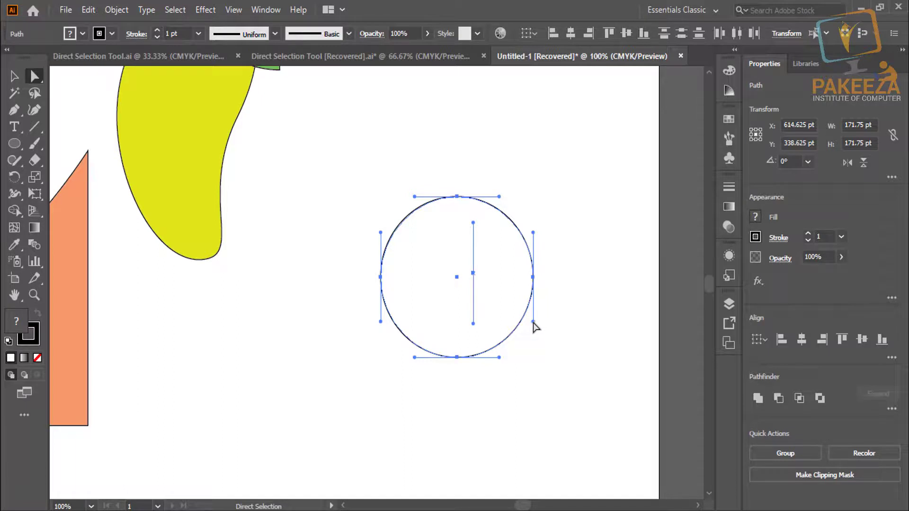
left_click(535, 323)
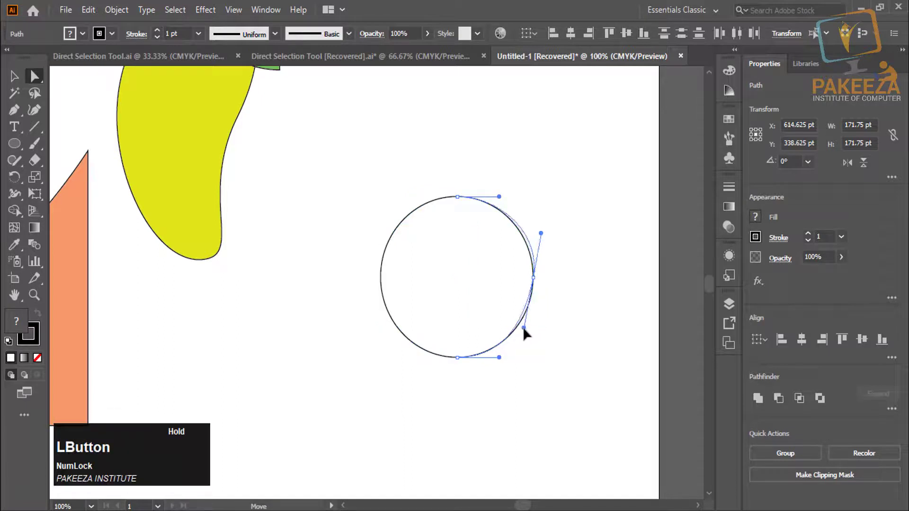
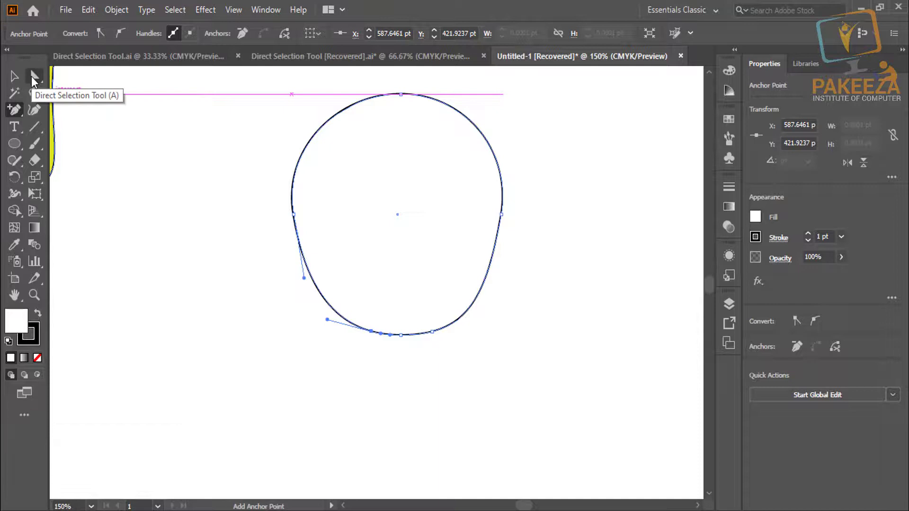
left_click(37, 83)
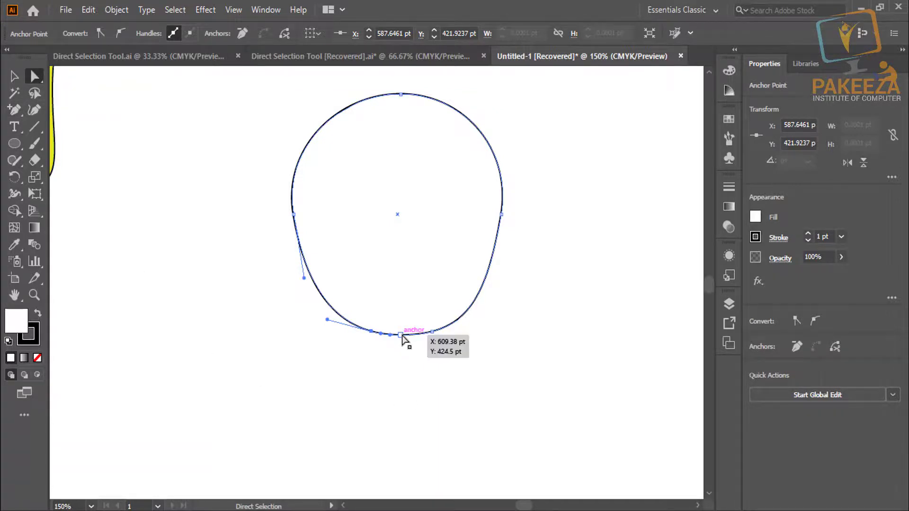
left_click(404, 336)
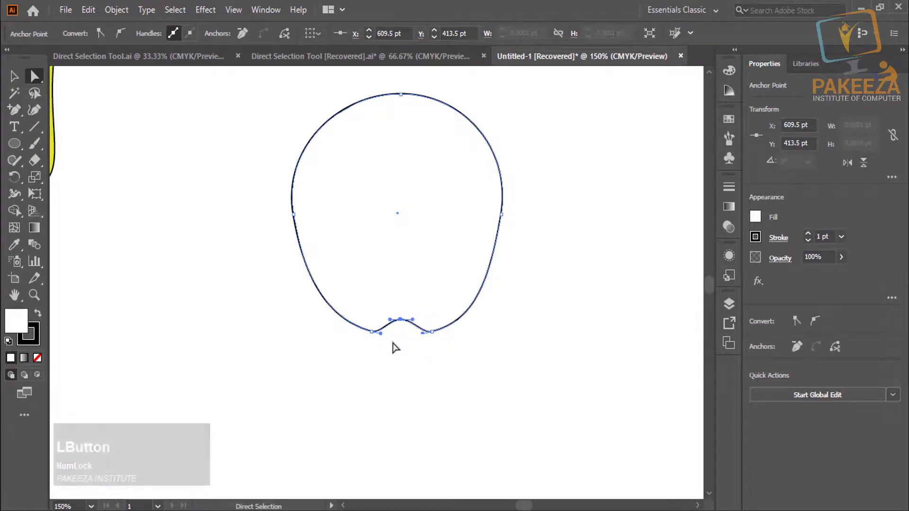
left_click(108, 37)
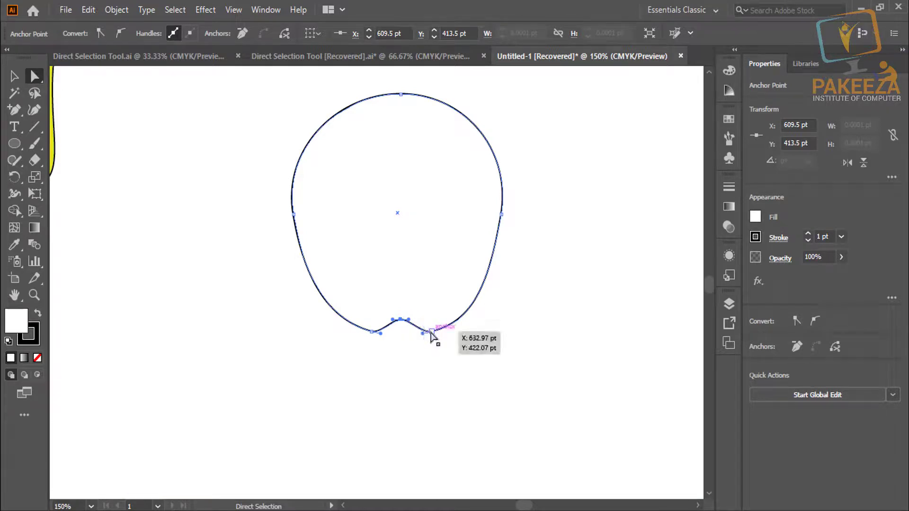
left_click(434, 333)
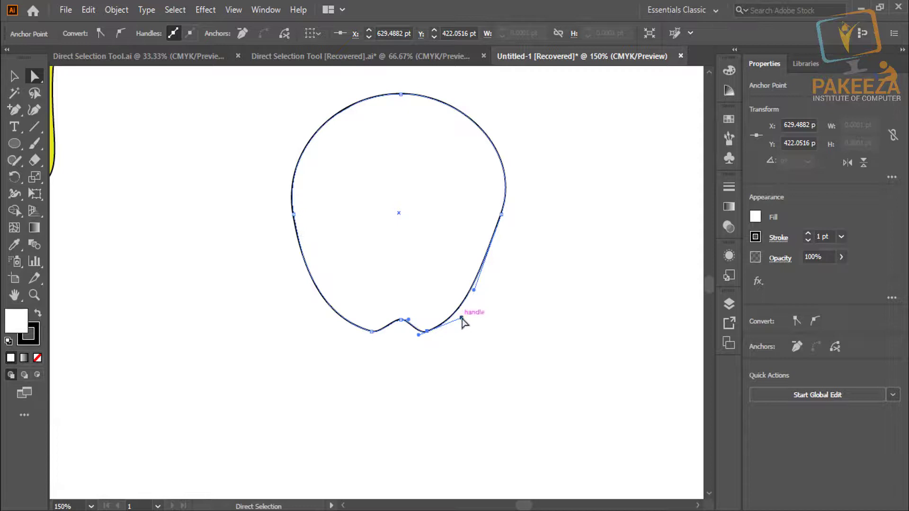
left_click(464, 318)
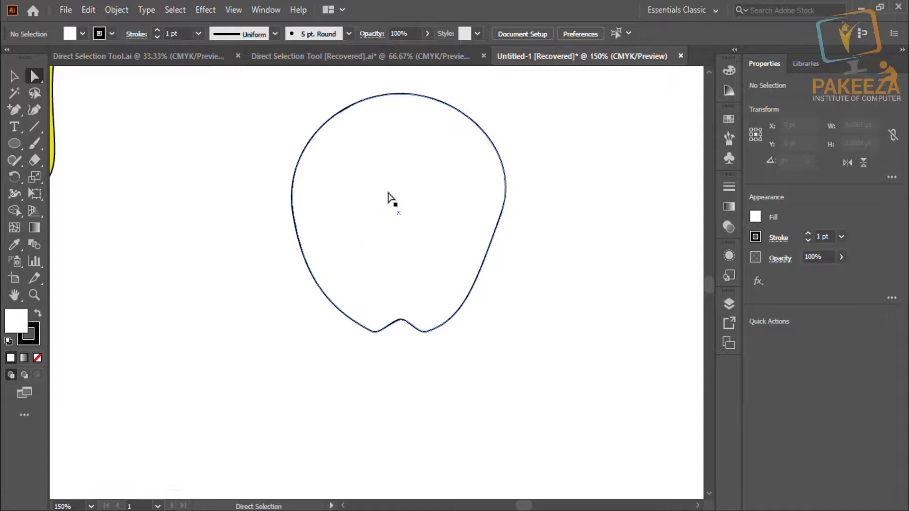
- Pull the outline's left-side point inward to taper the apple's left side
left_click(386, 178)
scroll("down", 3)
left_click(532, 298)
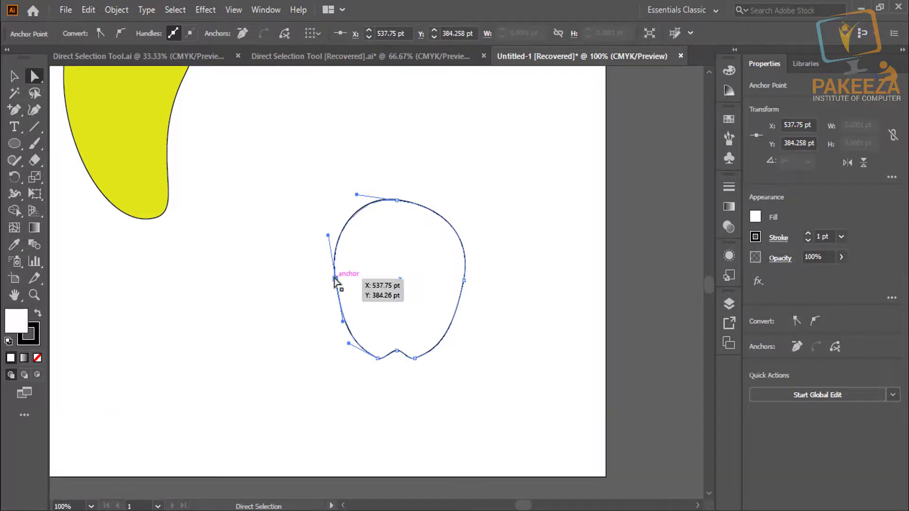
left_click(338, 279)
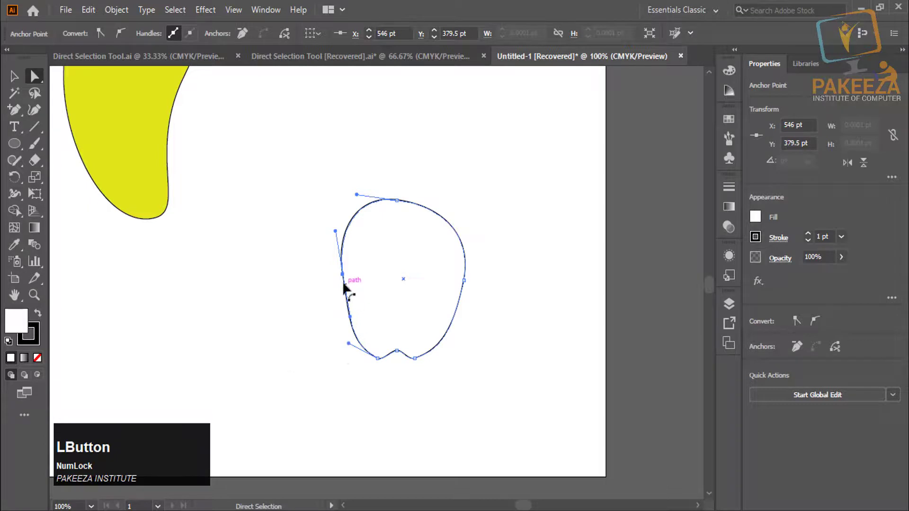
left_click(346, 275)
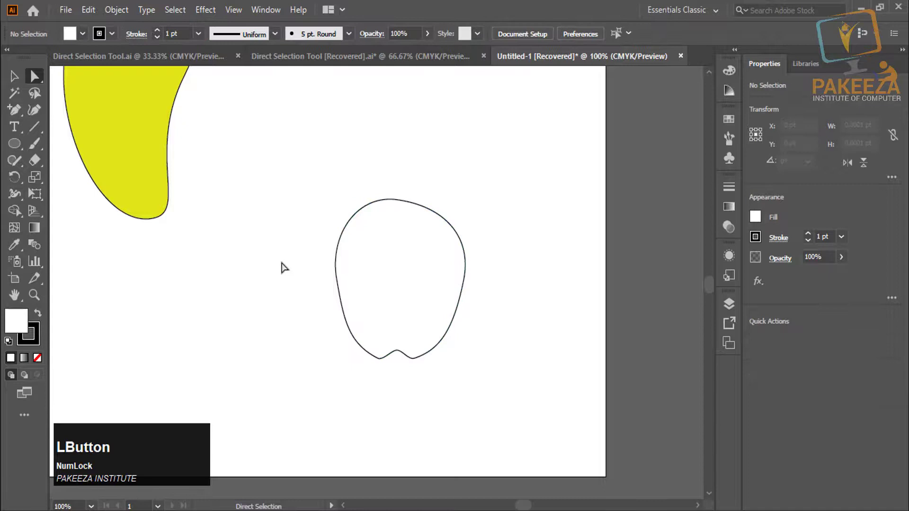
- Draw a thin green-filled bar and rotate it into a slanted stem atop the apple
left_click(19, 147)
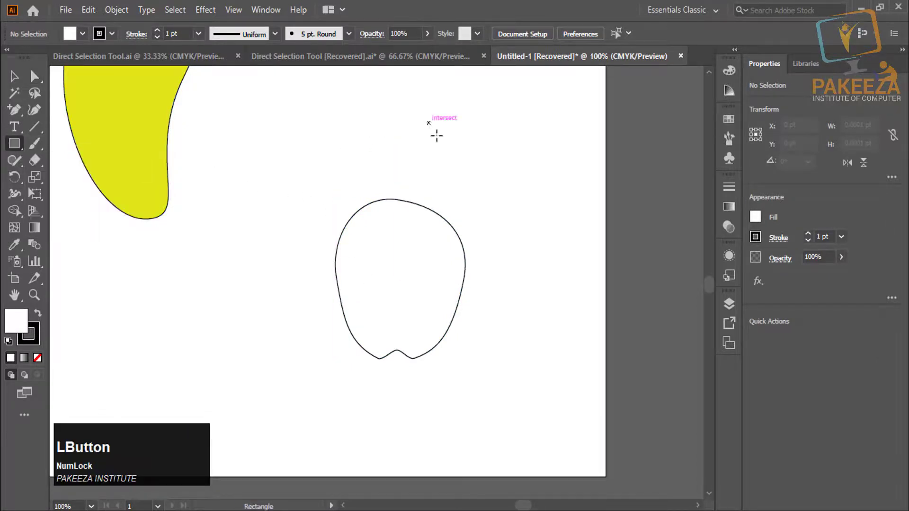
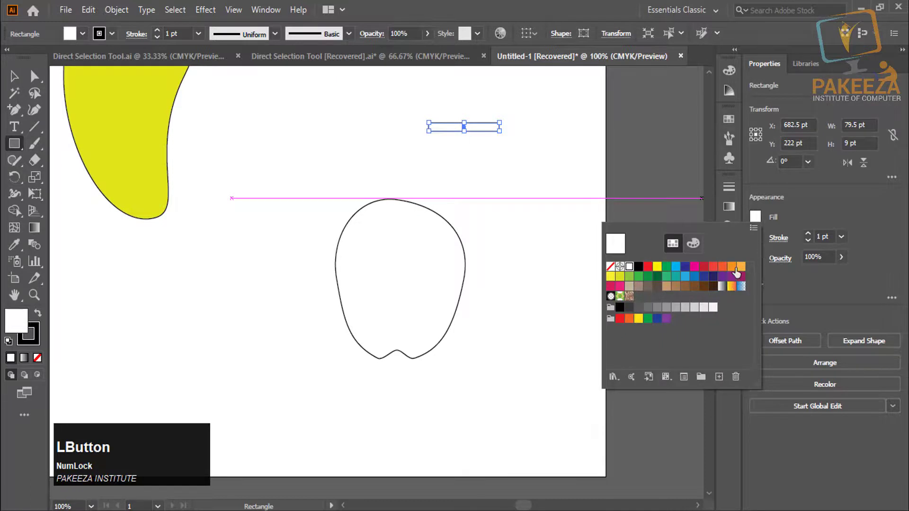
left_click(632, 275)
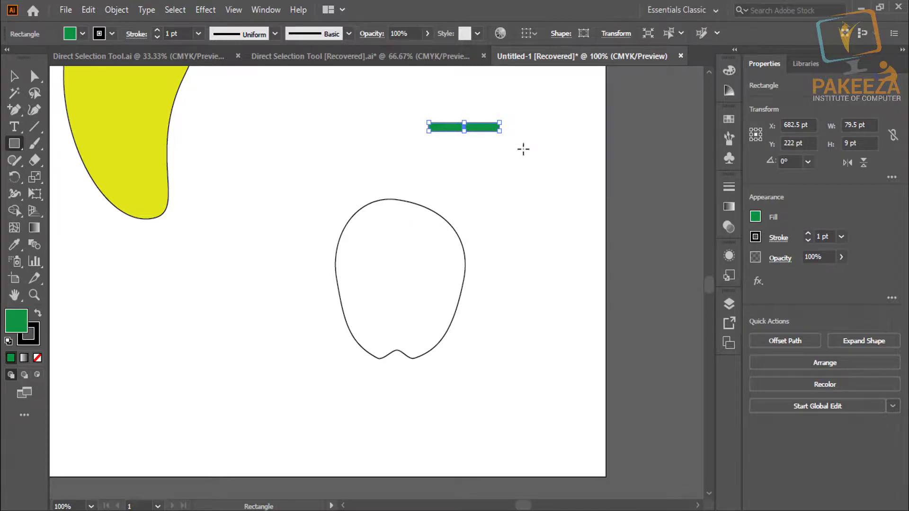
left_click(12, 77)
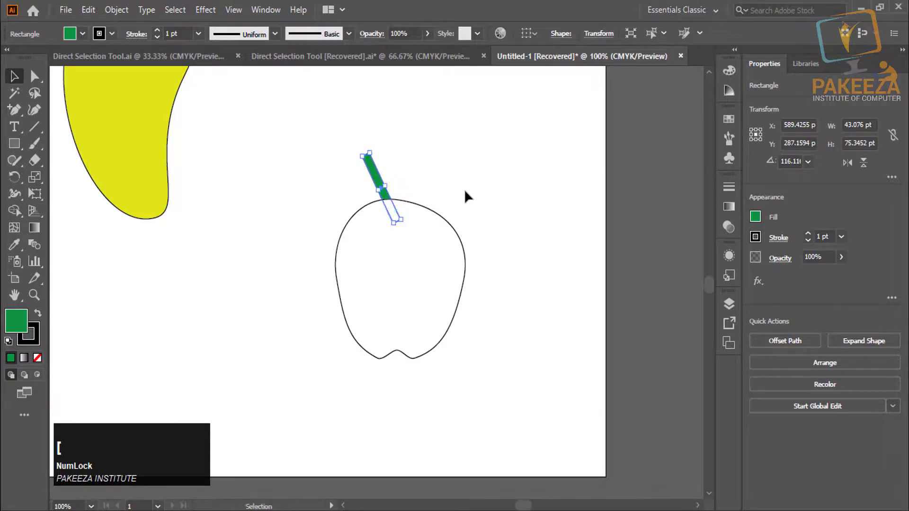
left_click(436, 247)
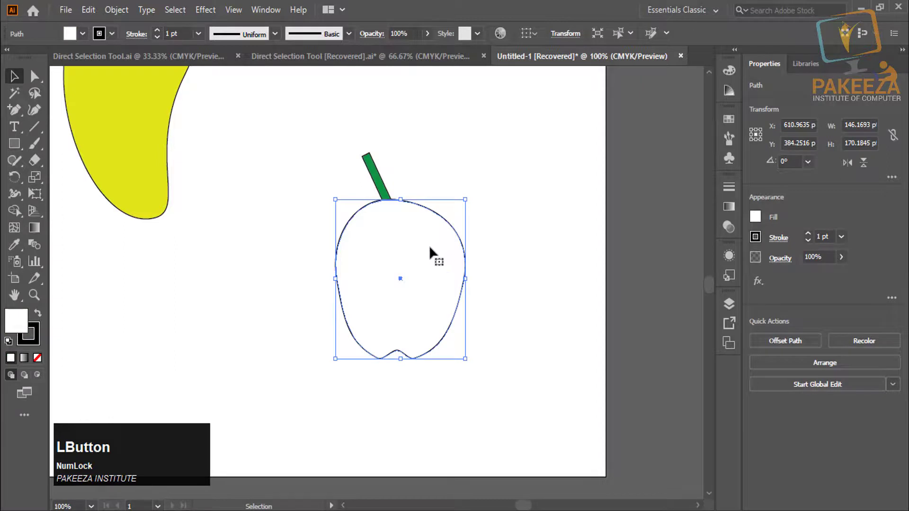
- Fill the apple path with a red swatch beneath the green stem
left_click(14, 362)
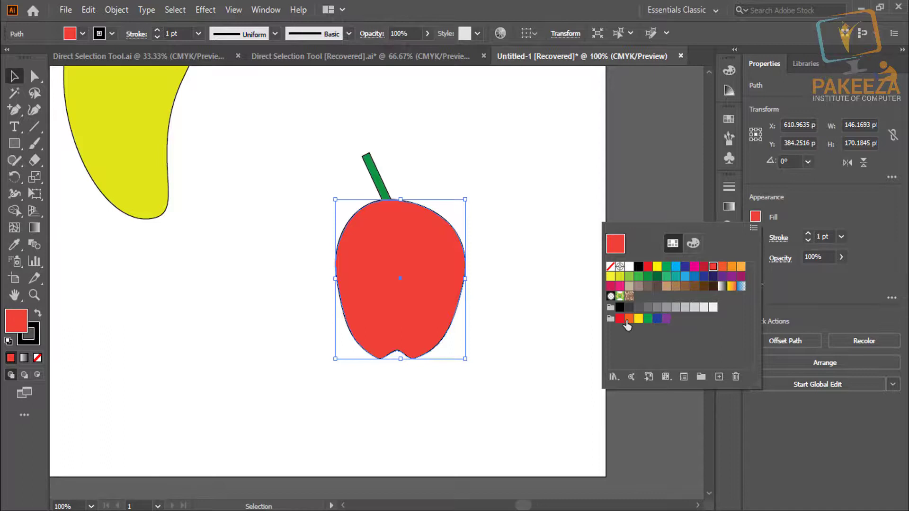
left_click(527, 224)
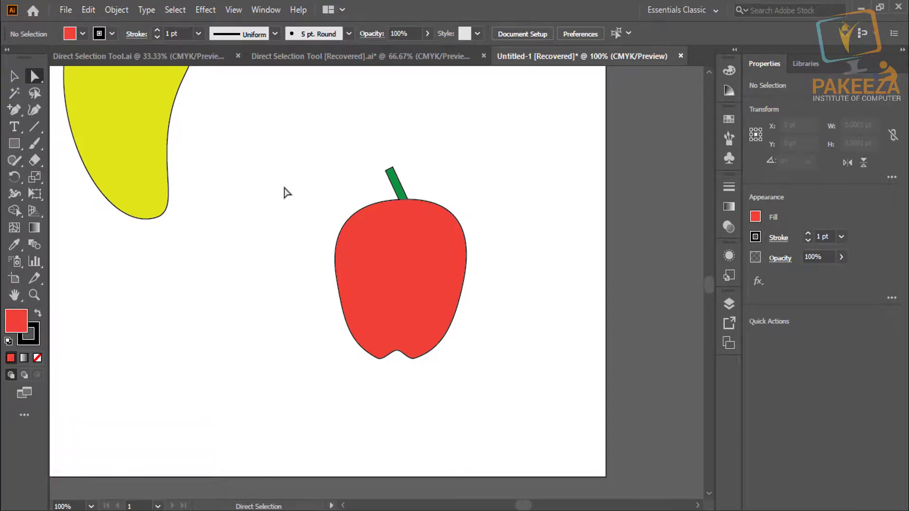
- Copy the mango's leaf, place a smaller one beside the apple stem and select the whole apple
scroll("down", 3)
scroll("down", 3)
key("space")
key("space")
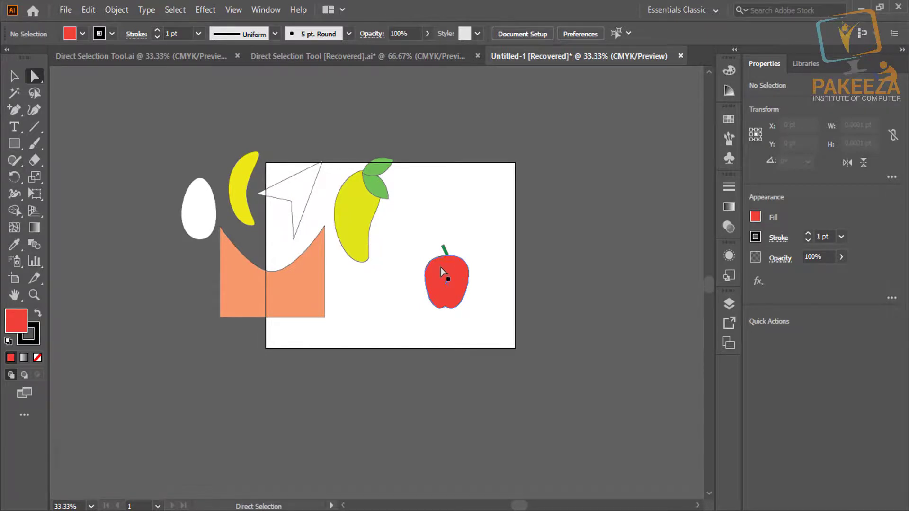
scroll("up", 3)
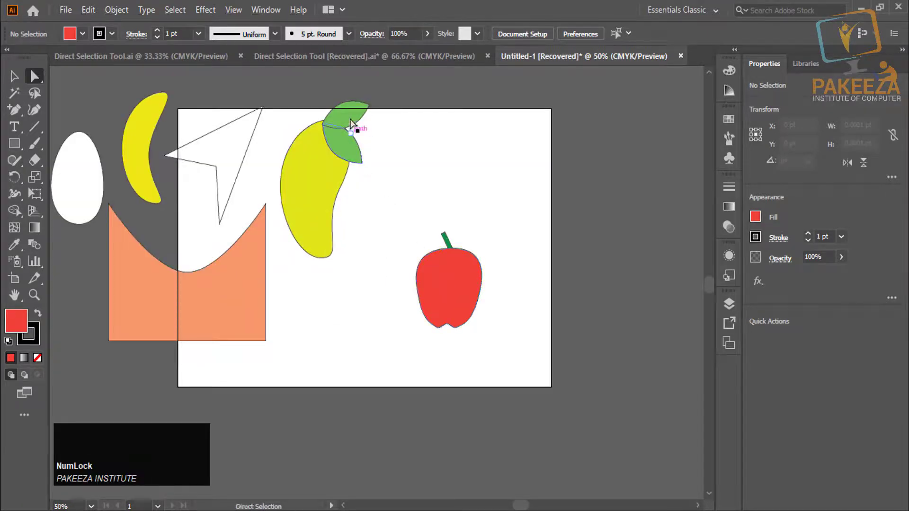
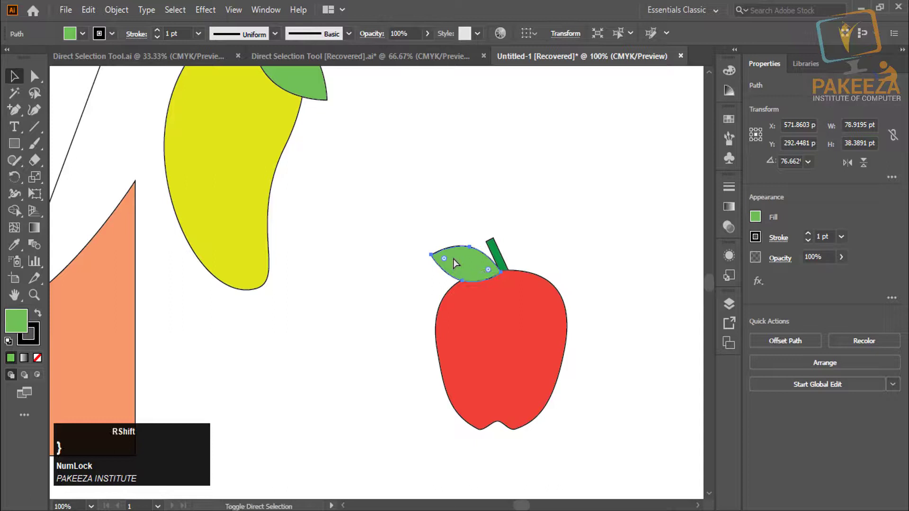
left_click(442, 202)
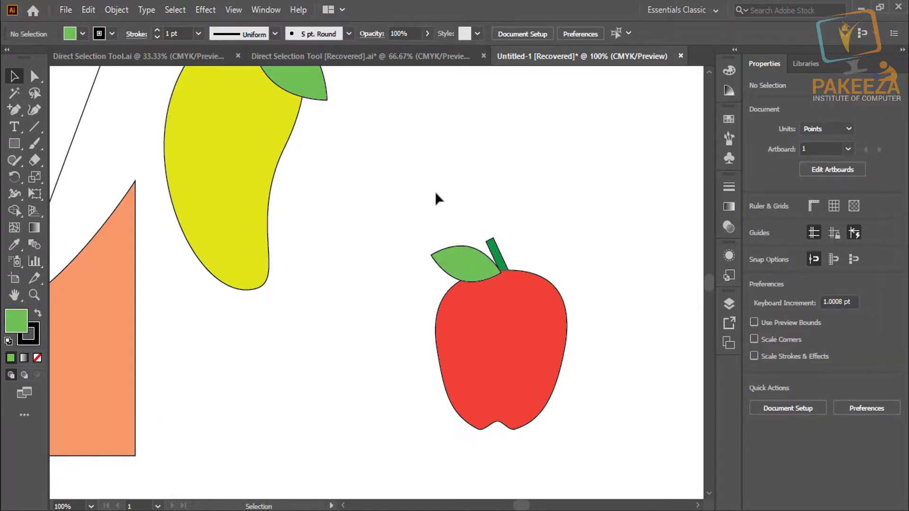
scroll("down", 3)
left_click(421, 207)
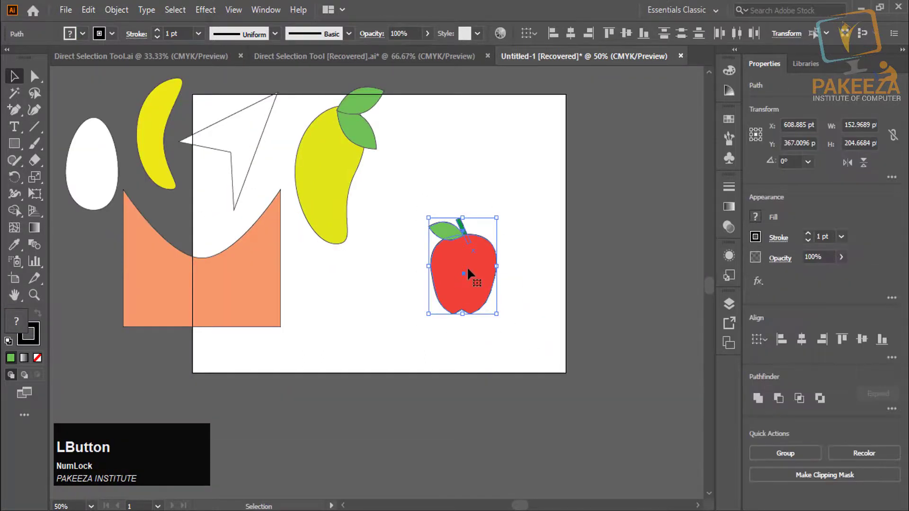
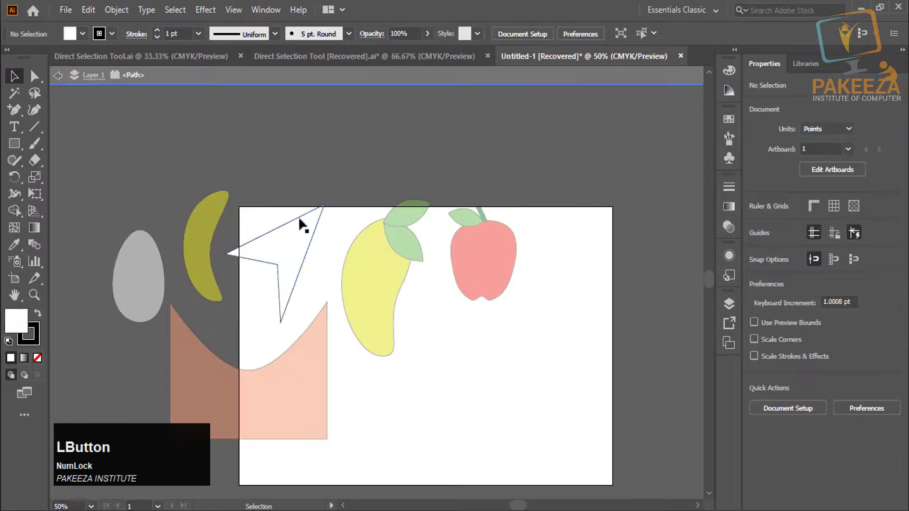
- Move the white pointed shape off the artboard and check the fruit row arrangement
left_click(299, 239)
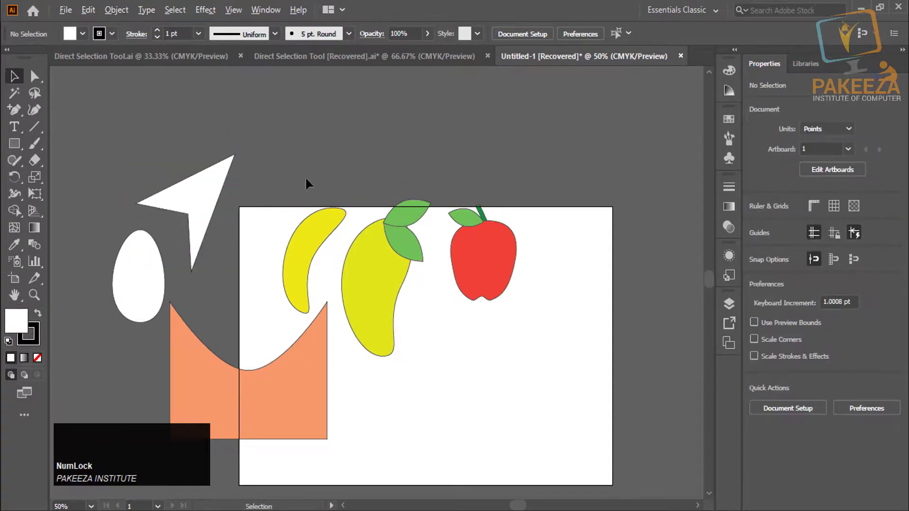
scroll("down", 3)
key("space")
left_click(416, 299)
key("space")
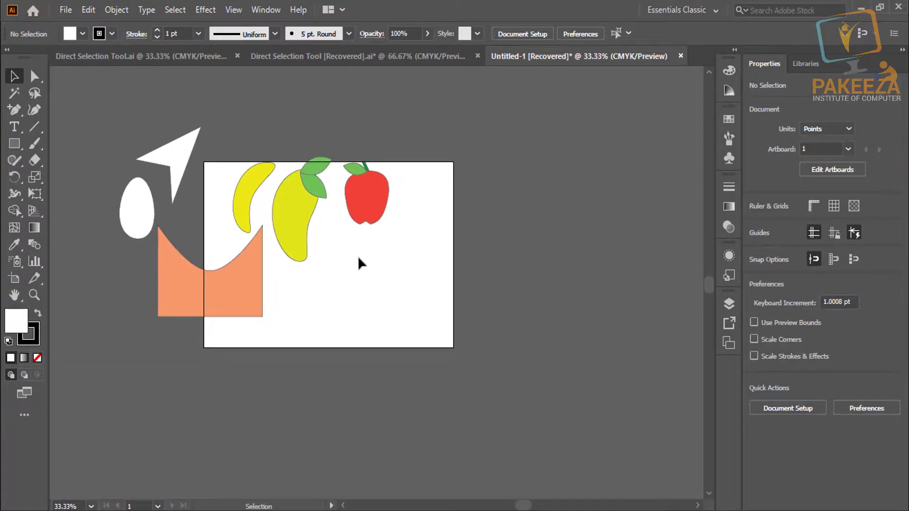
scroll("up", 3)
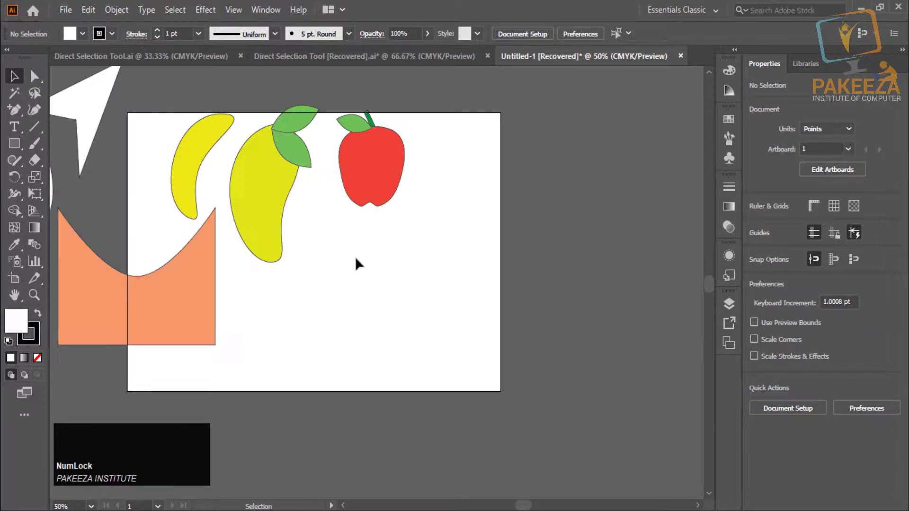
- Drag the apple to the left of the banana
left_click(473, 8)
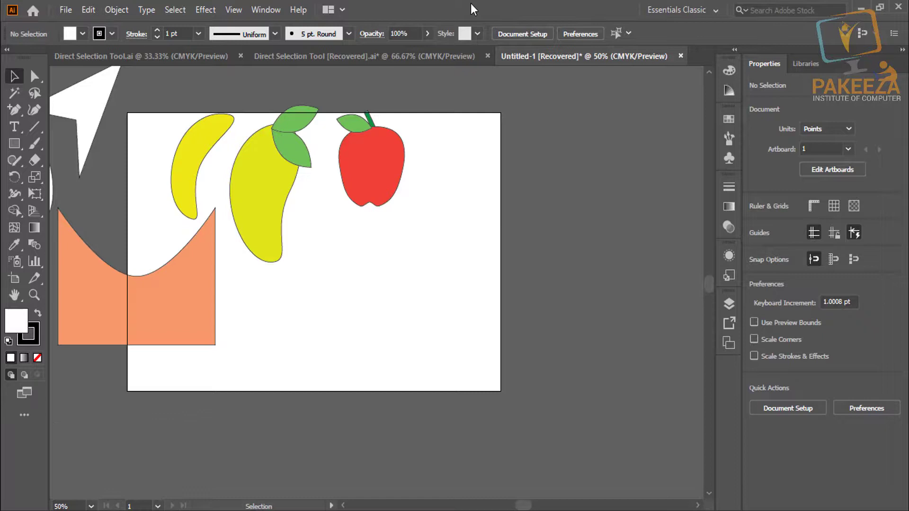
left_click(12, 216)
left_click(18, 152)
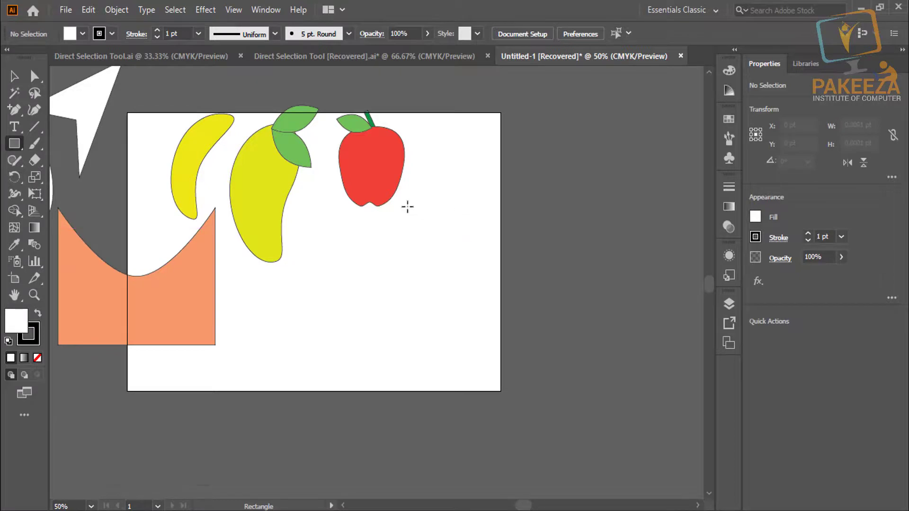
left_click(14, 80)
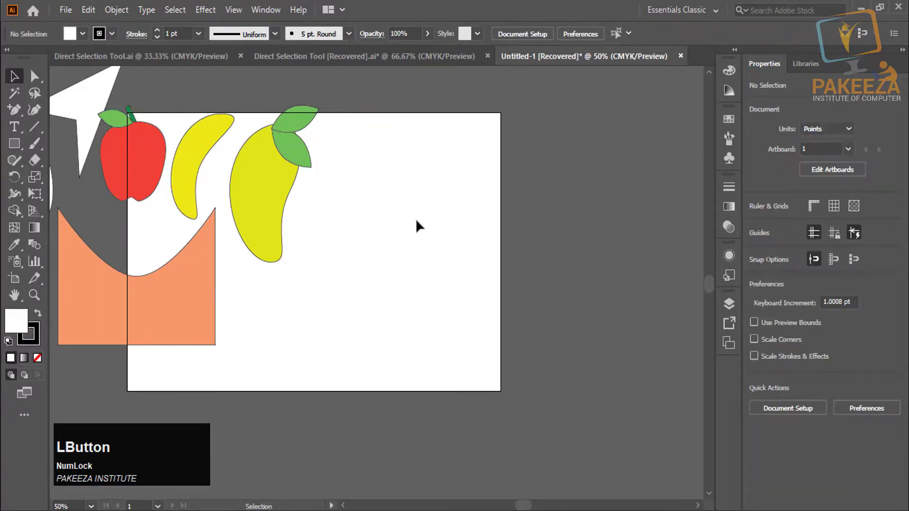
- Widen the artboard to about 1452 pt with the Artboard tool
left_click(19, 147)
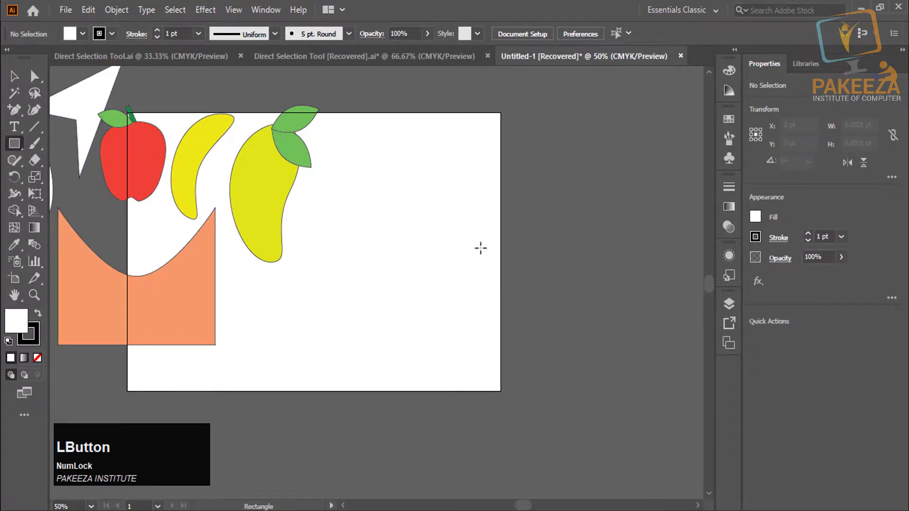
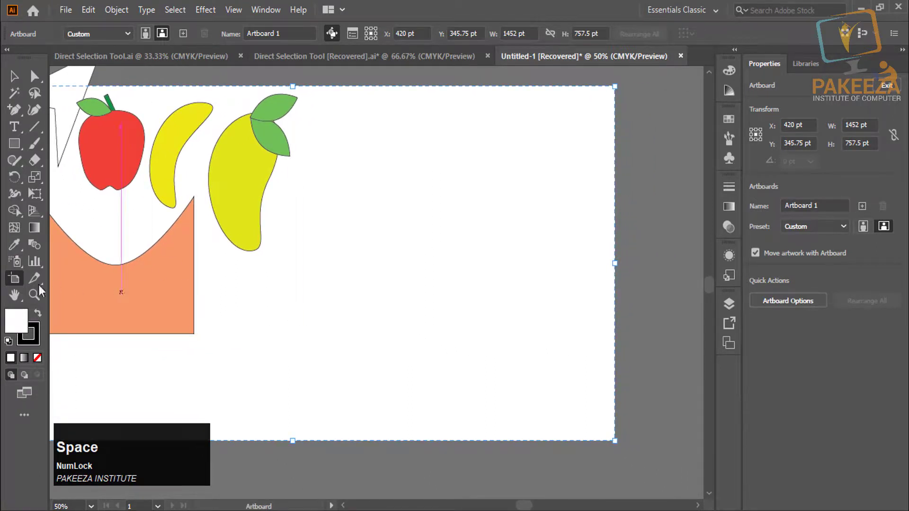
left_click(14, 285)
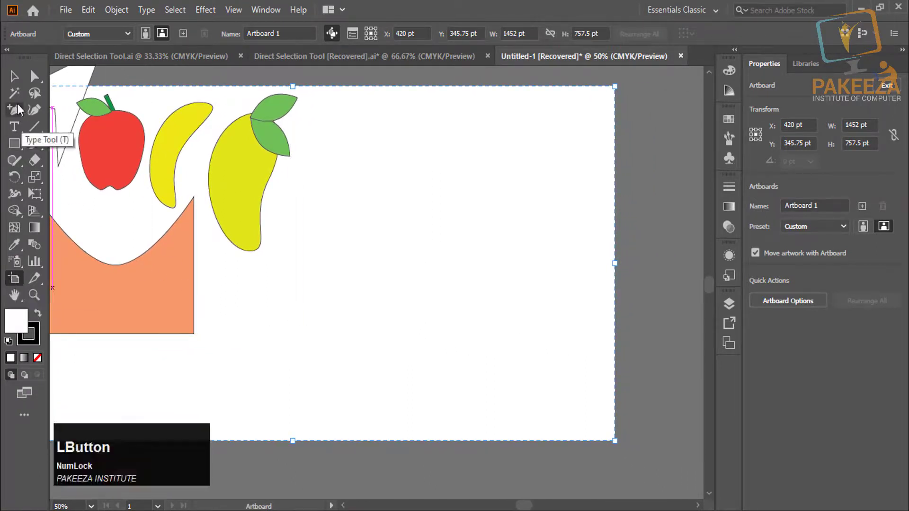
key("Delete")
- Draw a tall rectangle and round its top corners into an arched window shape
left_click(21, 145)
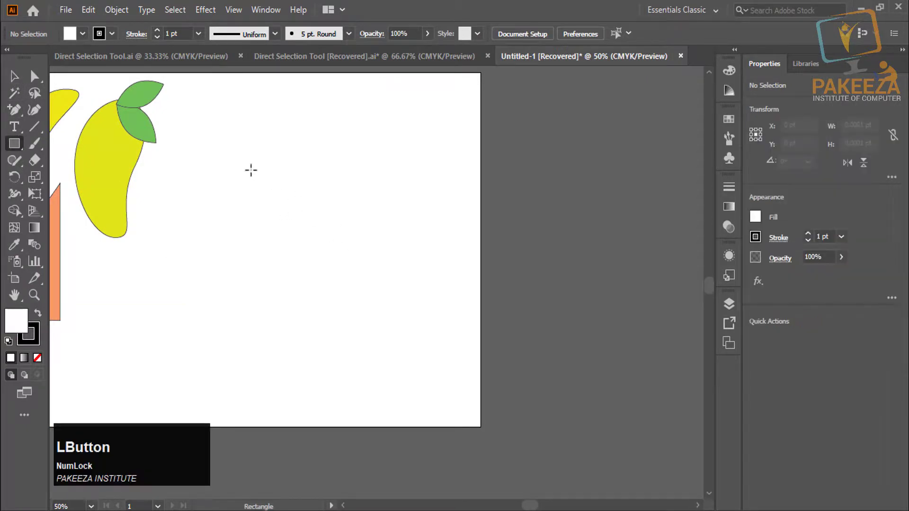
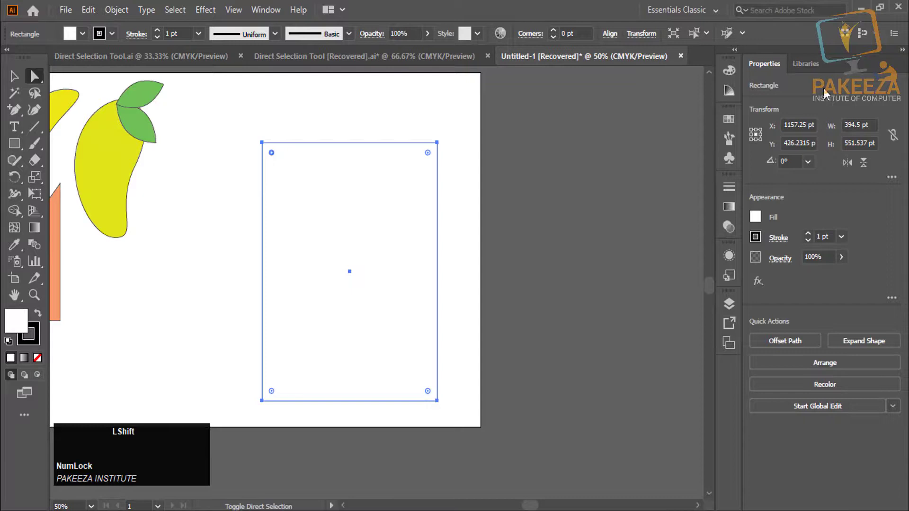
left_click(428, 154)
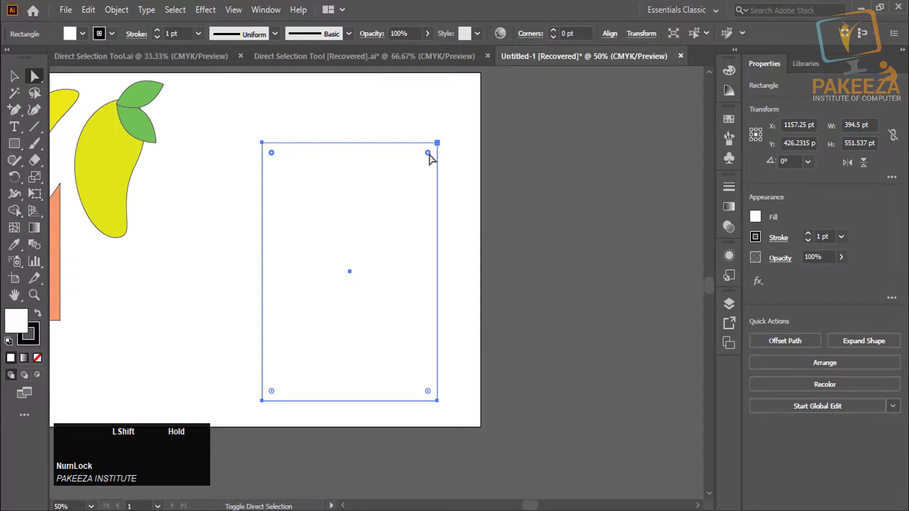
left_click(432, 155)
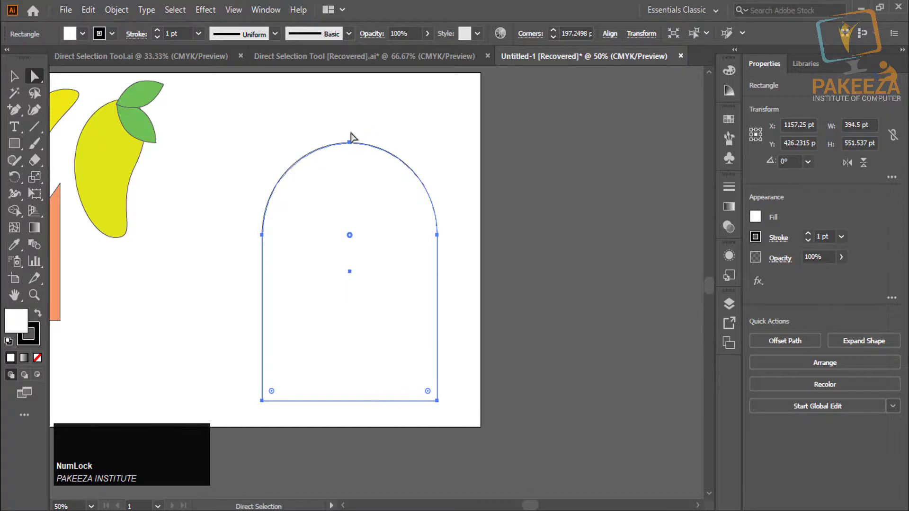
left_click(350, 144)
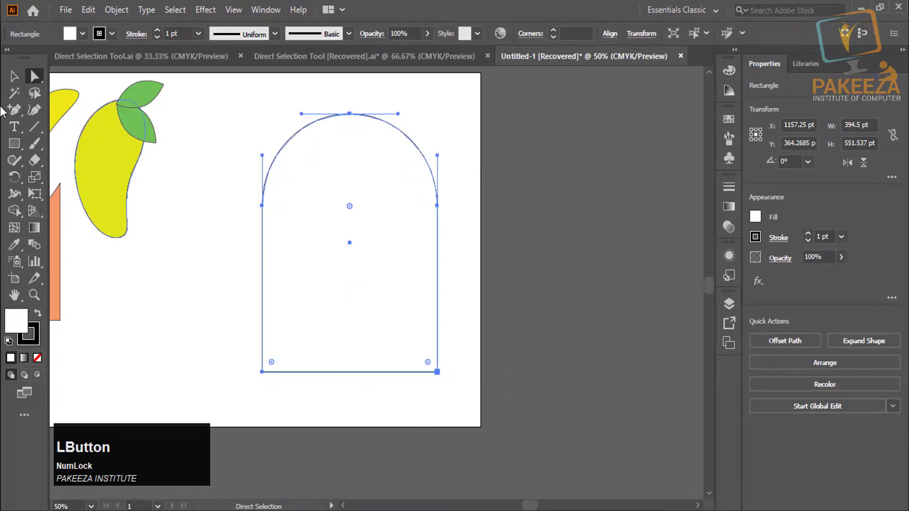
left_click(15, 86)
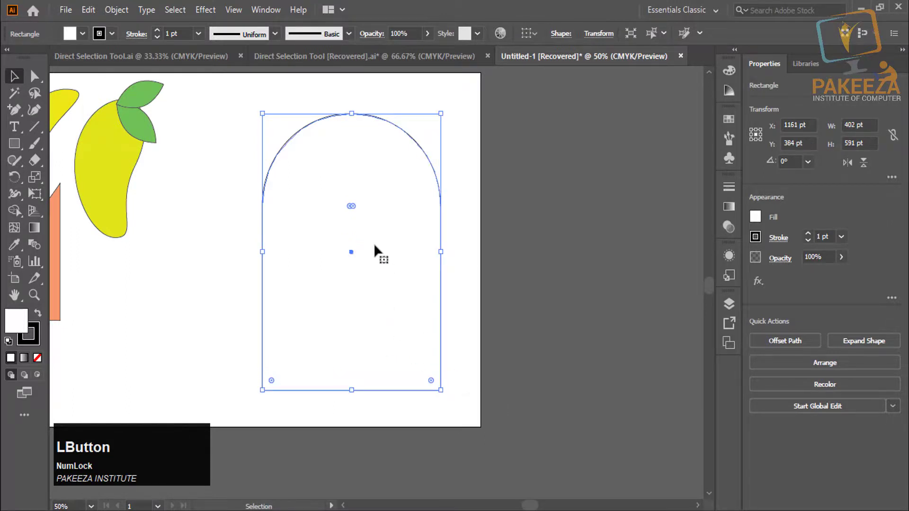
- Draw a smaller rectangle beside it and round its top into a matching arch
left_click(544, 211)
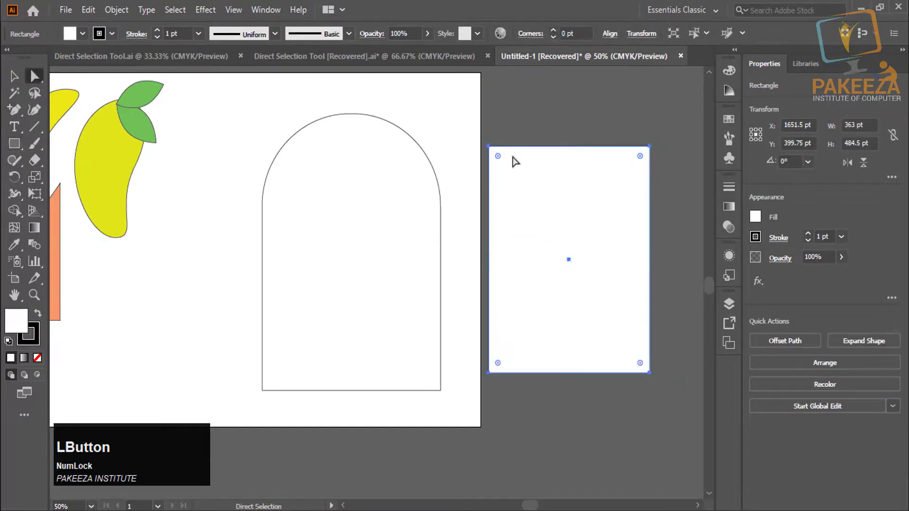
left_click(504, 158)
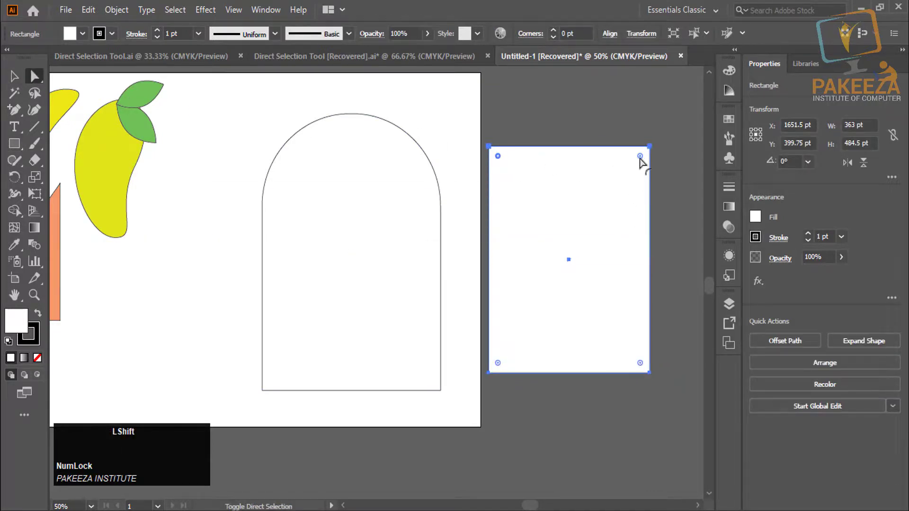
left_click(643, 158)
left_click(644, 159)
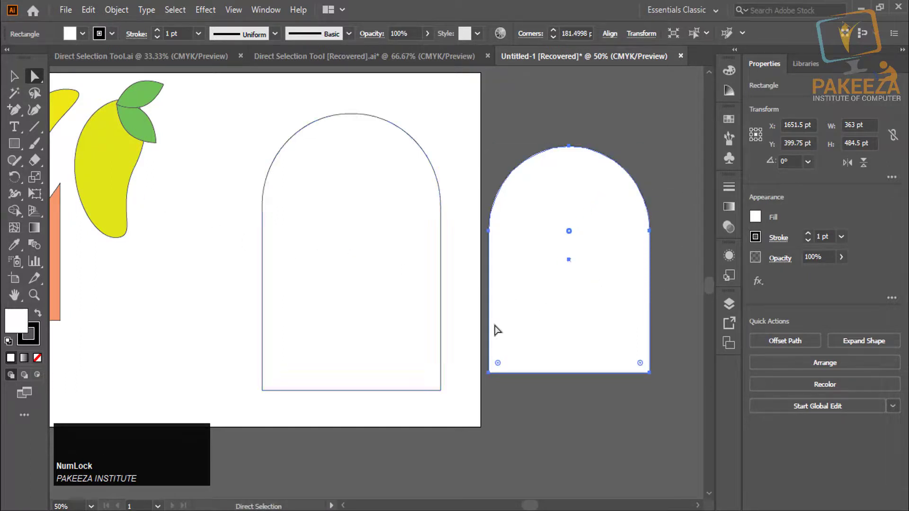
- Nest the small arch inside the big one, then duplicate the tall panel and group both panels
left_click(14, 79)
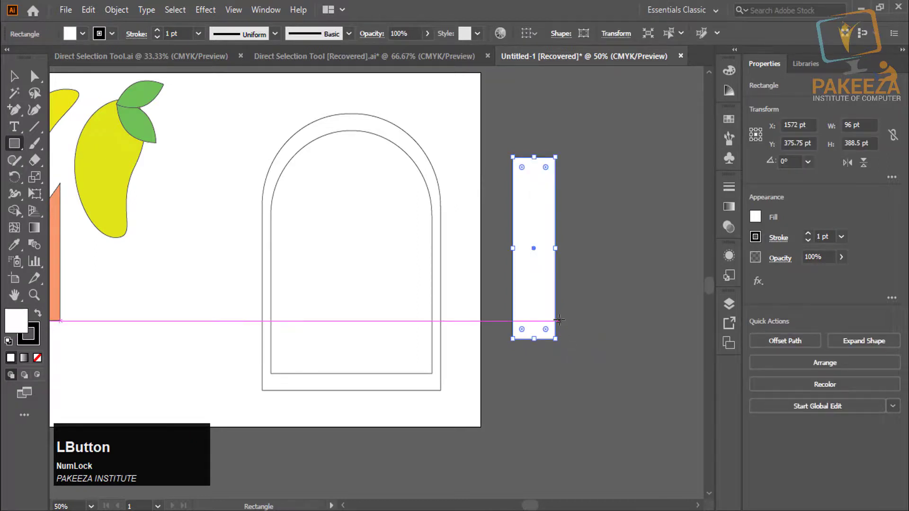
left_click(14, 78)
left_click(537, 251)
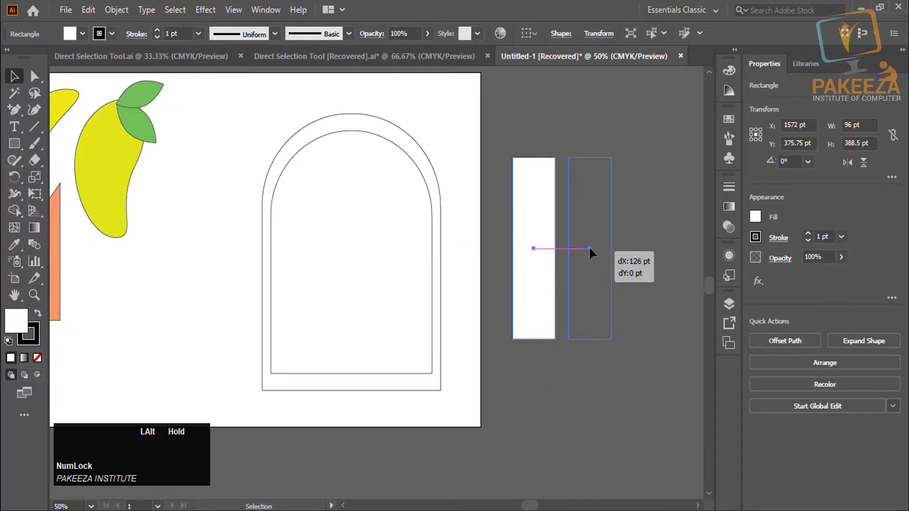
left_click(647, 224)
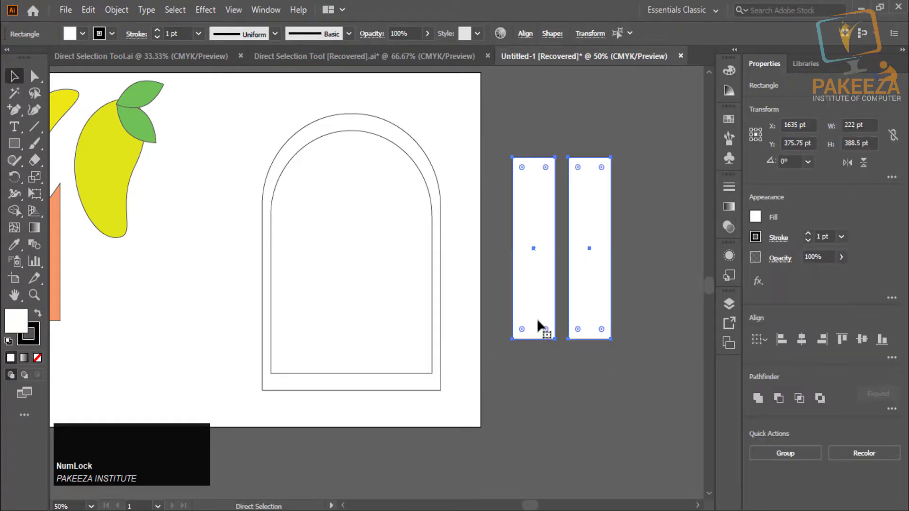
left_click(548, 259)
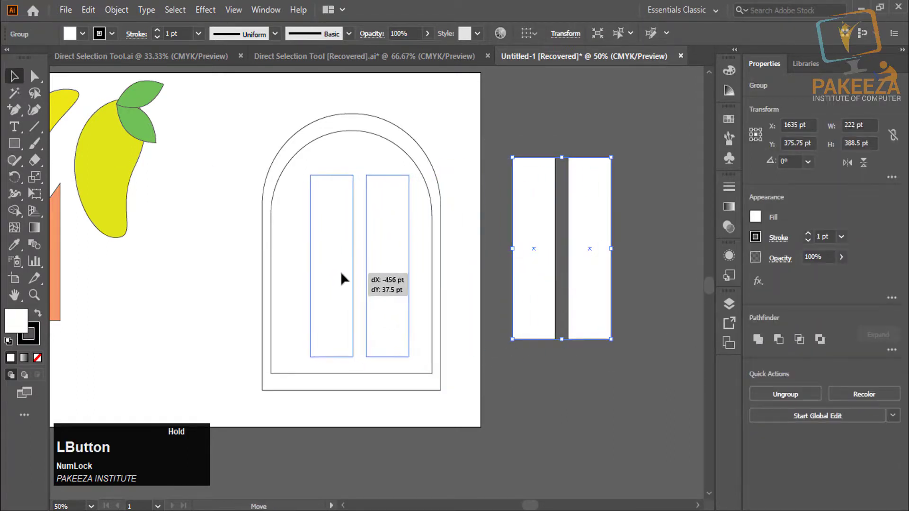
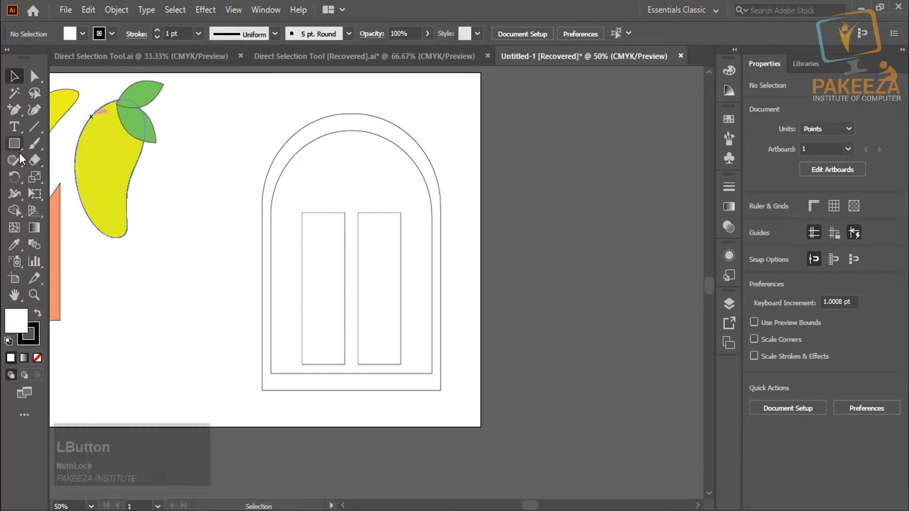
- Shape a rectangle into a domed transom and position it inside the window's arched top
left_click(20, 151)
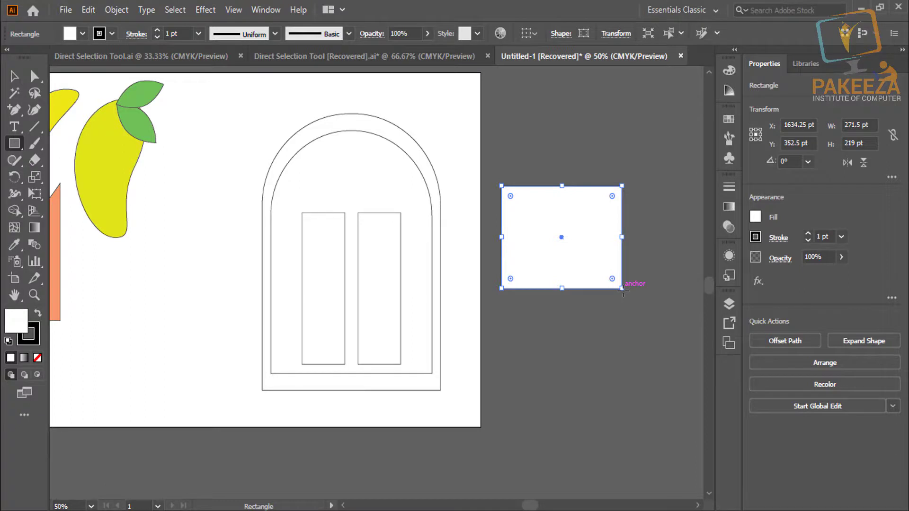
left_click(34, 82)
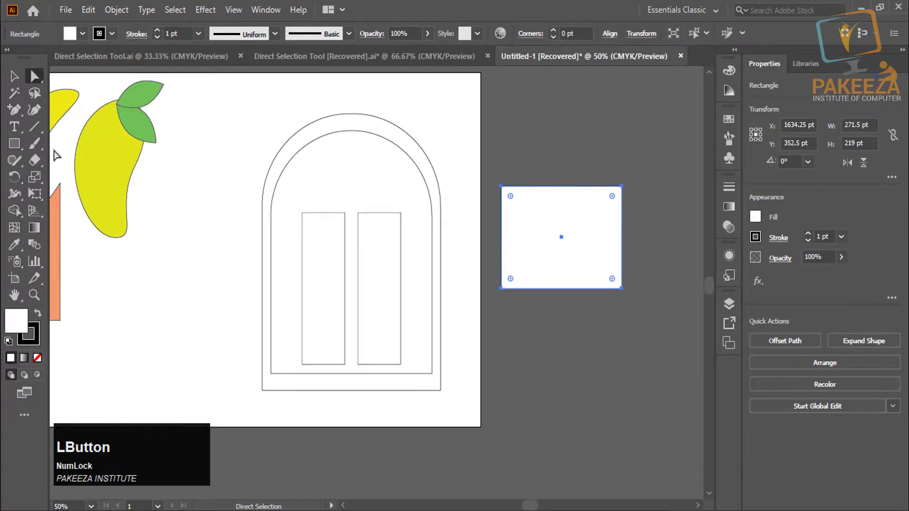
left_click(18, 115)
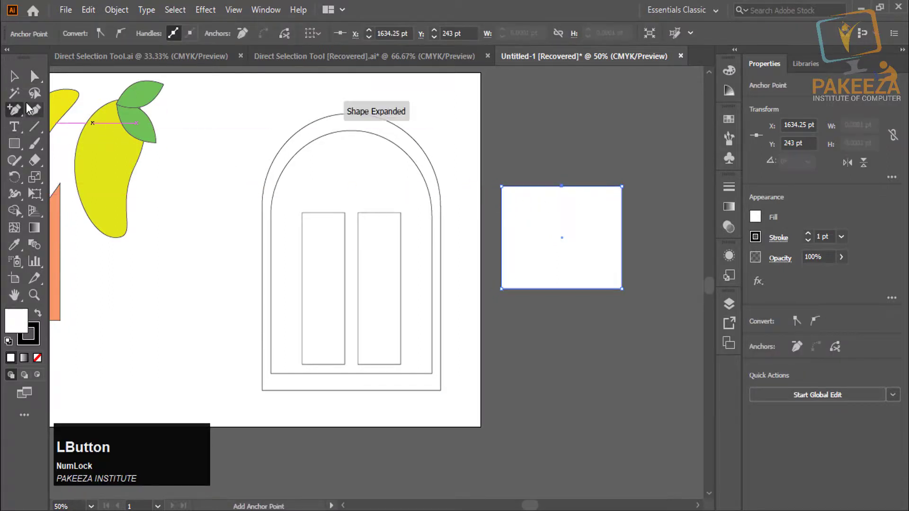
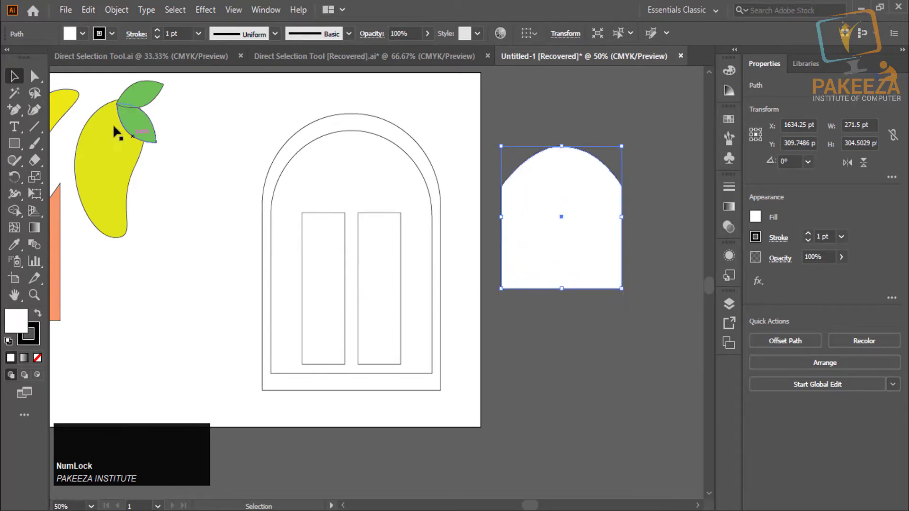
left_click(41, 83)
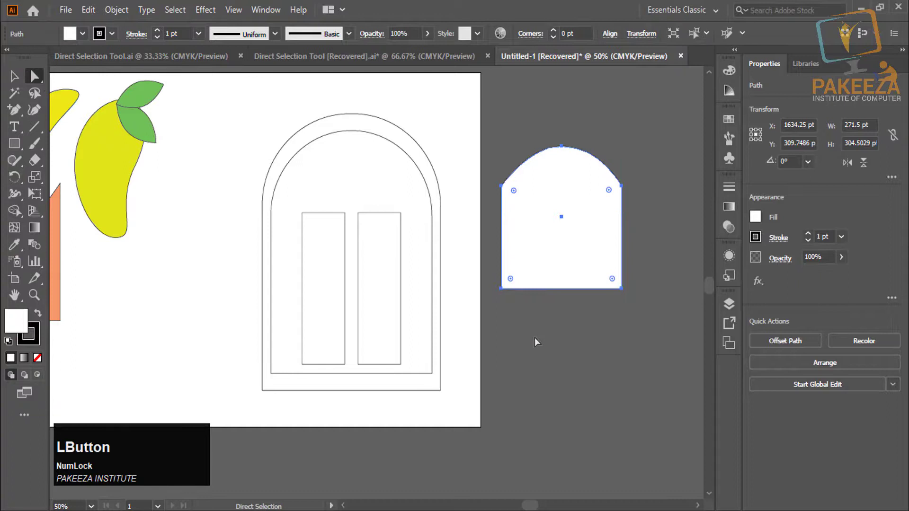
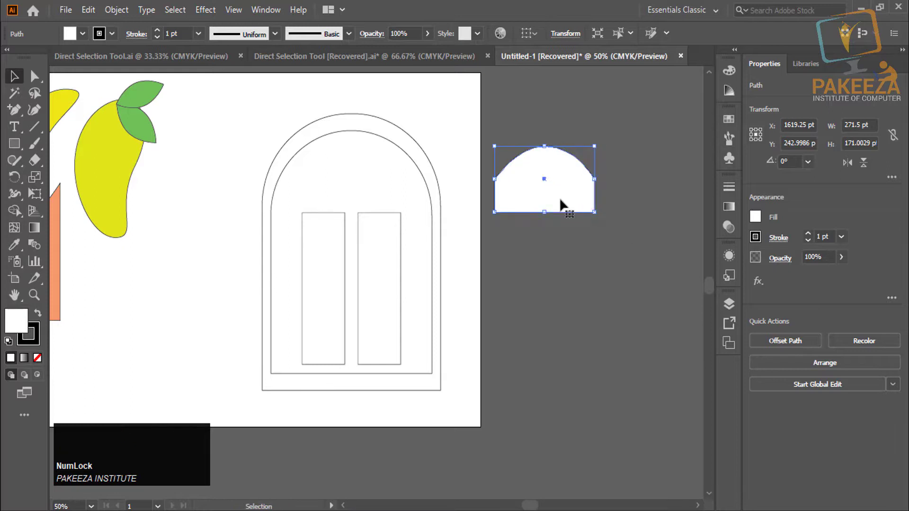
left_click(545, 180)
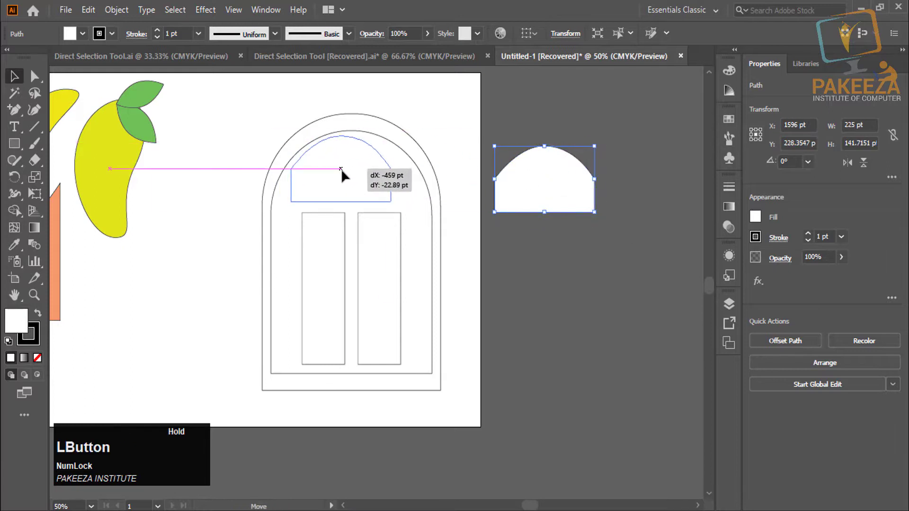
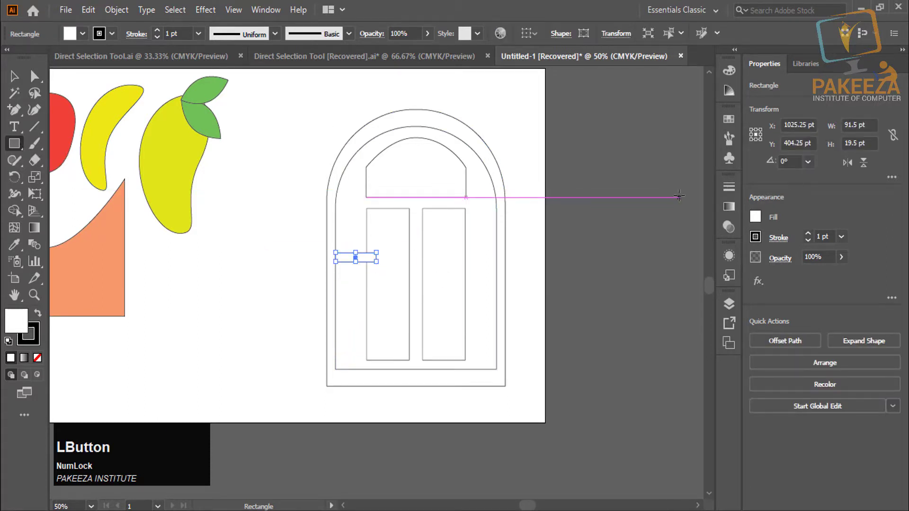
- Select the outer frame's two bottom corner anchors to widen the arched frame
key("Left")
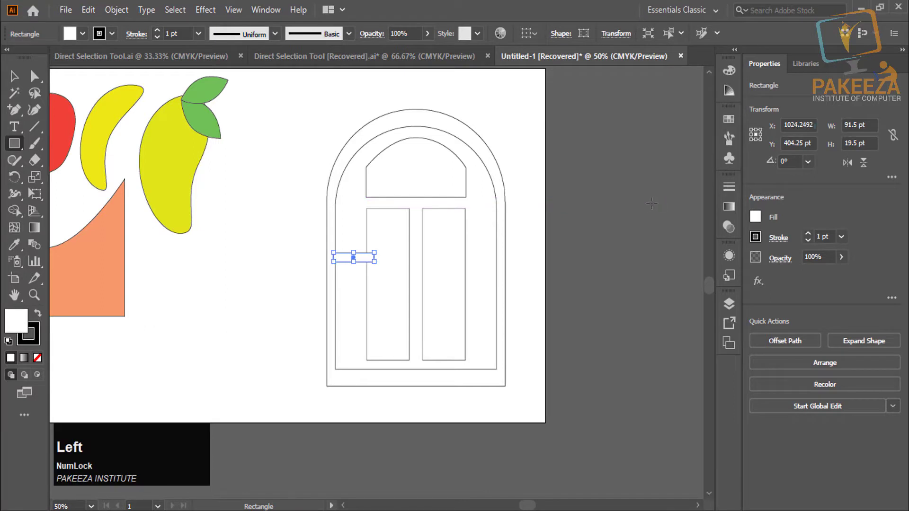
left_click(18, 79)
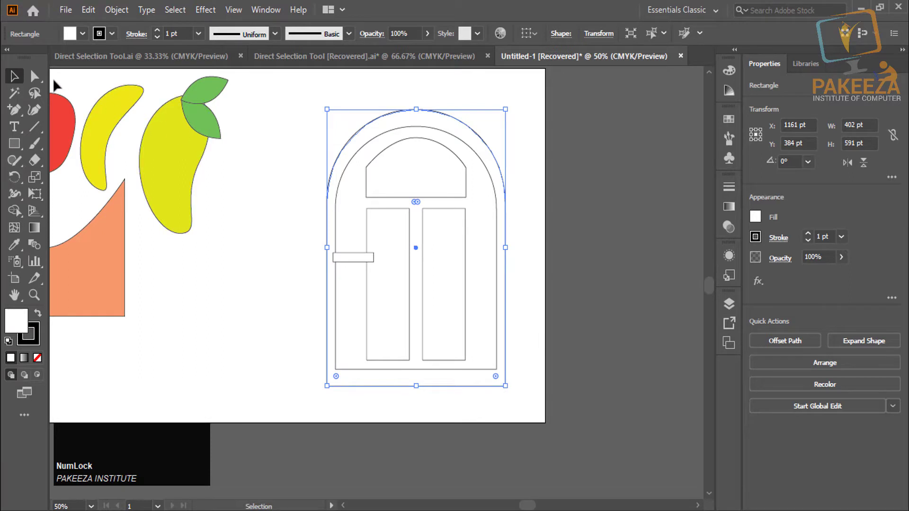
left_click(41, 82)
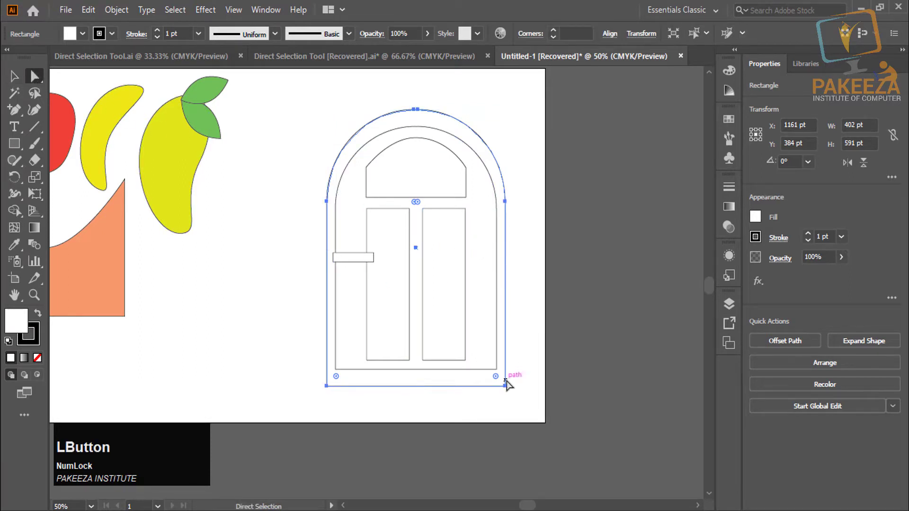
left_click(511, 388)
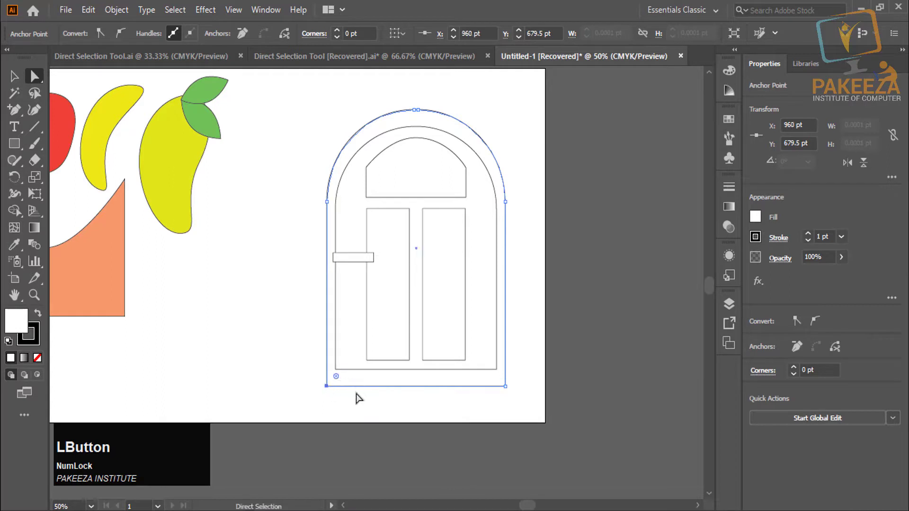
left_click(509, 389)
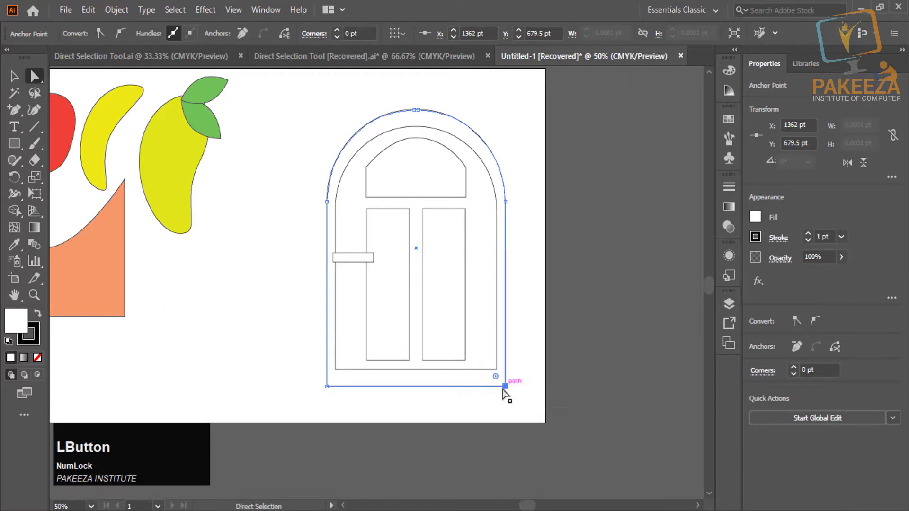
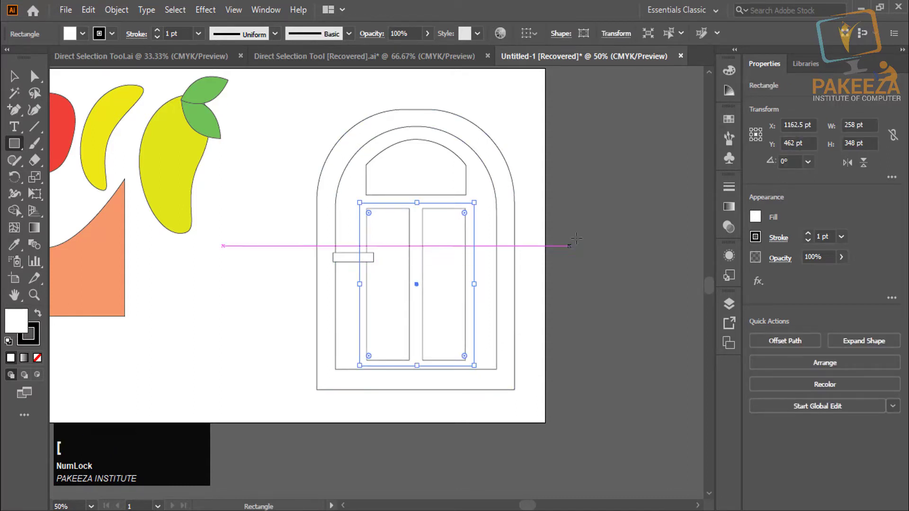
- Select the rectangle covering the panels and send it one step backward
left_click(15, 79)
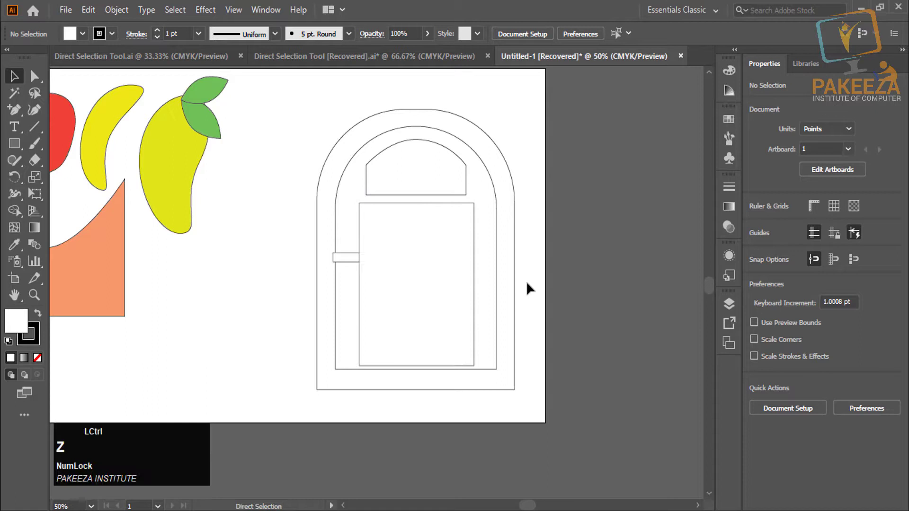
right_click(460, 285)
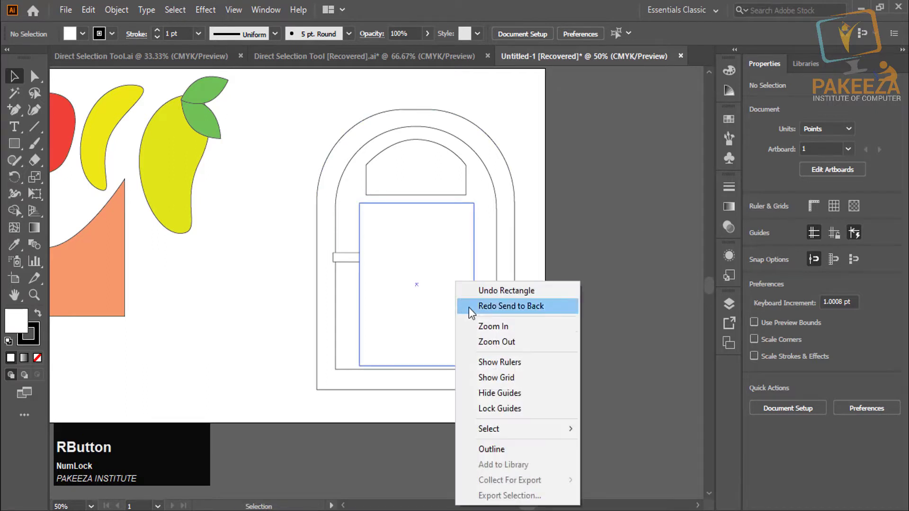
left_click(602, 198)
right_click(450, 221)
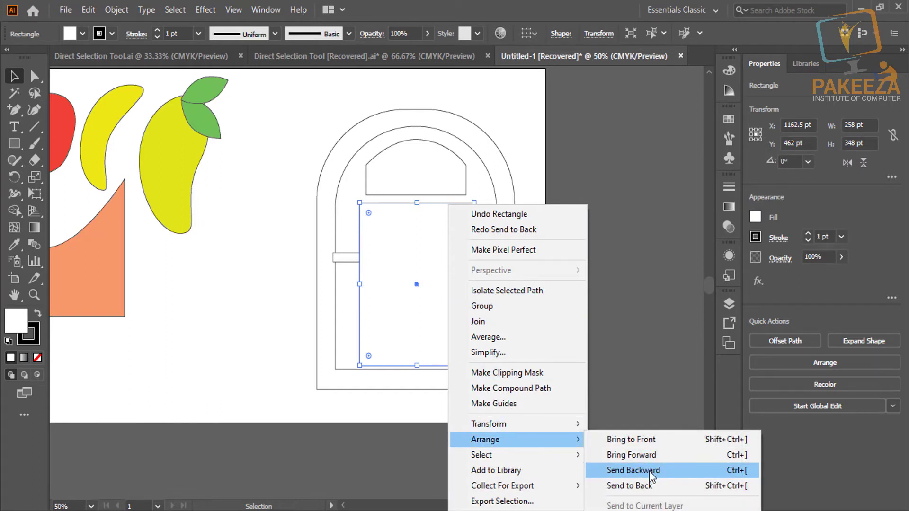
left_click(660, 470)
- Send the rectangle backward twice more so both tall panels show in front of it
right_click(437, 279)
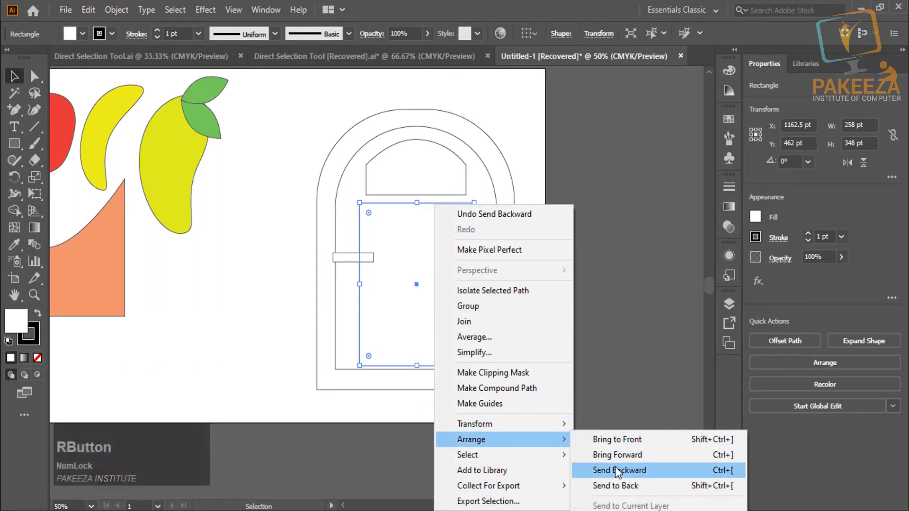
left_click(619, 471)
right_click(455, 285)
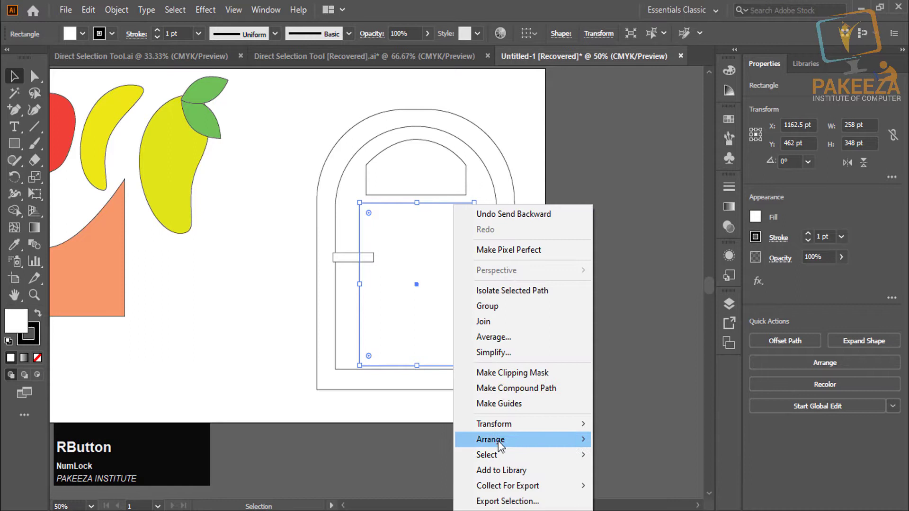
left_click(641, 476)
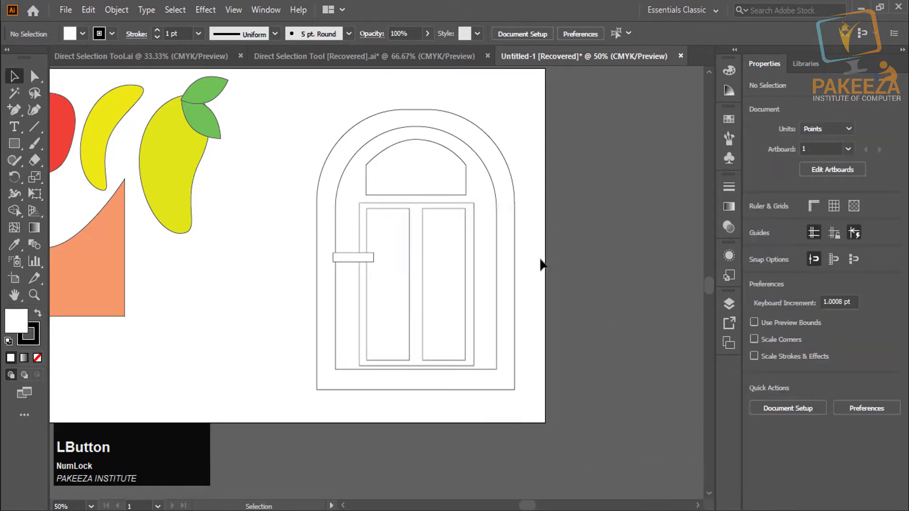
- Fill the outer arched frame brown and the inner arch orange
left_click(494, 158)
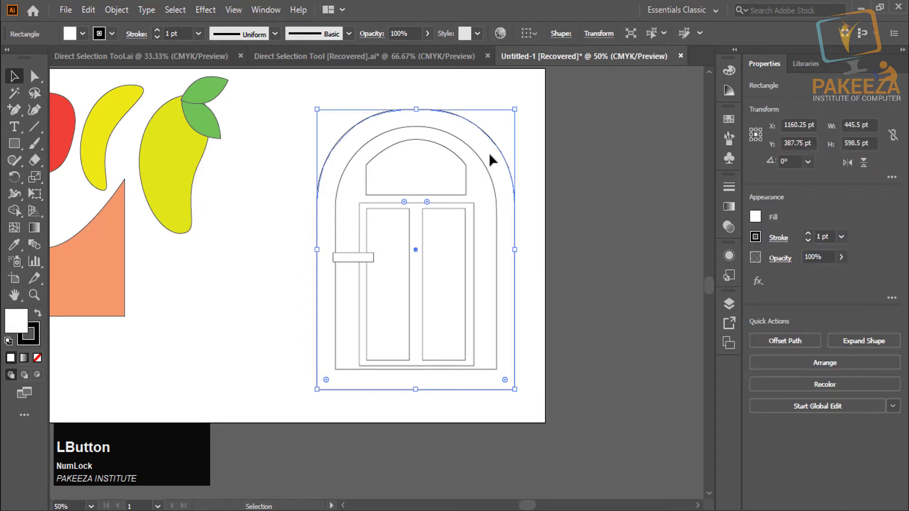
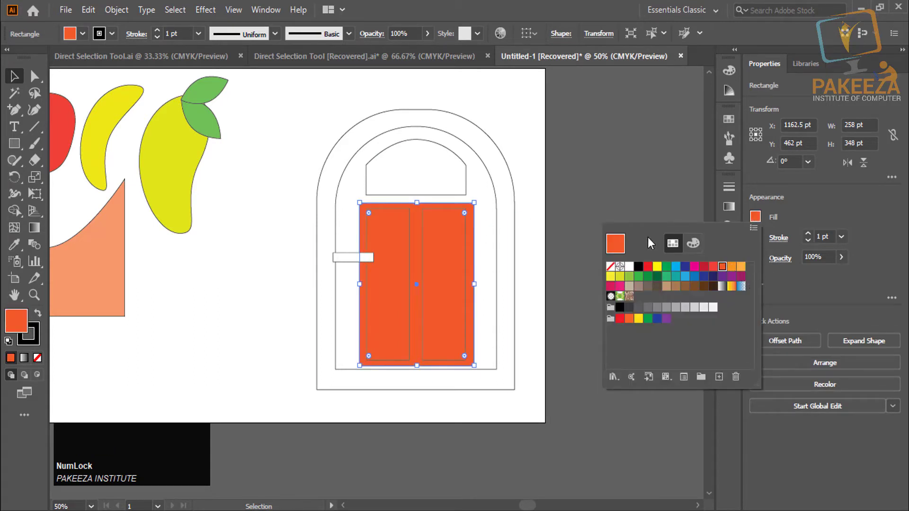
left_click(615, 232)
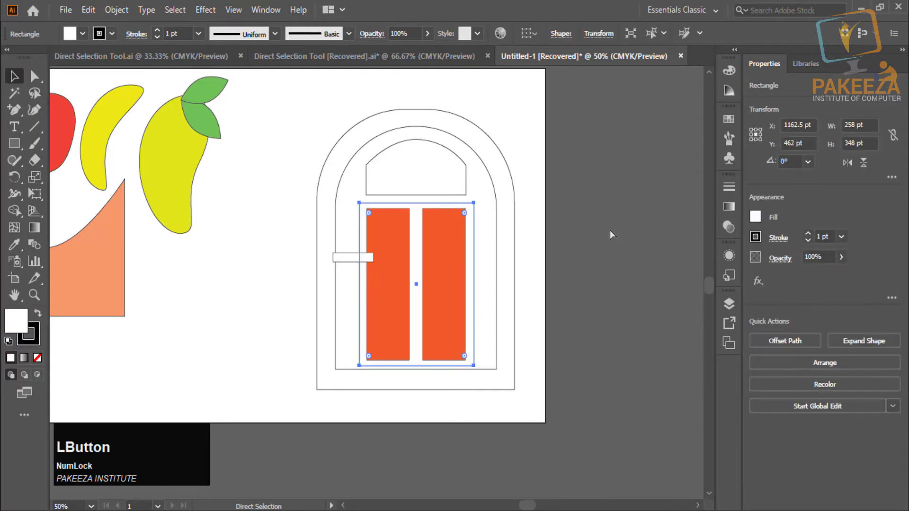
key("z")
- Fill the transom and panel surround black, panels orange-red and handle yellow, then view the whole artboard
left_click(476, 207)
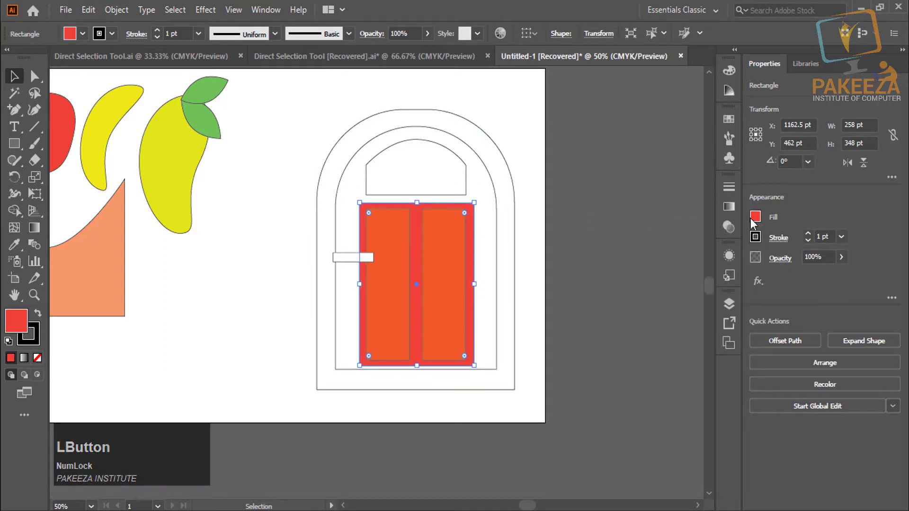
left_click(758, 220)
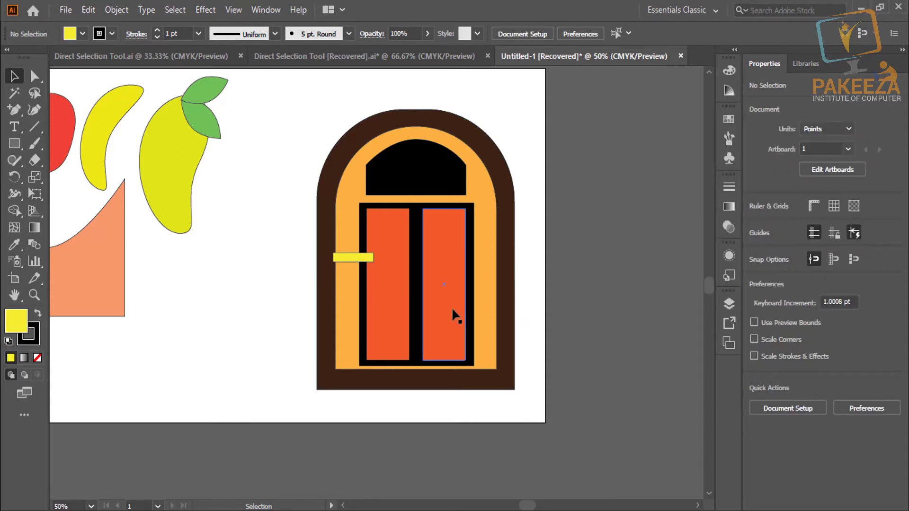
key("alt+Num_Lock")
- Drag the finished window left so it sits beside the mango
scroll("down", 3)
scroll("down", 3)
left_click(365, 135)
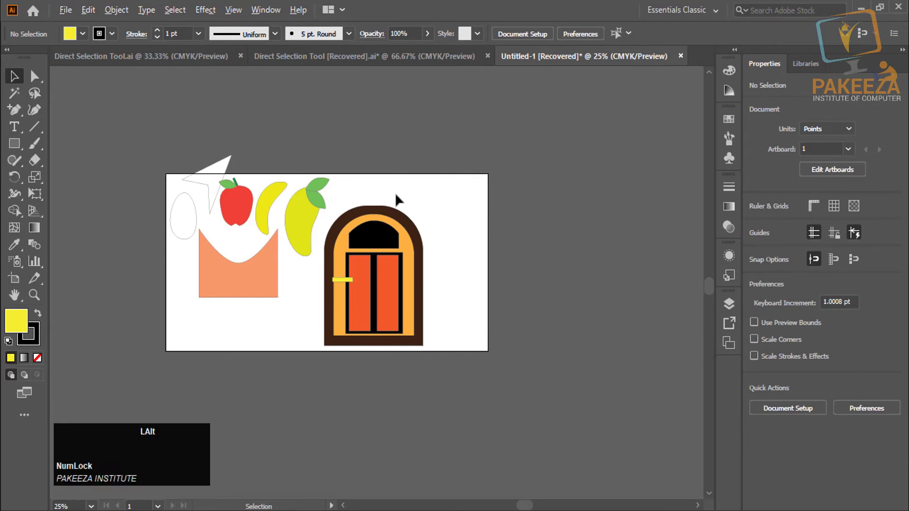
scroll("up", 3)
- Zoom in slightly on the artboard and select the black transom shape
key("space")
left_click(396, 242)
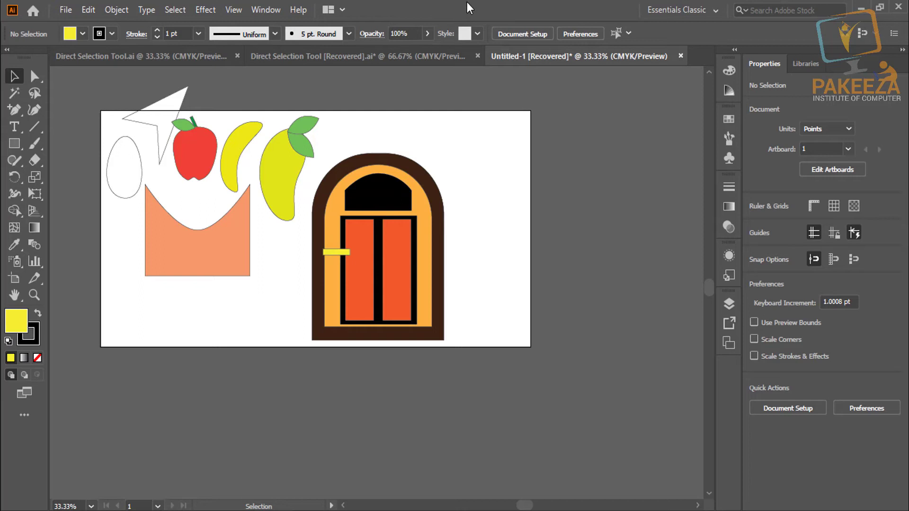
left_click(469, 7)
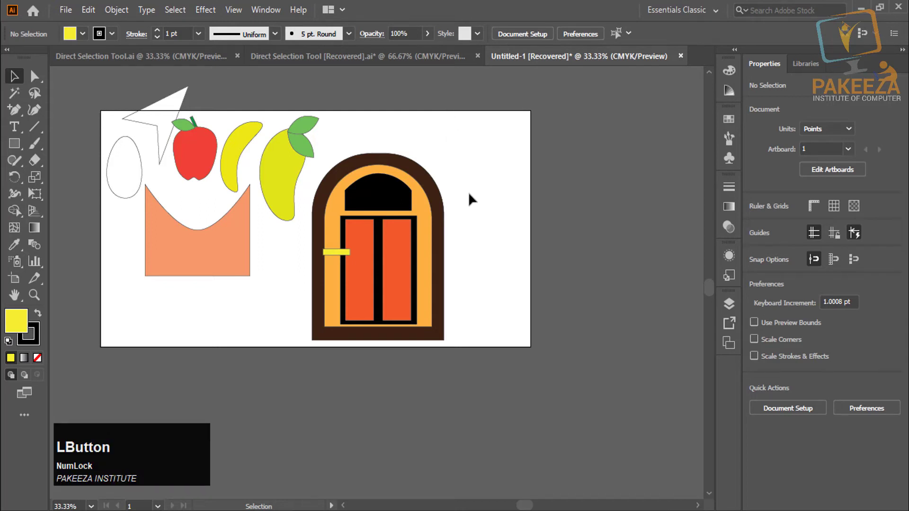